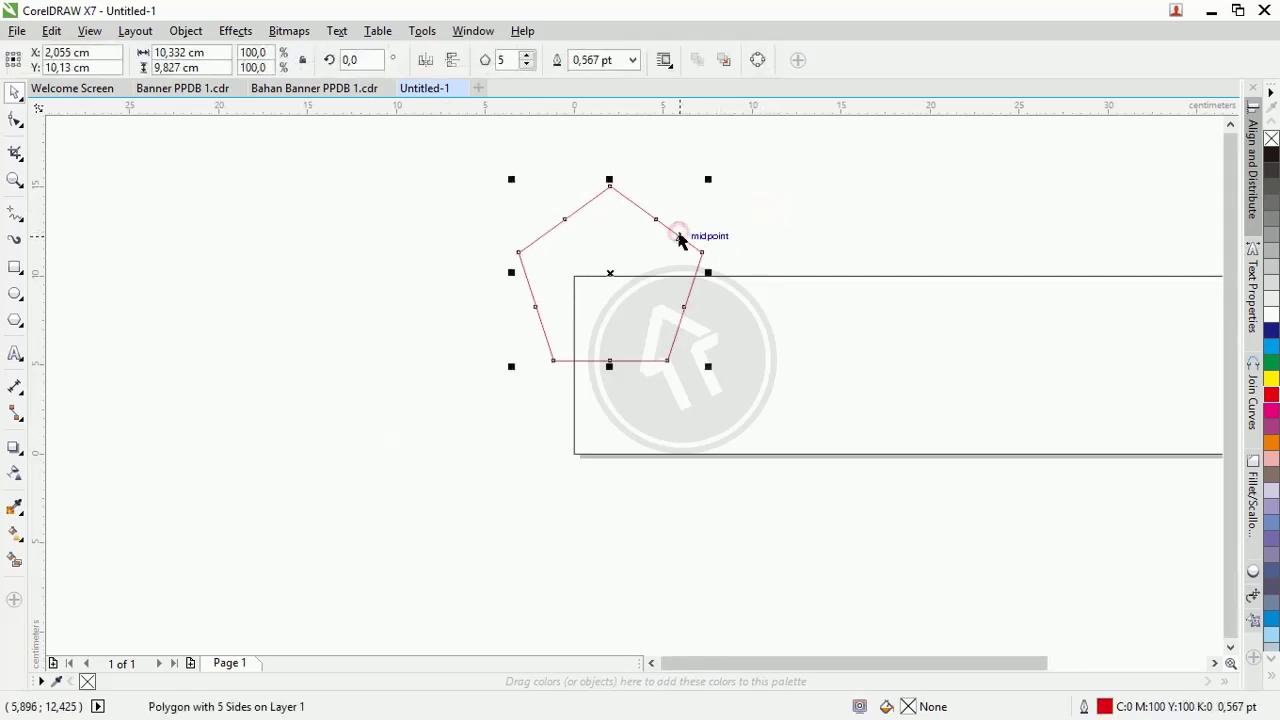
# - Pause, return to the Pick tool and duplicate the selected construction line with copy-paste
pyautogui.press('Pause')
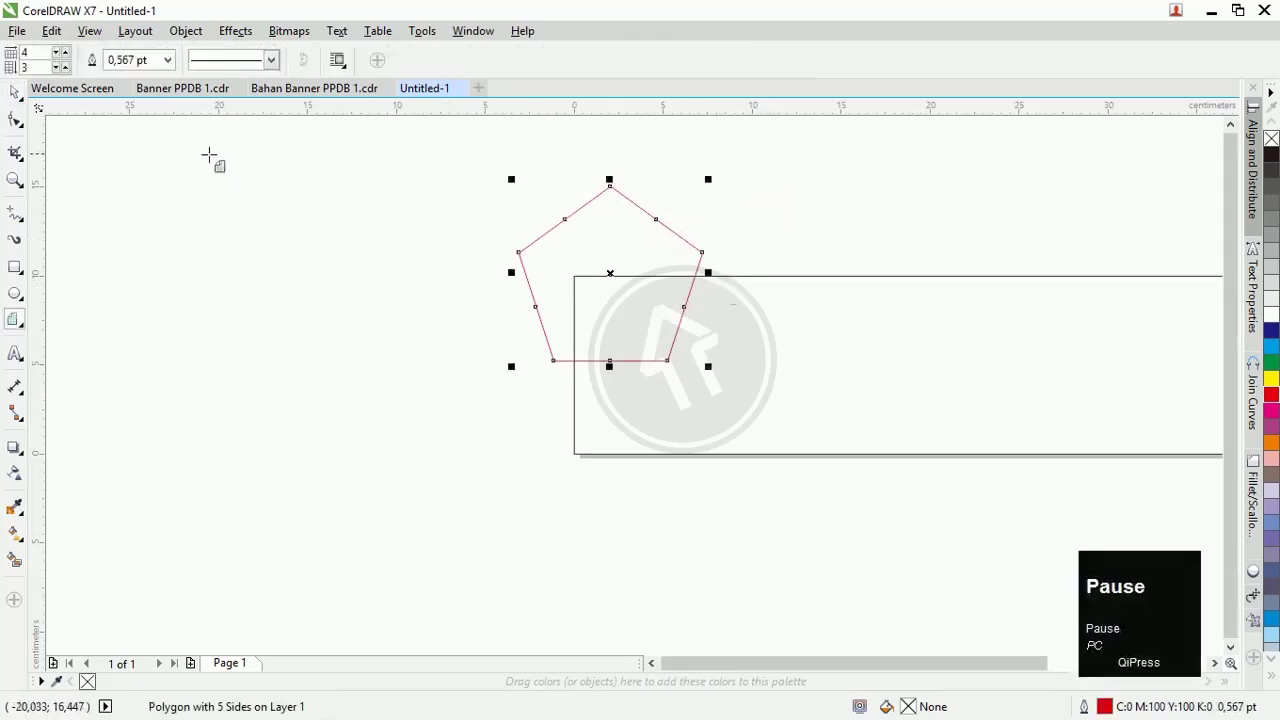
pyautogui.click(27, 98)
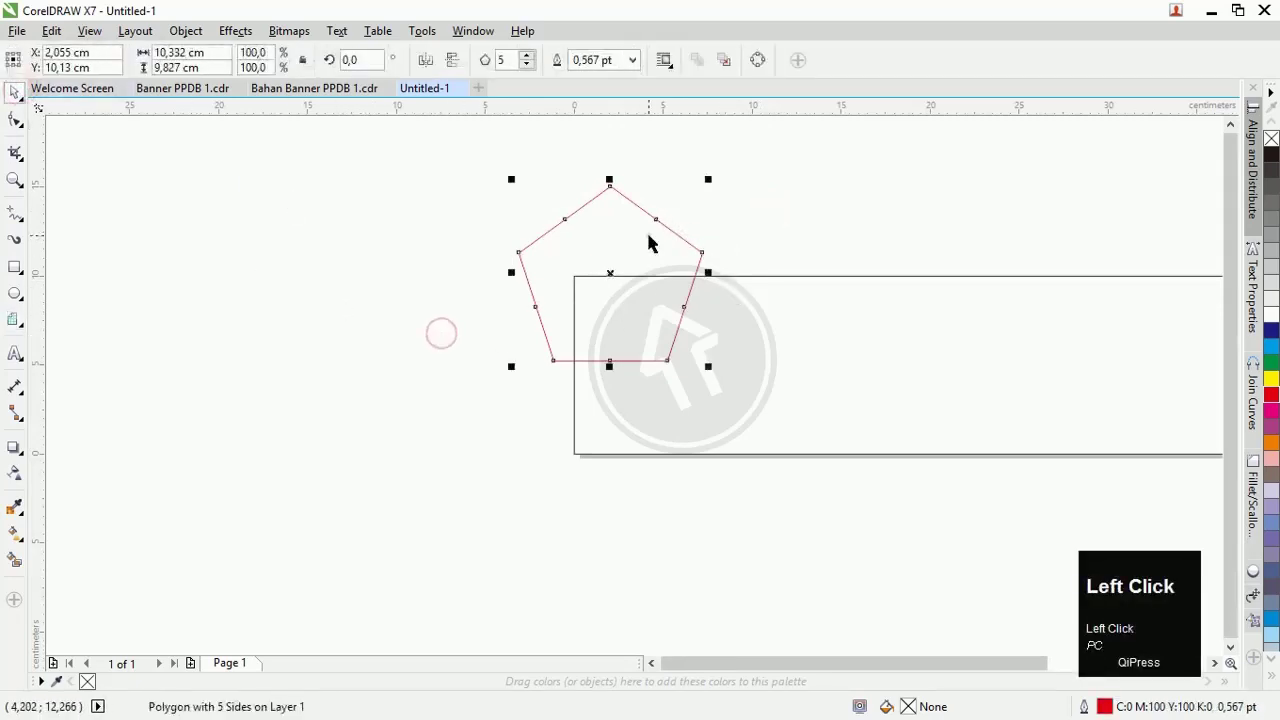
pyautogui.press('ctrl+c')
pyautogui.press('ctrl+v')
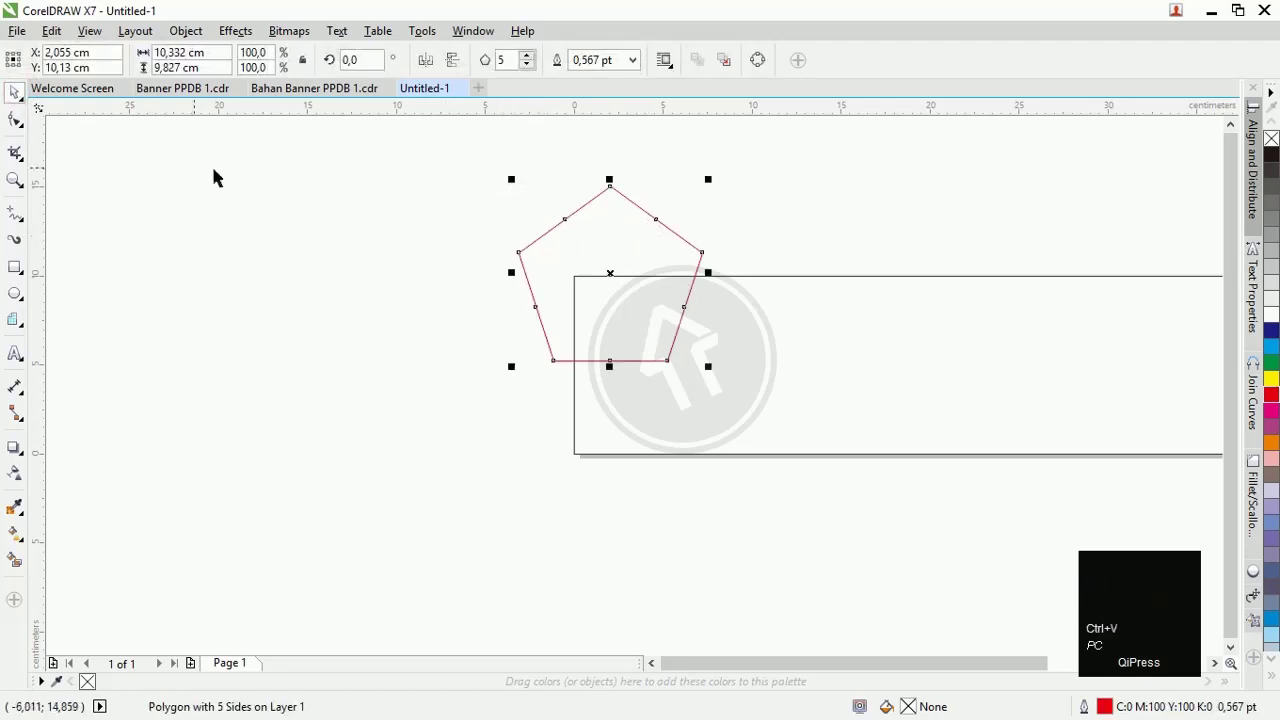
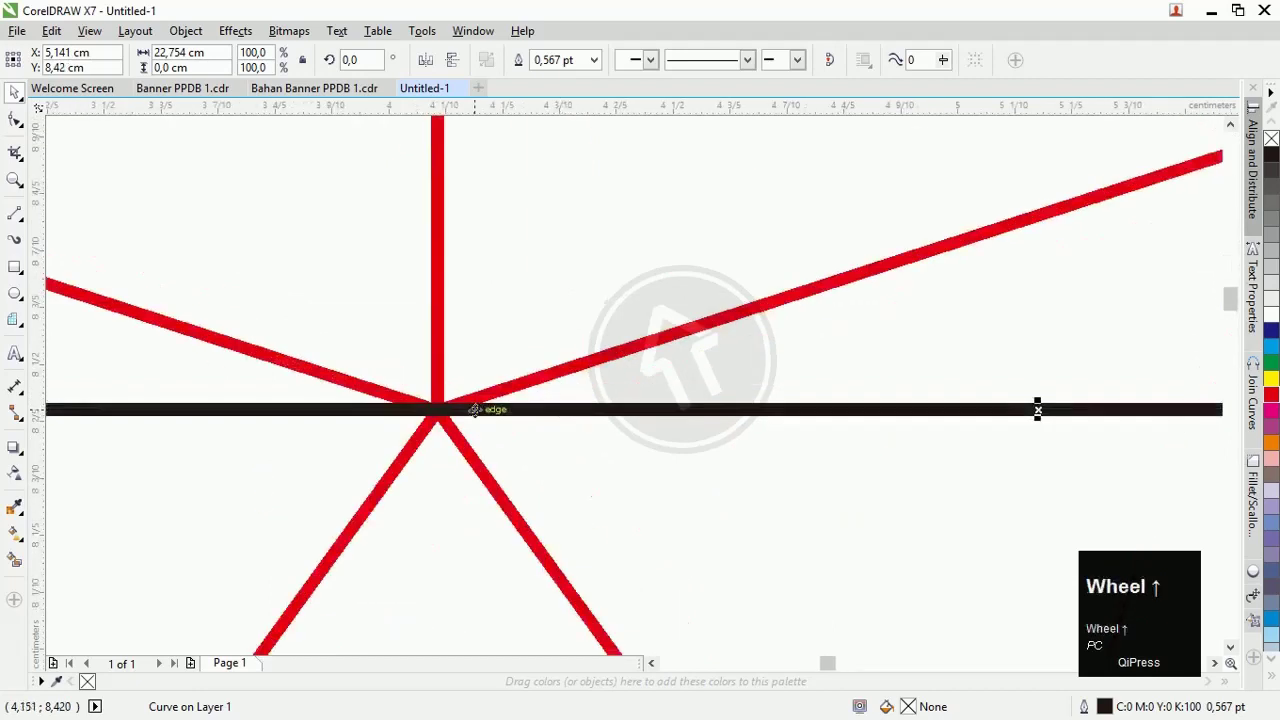
# - Place the slanted line through the pentagon's centre intersection, nudge it left, then deselect it
pyautogui.scroll(-3)
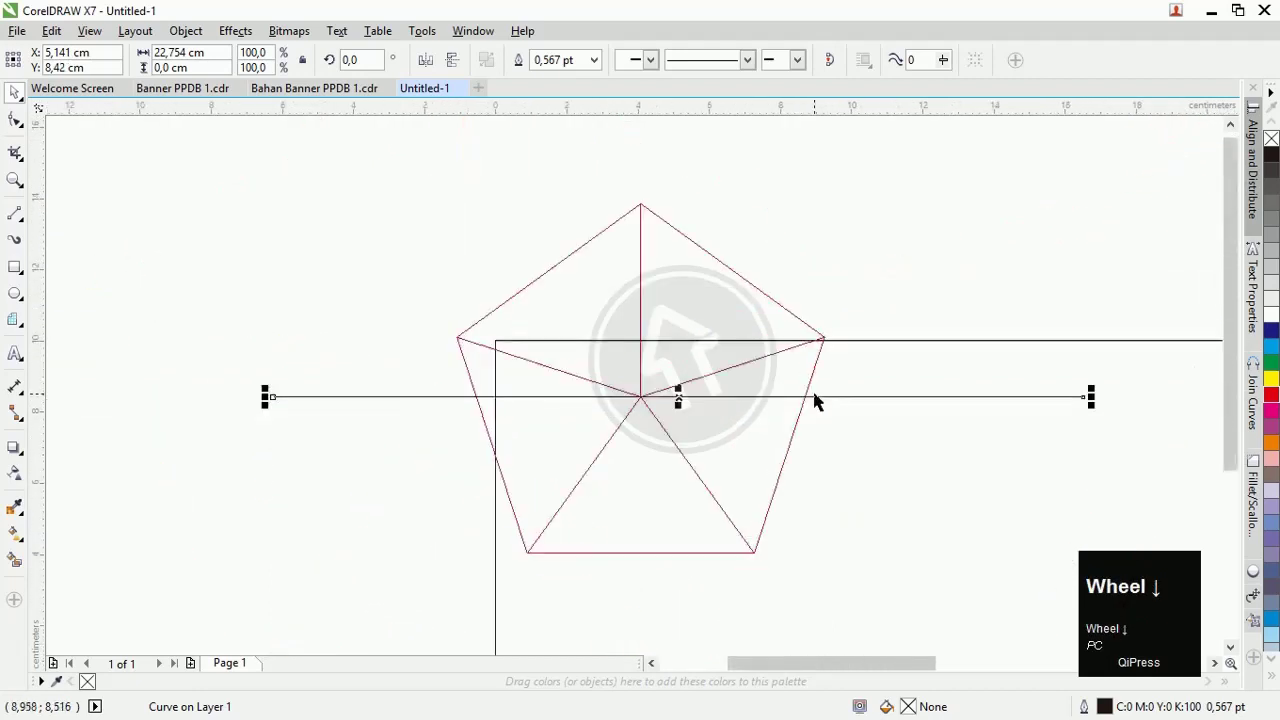
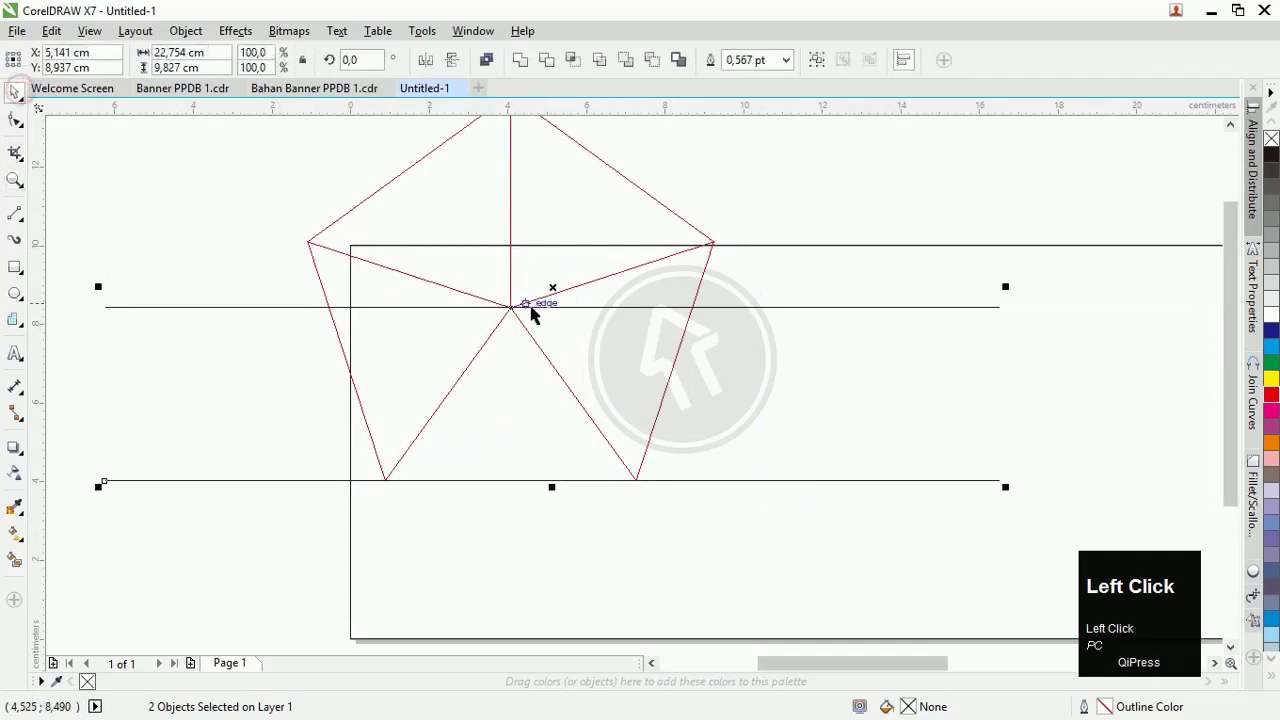
pyautogui.scroll(3)
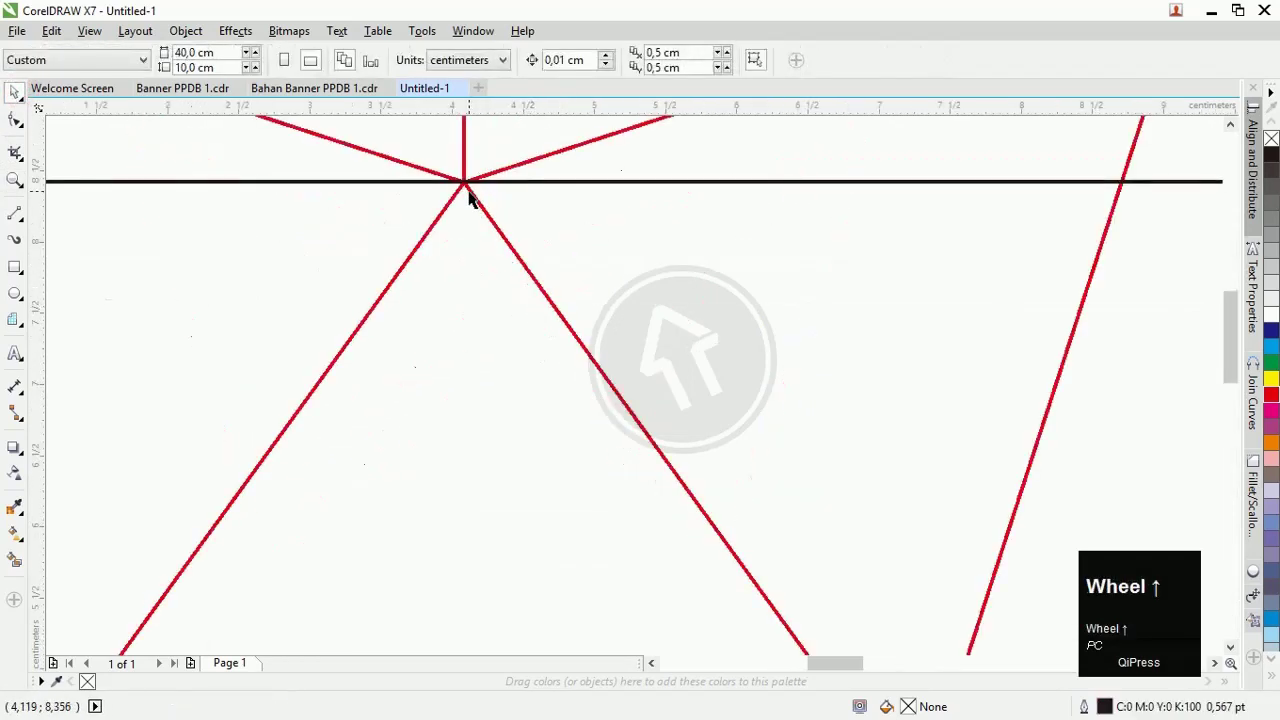
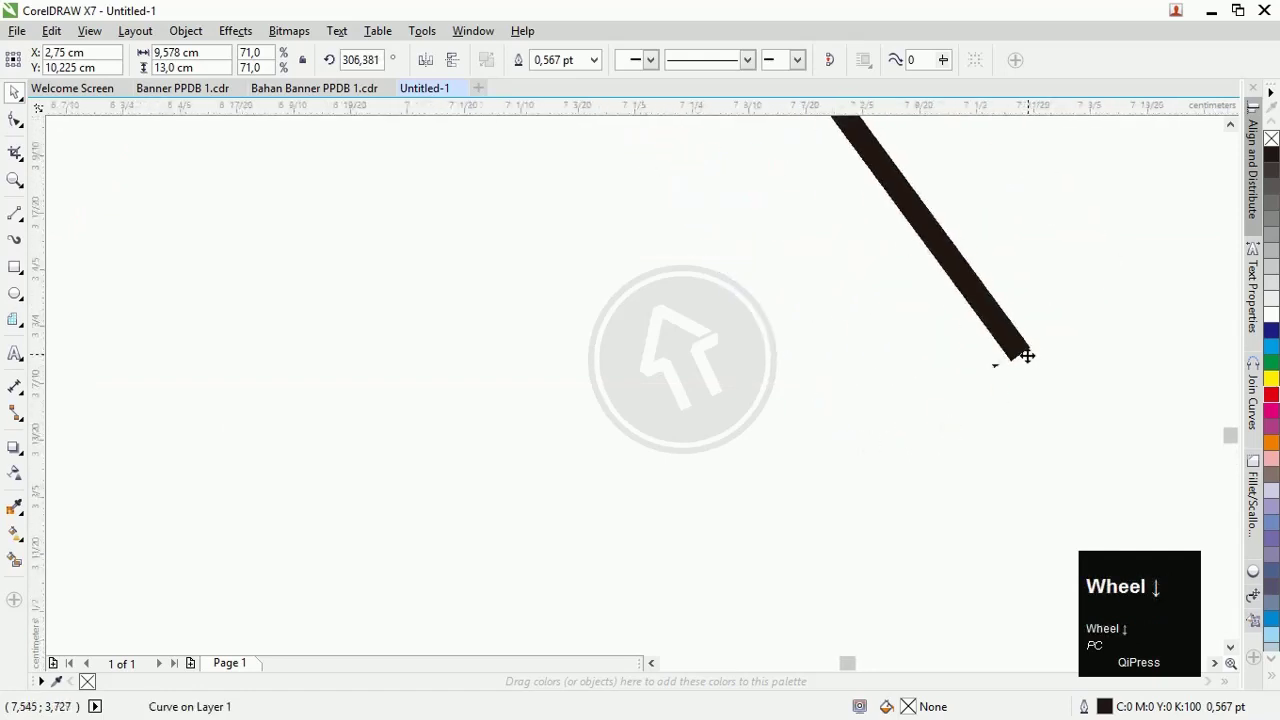
pyautogui.click(1238, 441)
pyautogui.scroll(-3)
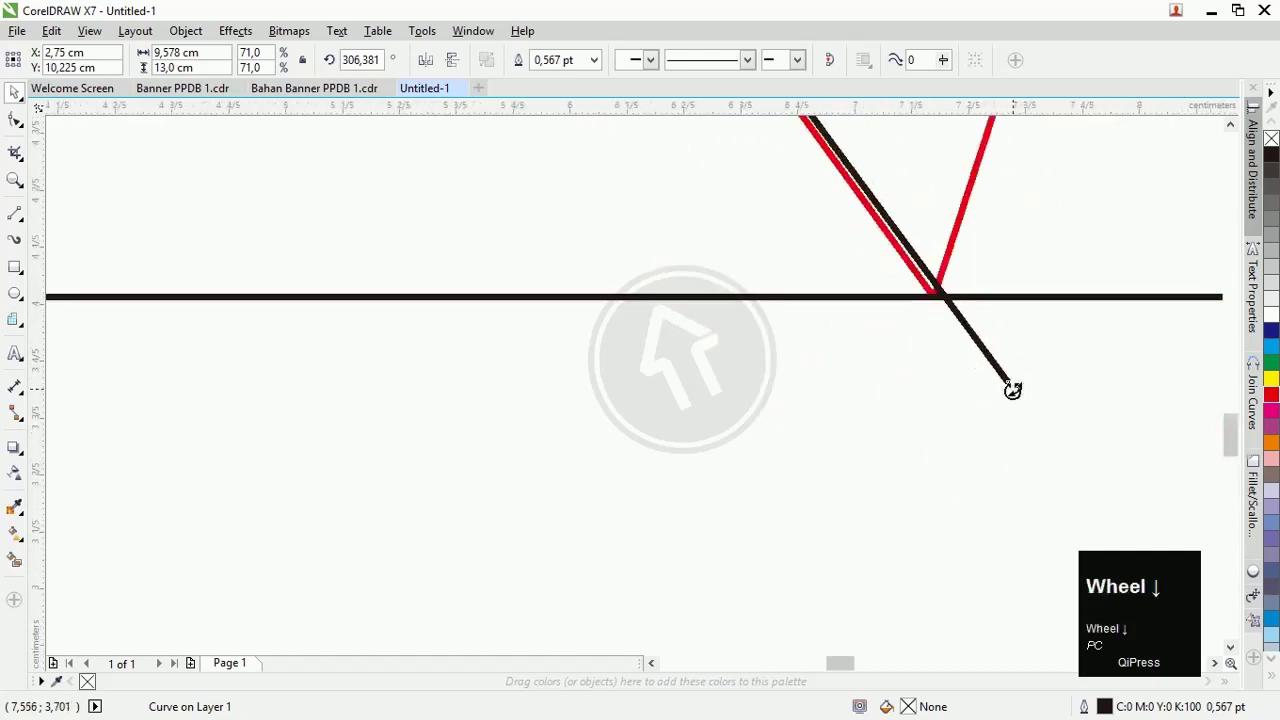
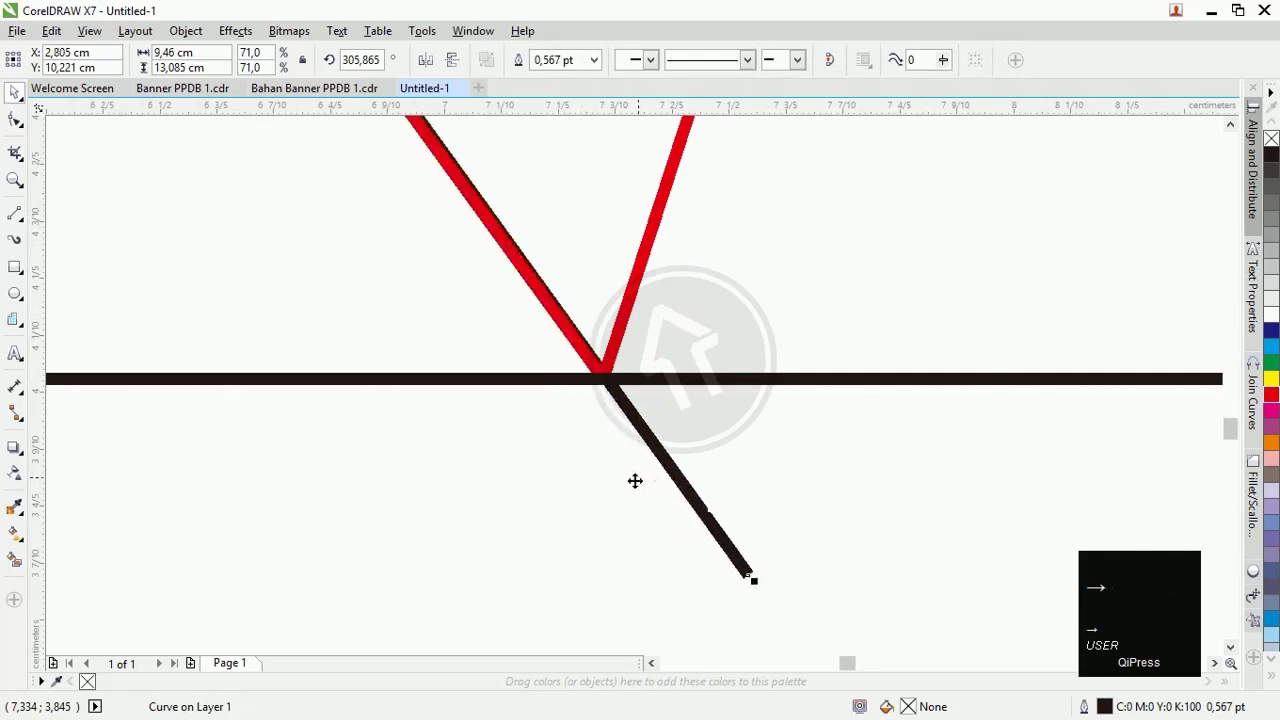
pyautogui.press('Left')
pyautogui.scroll(-3)
pyautogui.scroll(3)
pyautogui.click(708, 329)
pyautogui.scroll(3)
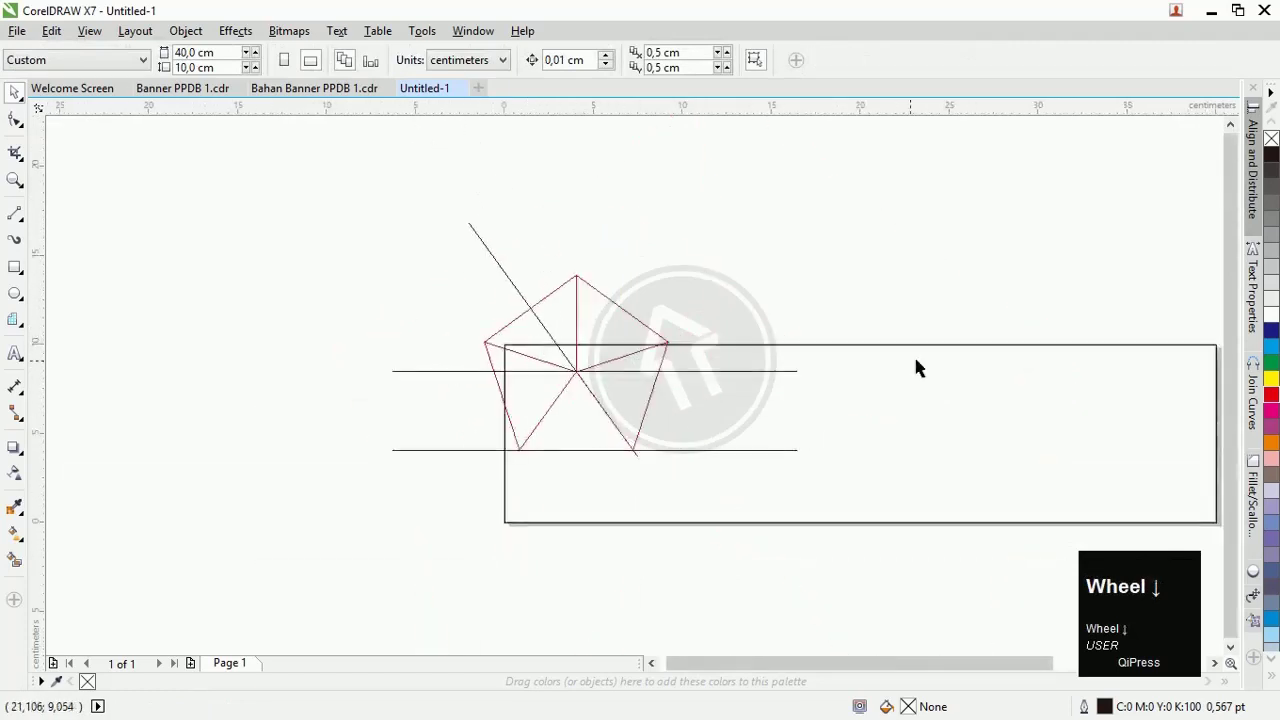
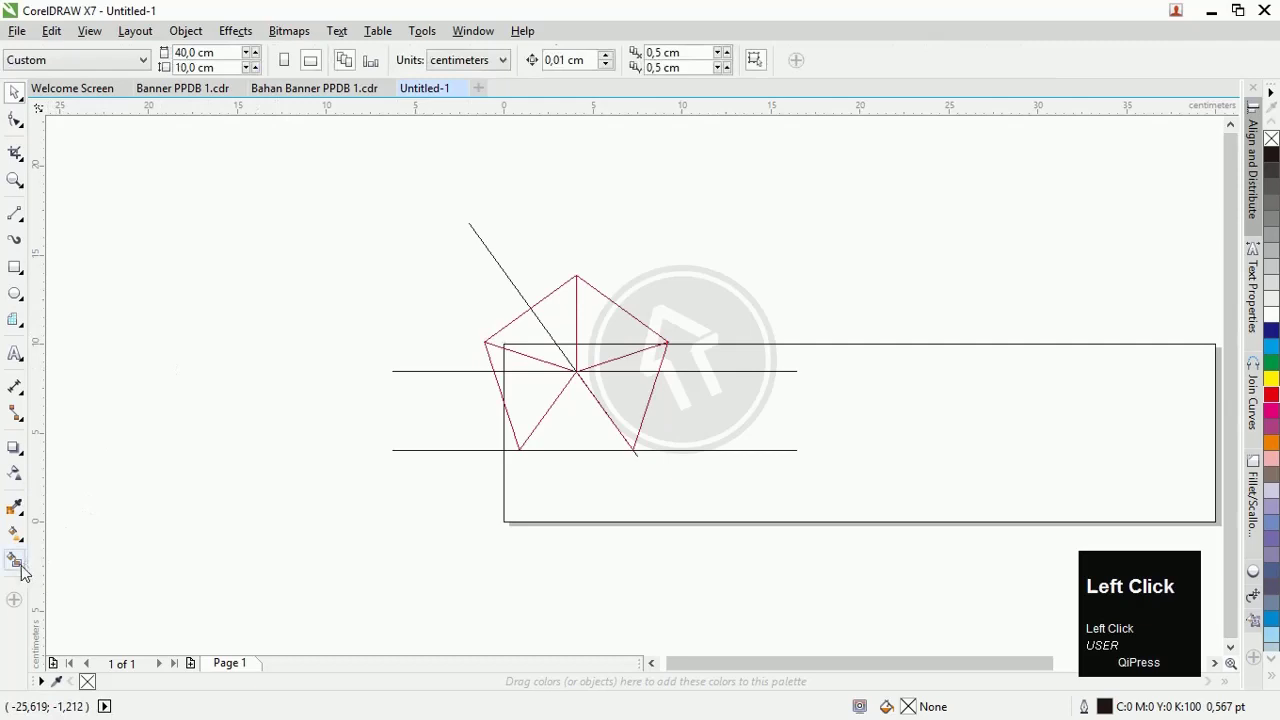
# - Smart-fill the lower enclosed region of the pentagon with solid black
pyautogui.click(22, 568)
pyautogui.scroll(3)
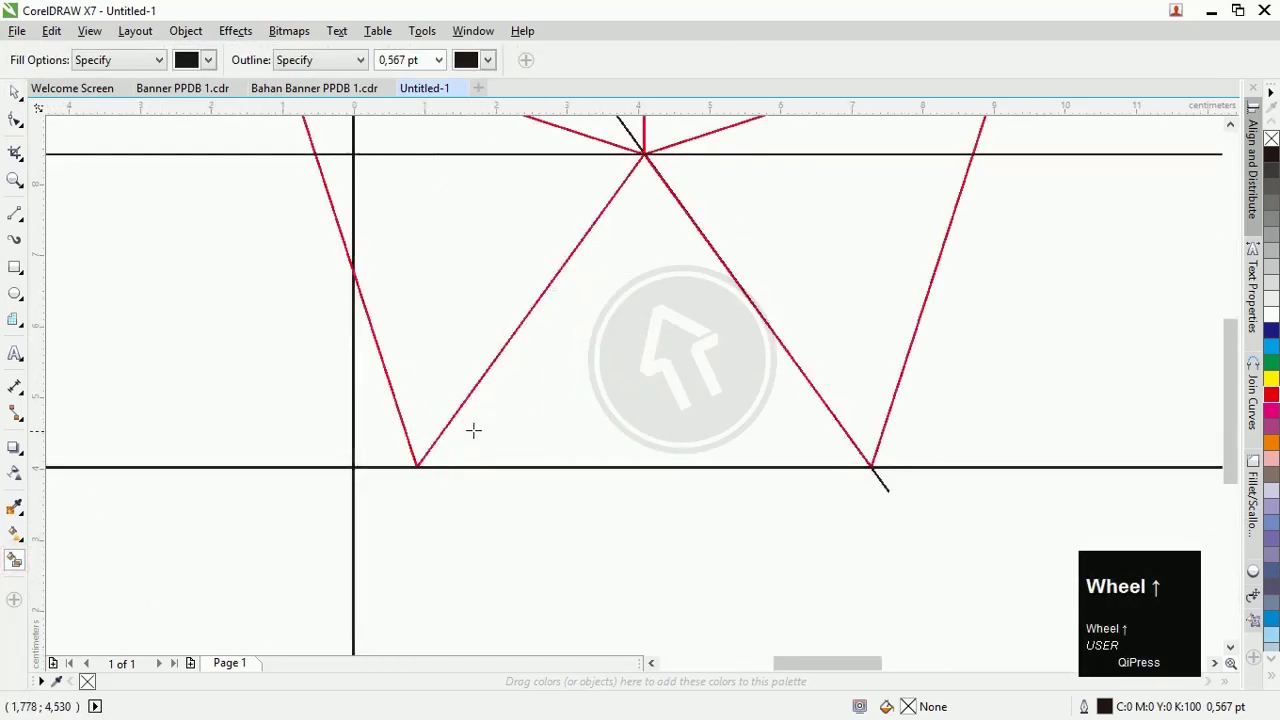
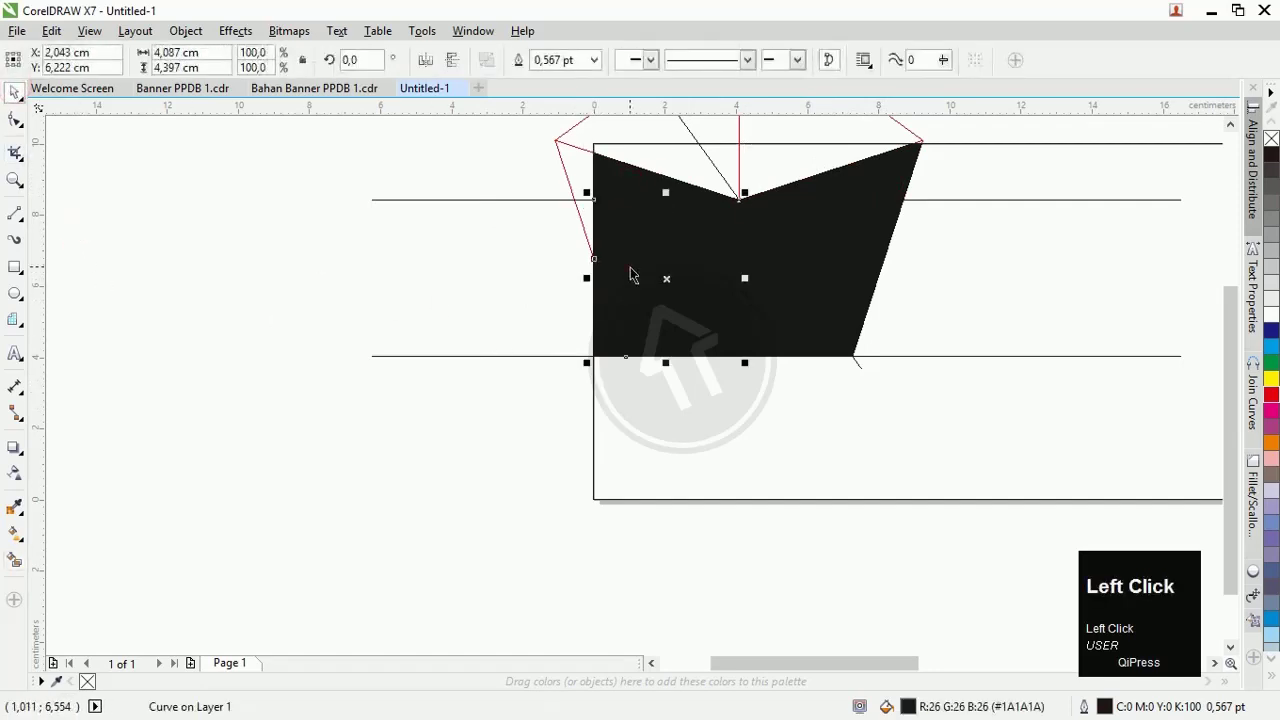
pyautogui.scroll(-3)
pyautogui.click(629, 194)
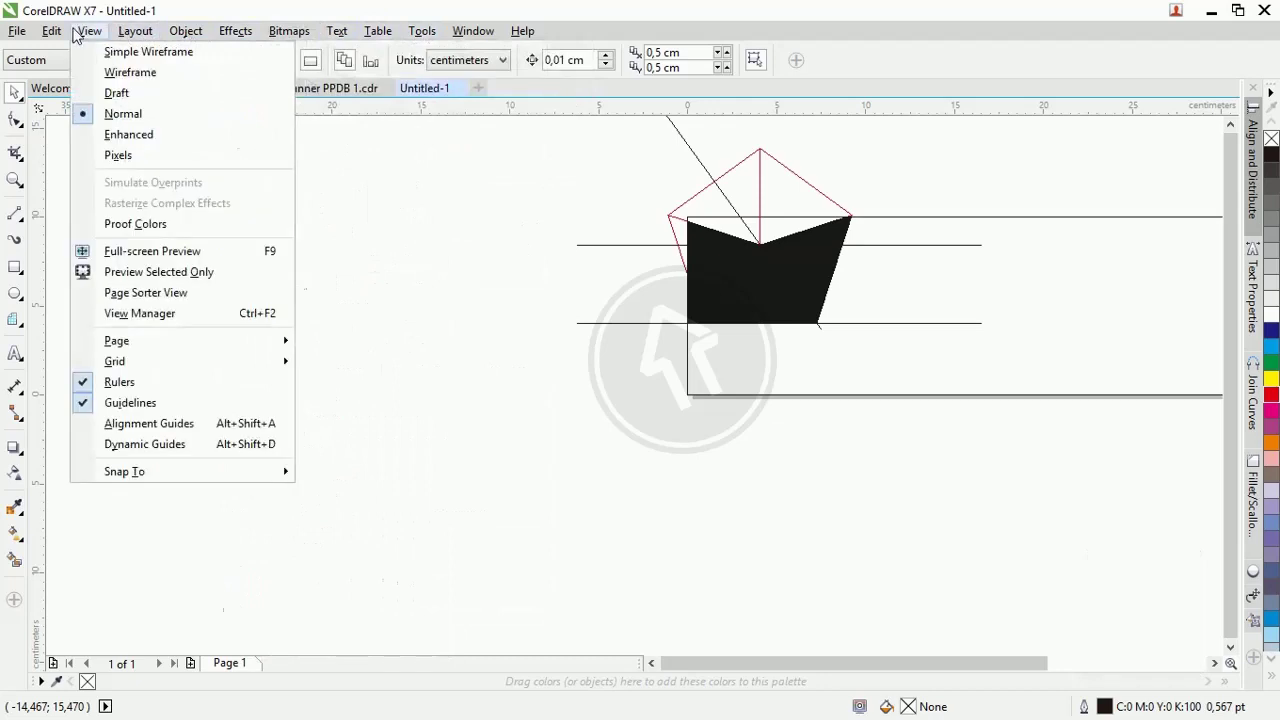
pyautogui.click(137, 86)
pyautogui.scroll(3)
pyautogui.scroll(-3)
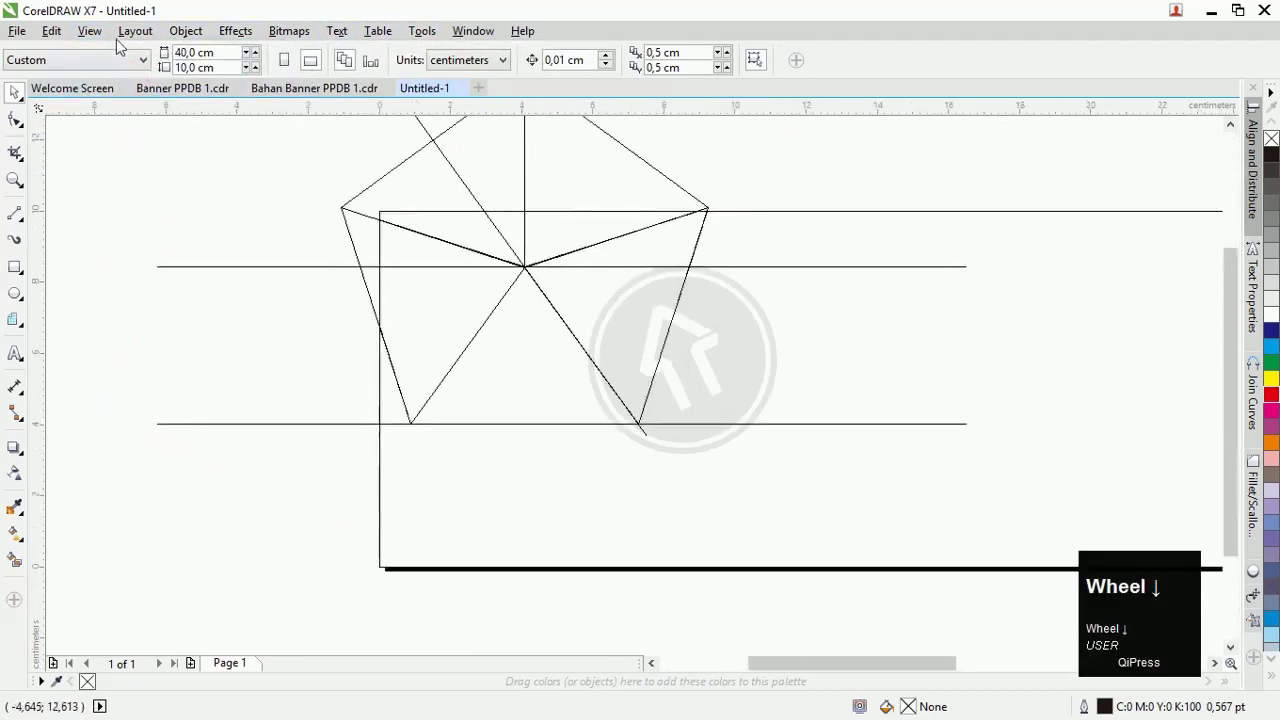
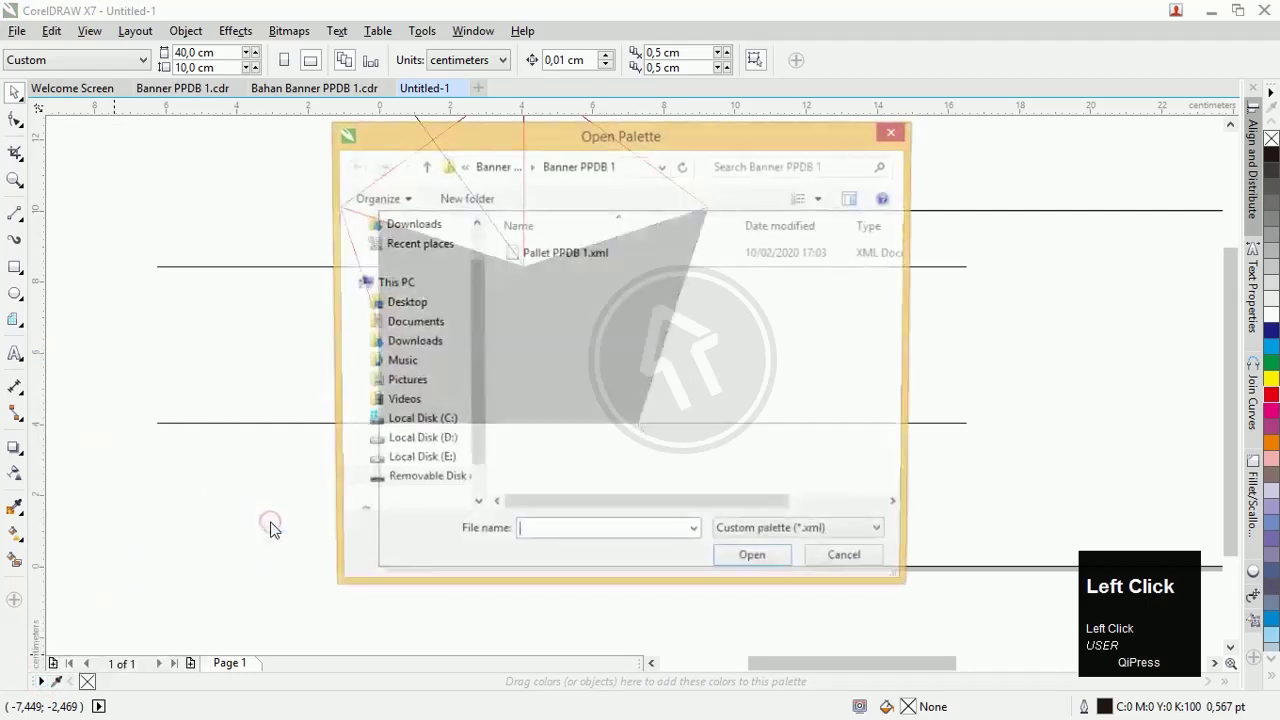
# - Load the saved Pallet PPDB 1.xml colour palette
pyautogui.click(556, 257)
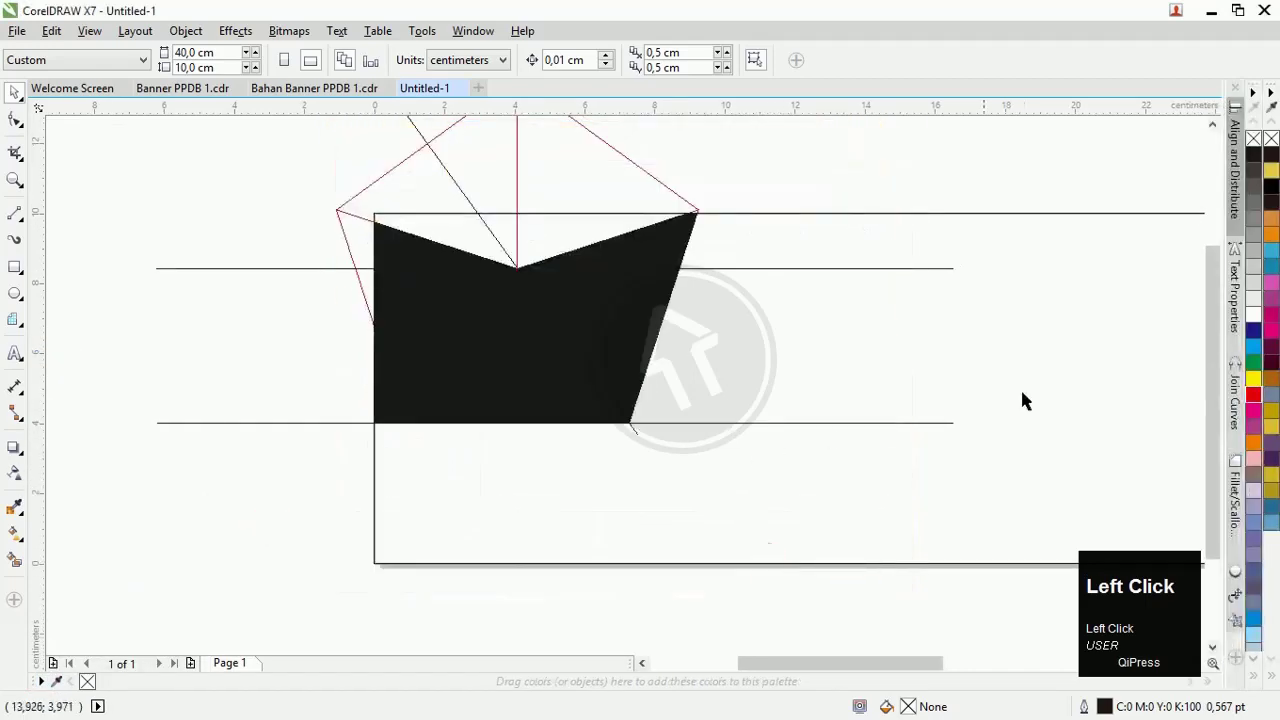
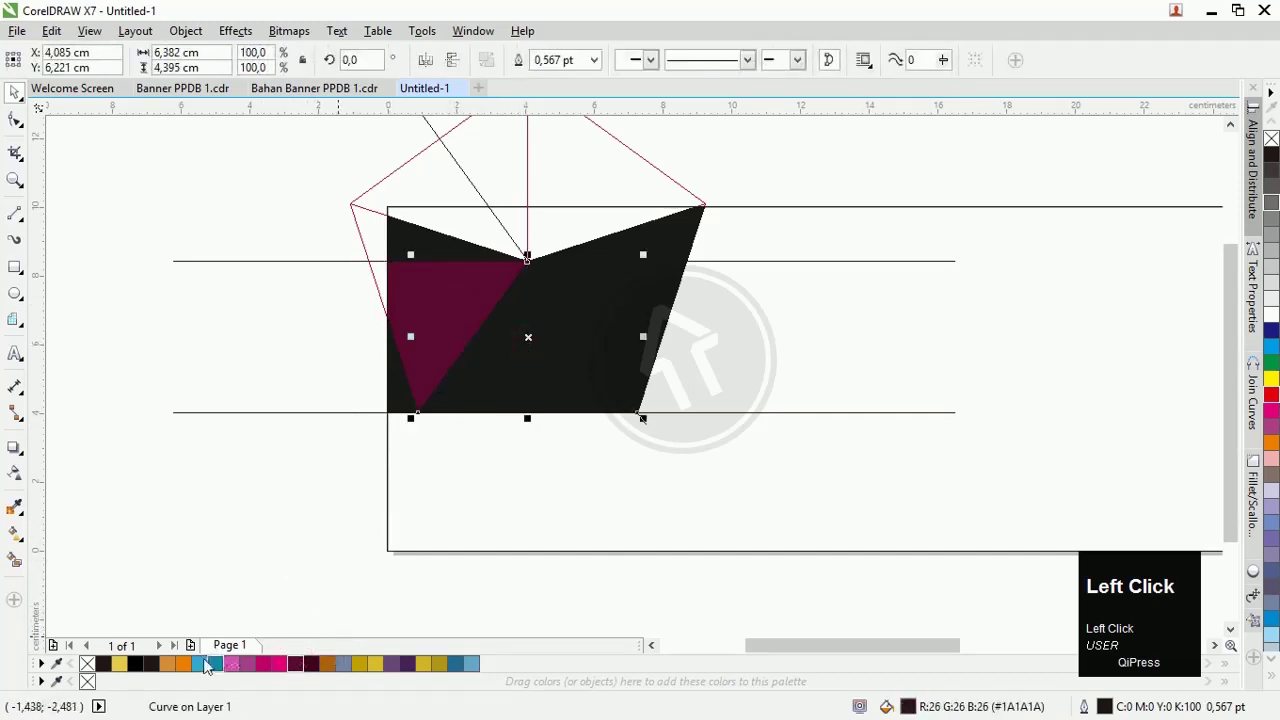
# - Smart-fill the middle triangle orange and the next triangle with a further palette swatch
pyautogui.click(186, 673)
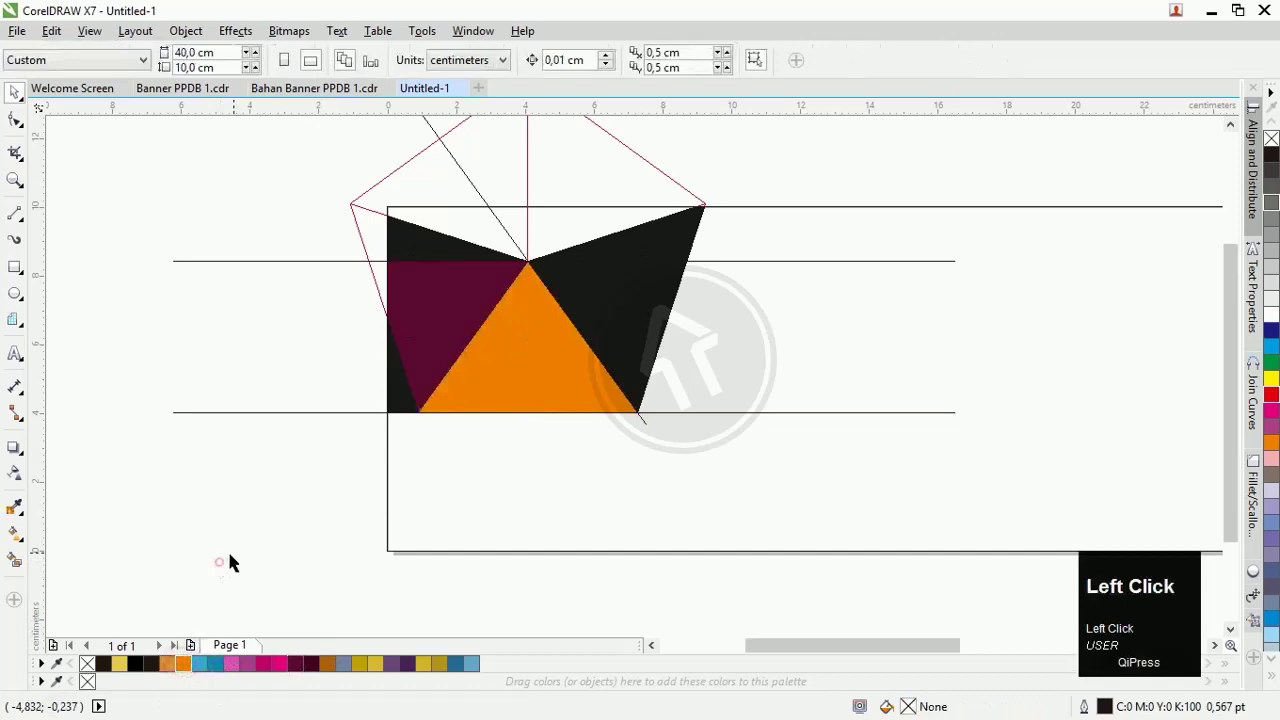
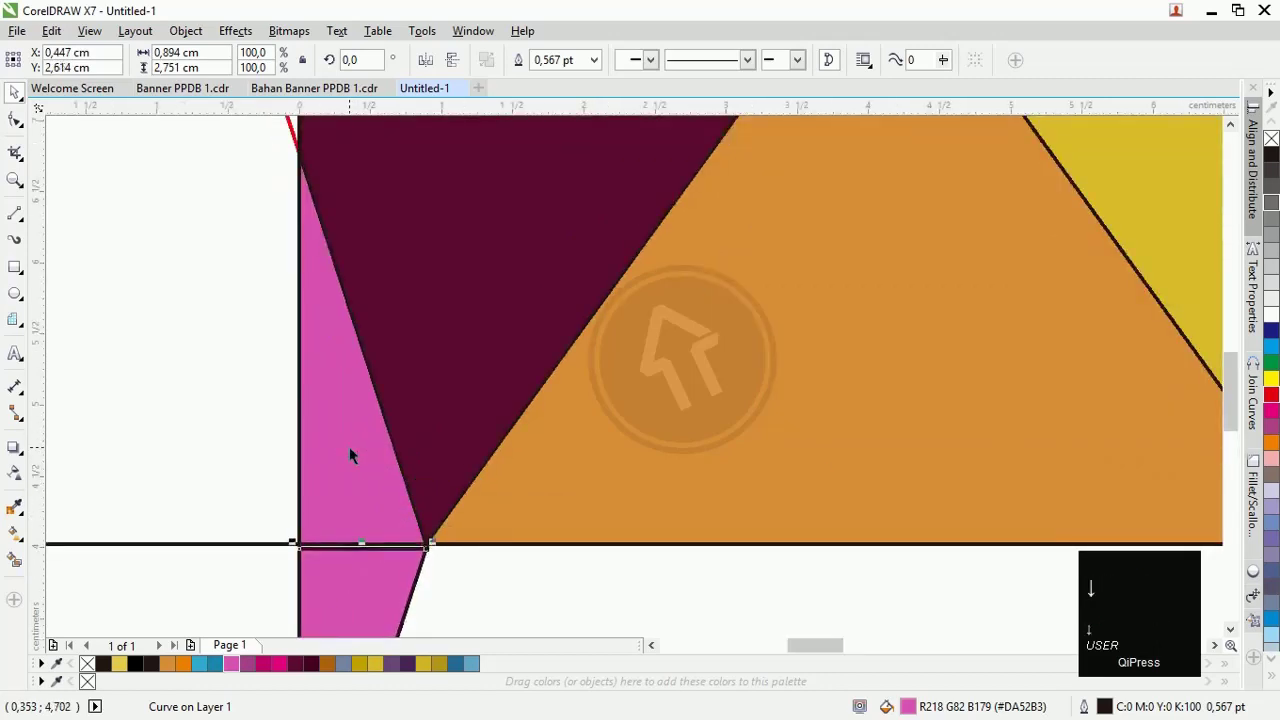
pyautogui.press('Up')
pyautogui.click(252, 671)
pyautogui.click(231, 402)
pyautogui.scroll(-3)
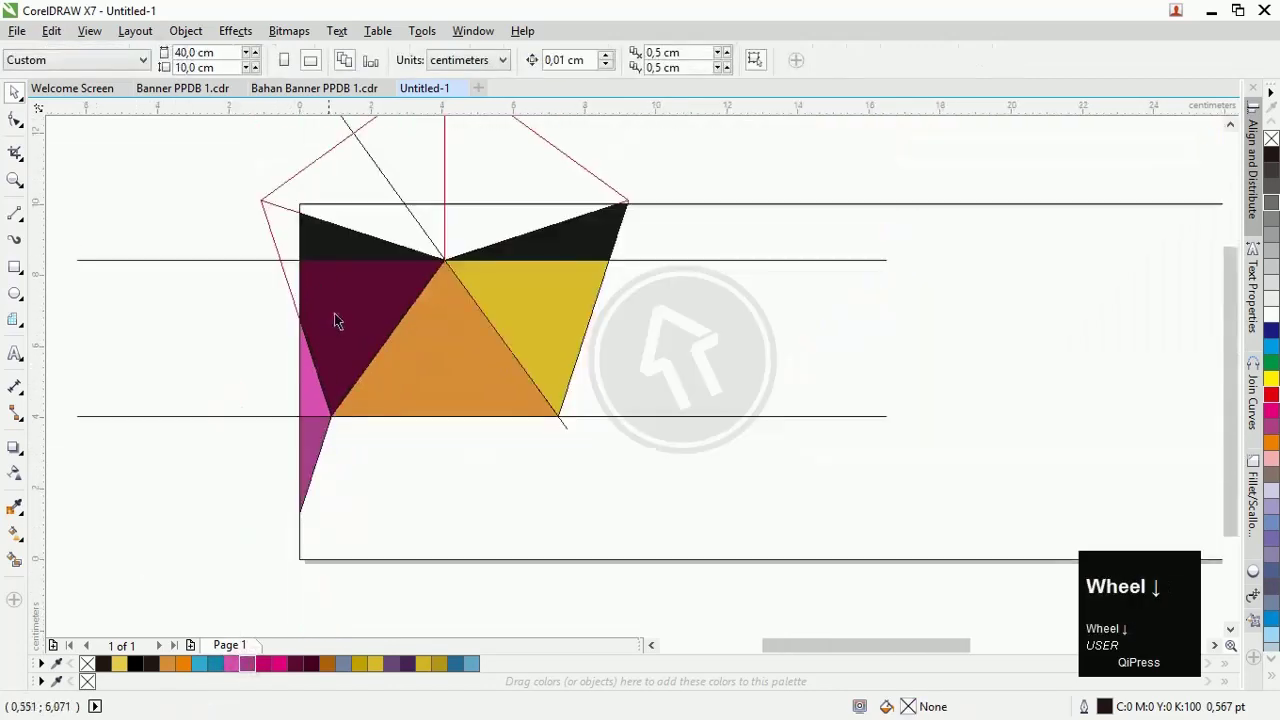
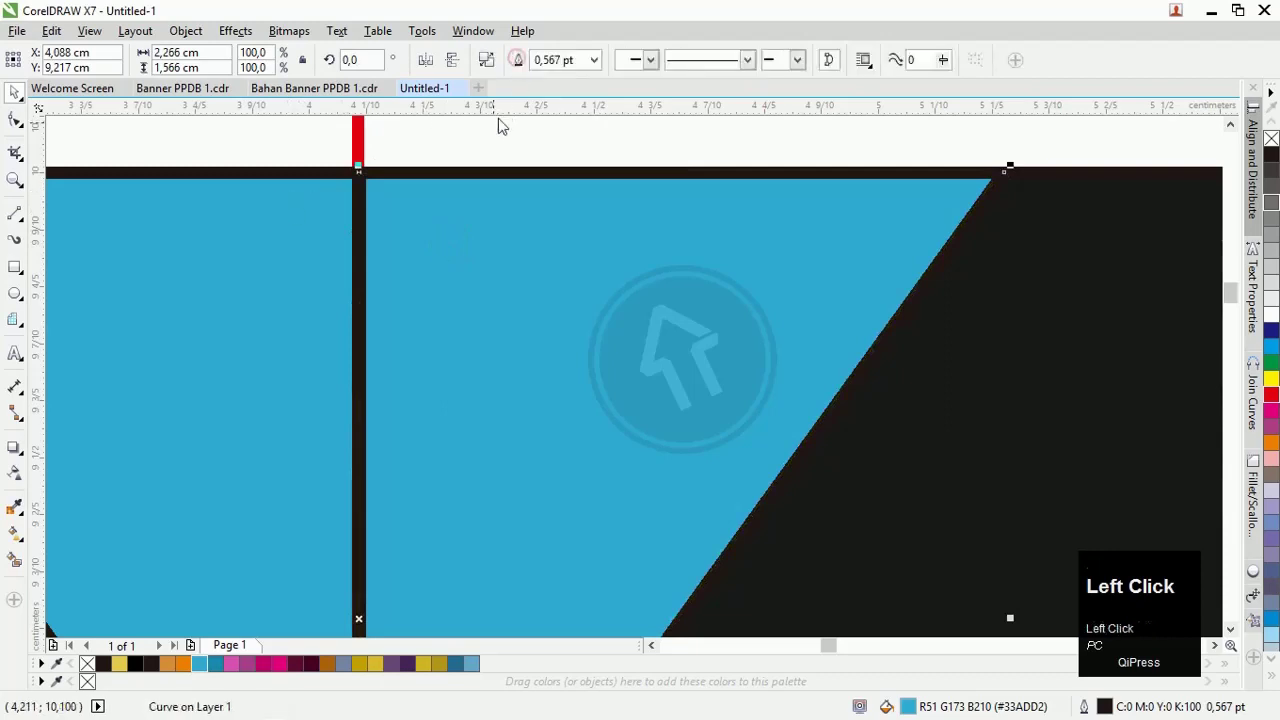
# - Undo the last change and shift the thin black strip slightly left
pyautogui.press('ctrl+z')
pyautogui.moveTo(488, 127); pyautogui.dragTo(319, 228)
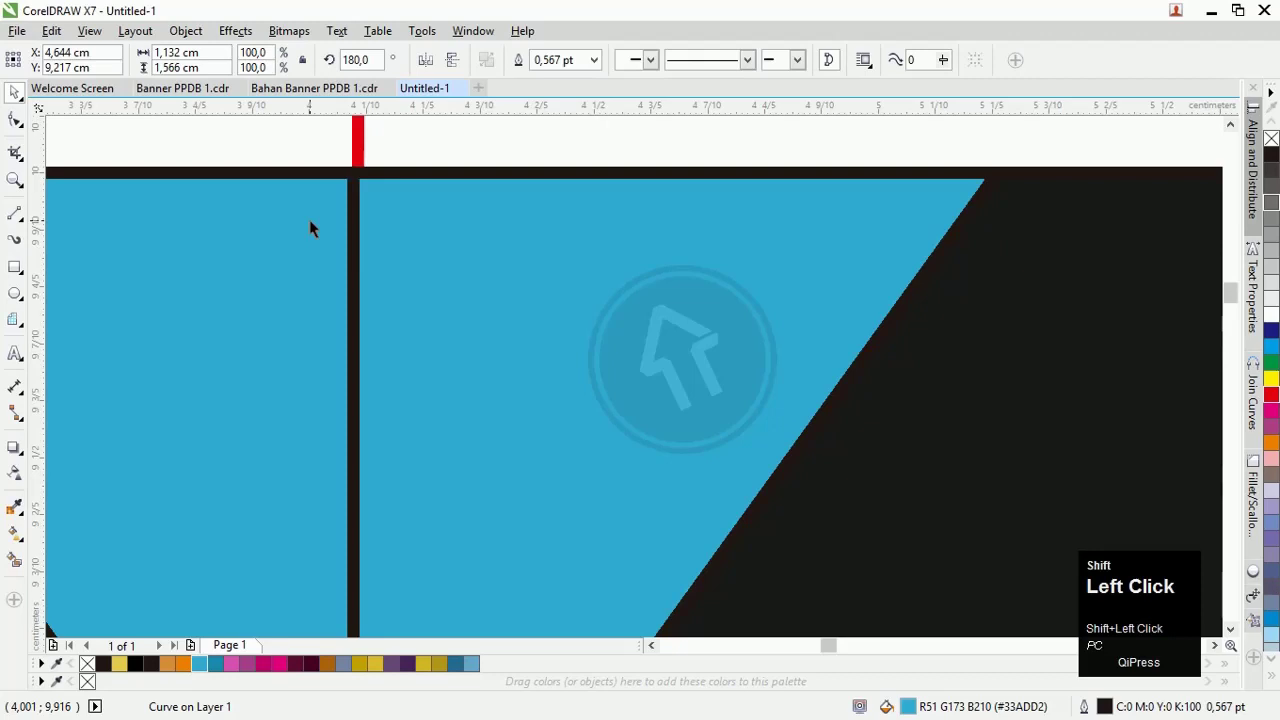
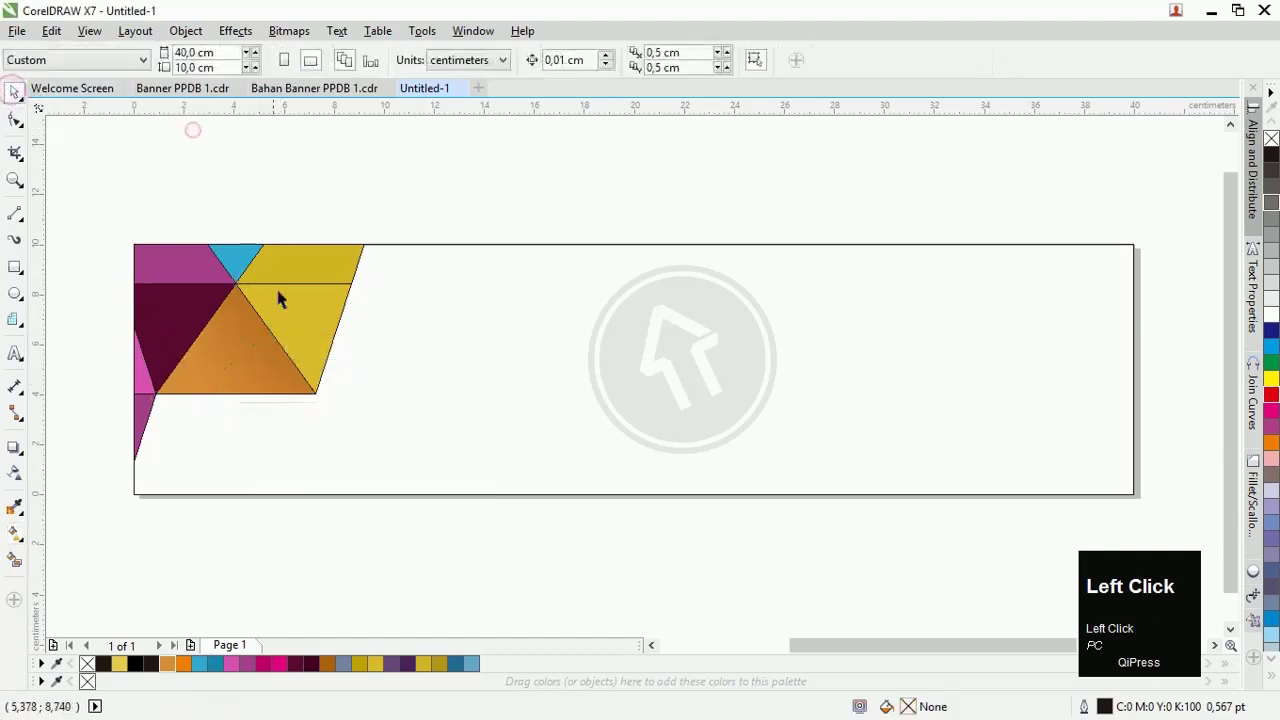
# - Switch to the Interactive Fill tool (G) to shade the orange triangle with a fountain fill
pyautogui.press('g')
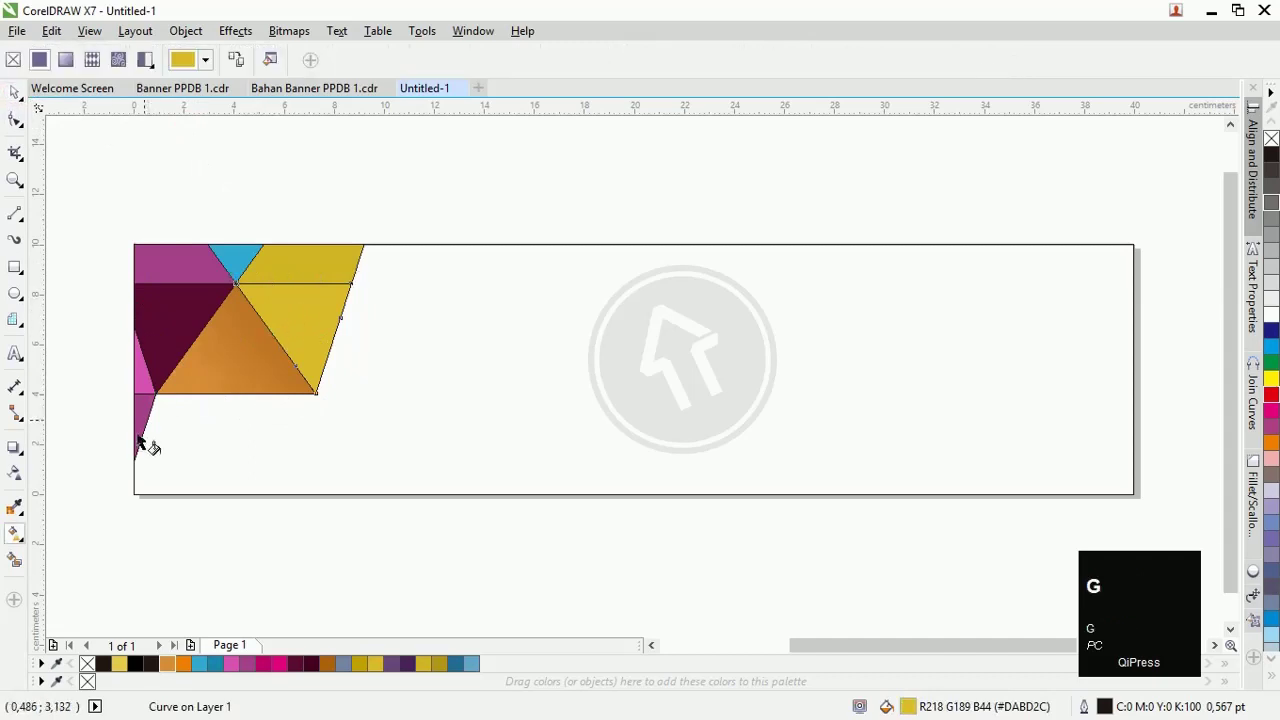
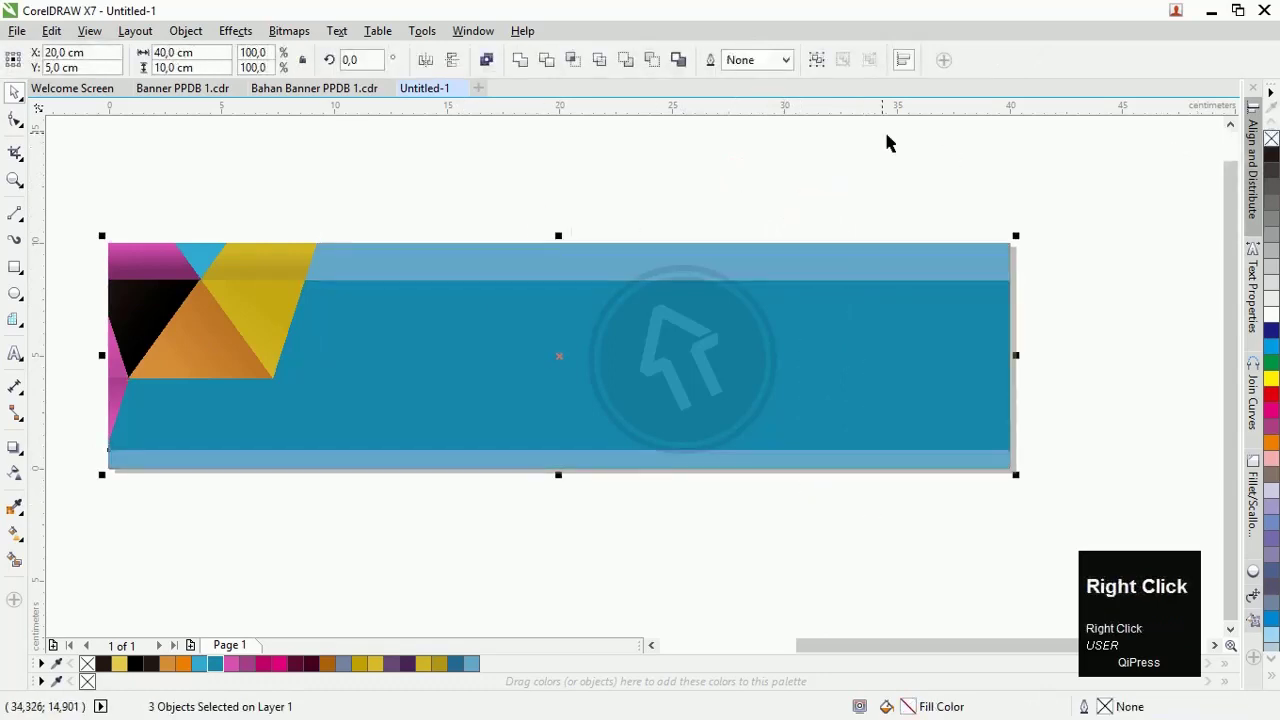
# - Zoom in on the banner's bottom light blue strip
pyautogui.scroll(3)
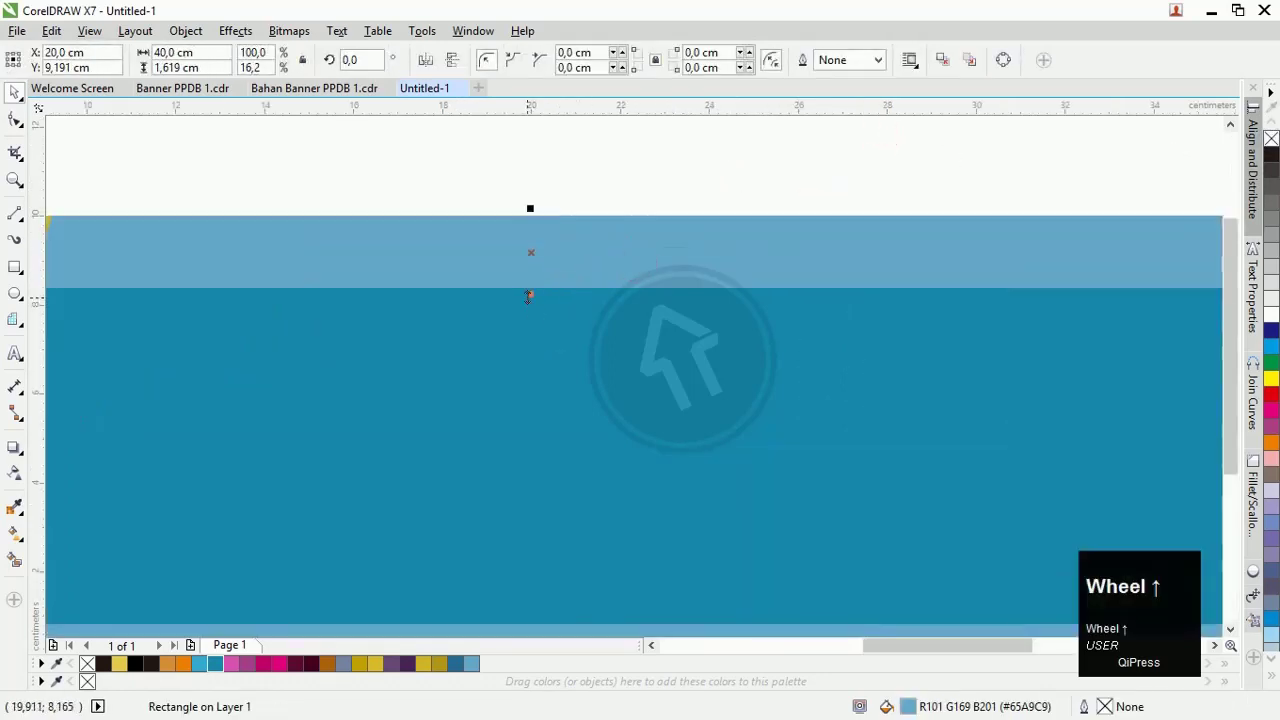
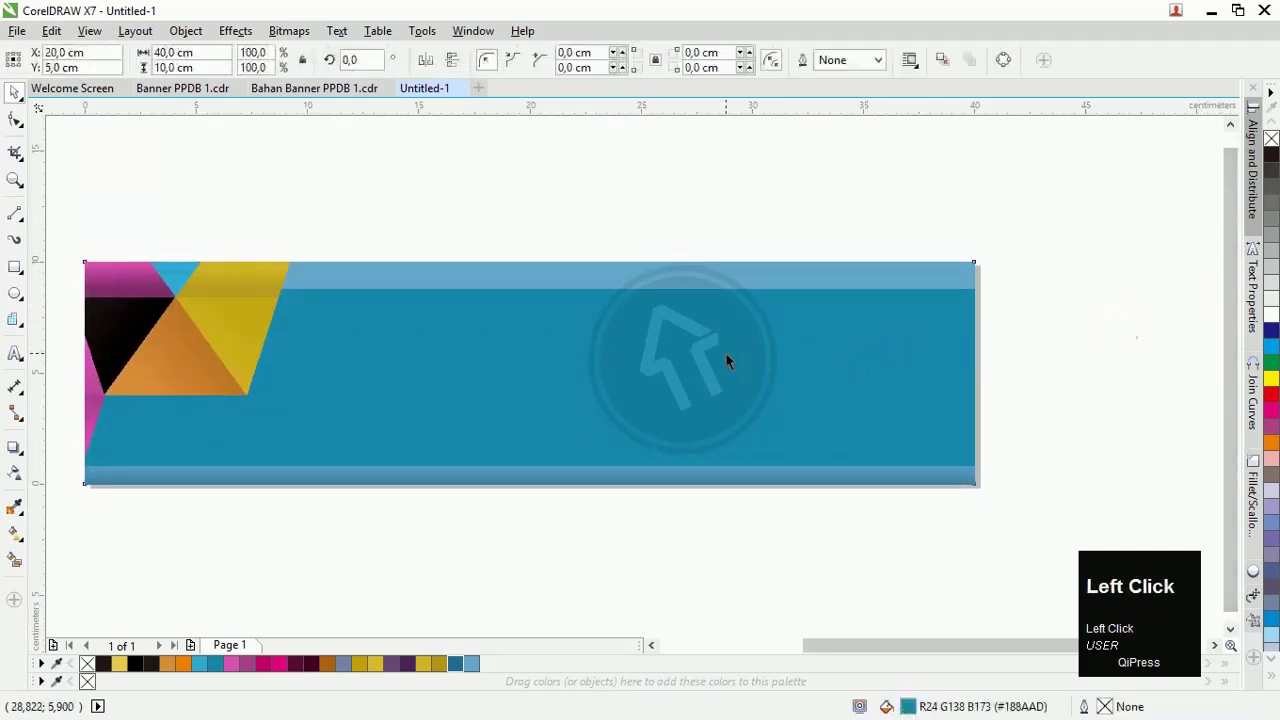
# - Select the blue background rectangle and paste a duplicate of it over the banner
pyautogui.press('ctrl+z')
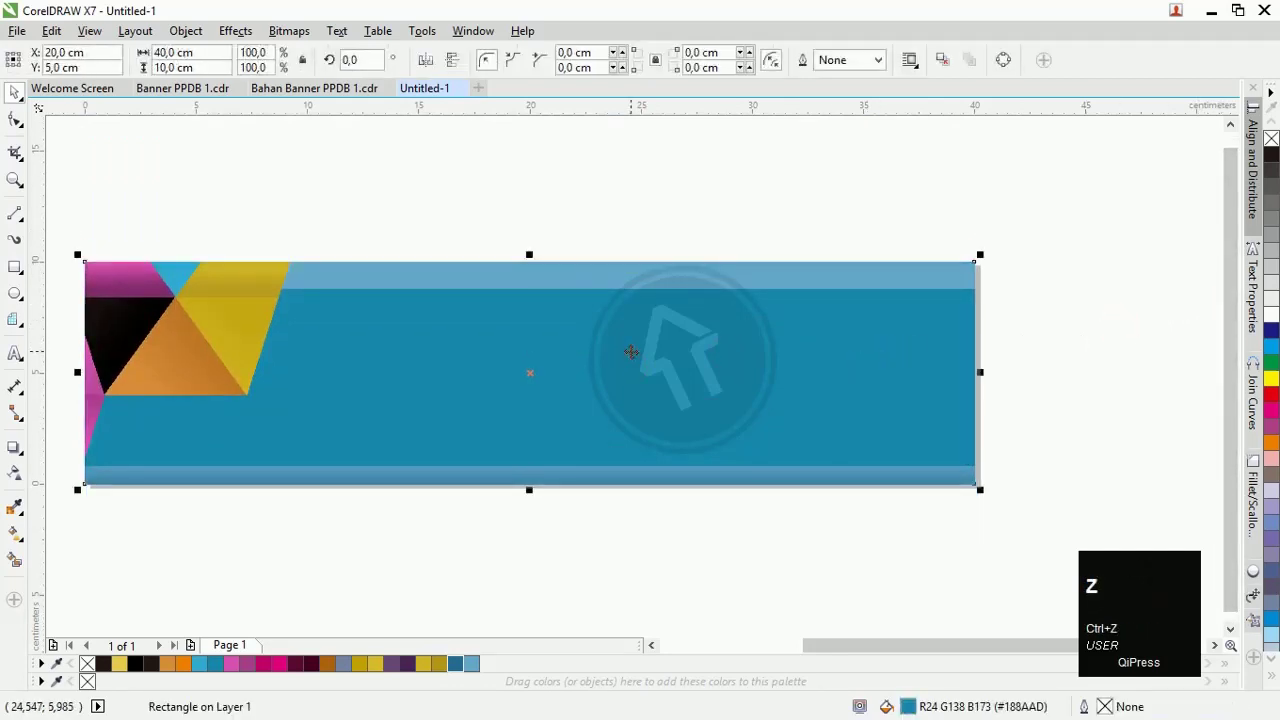
pyautogui.press('ctrl+c')
pyautogui.press('ctrl+v')
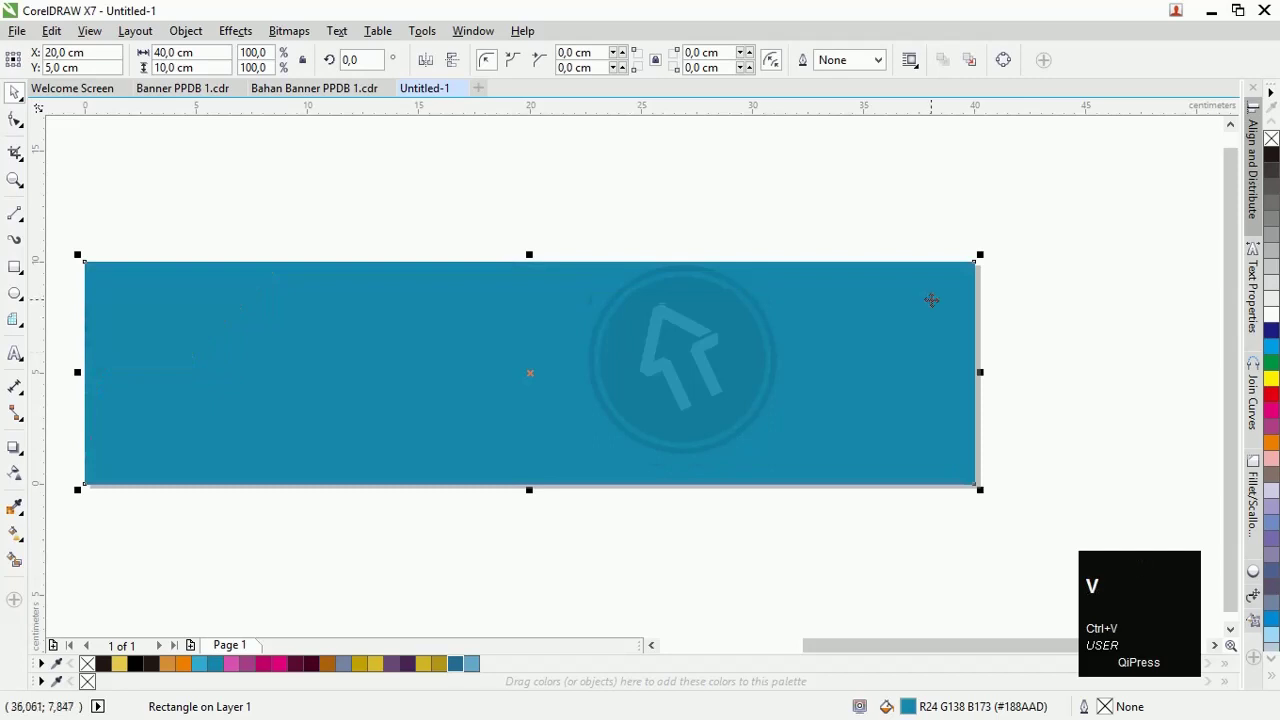
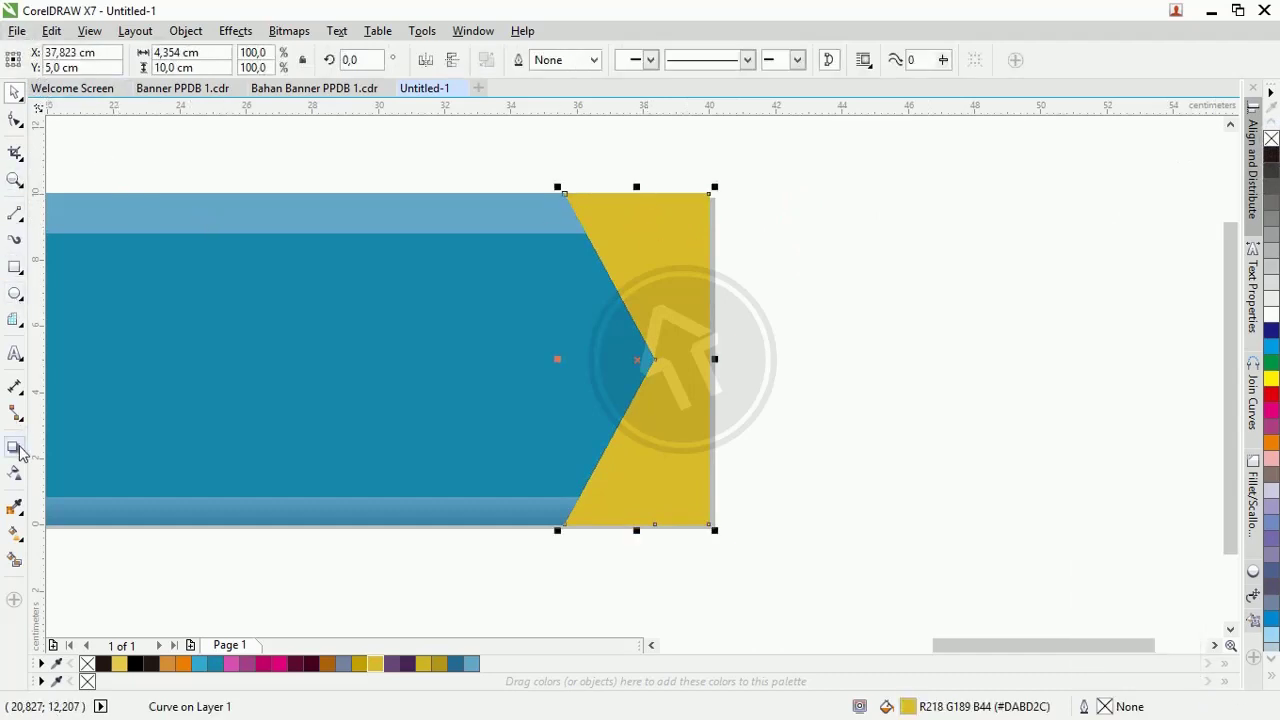
# - Cast a soft drop shadow from the yellow end piece onto the blue banner
pyautogui.moveTo(25, 456); pyautogui.dragTo(25, 126)
pyautogui.click(25, 126)
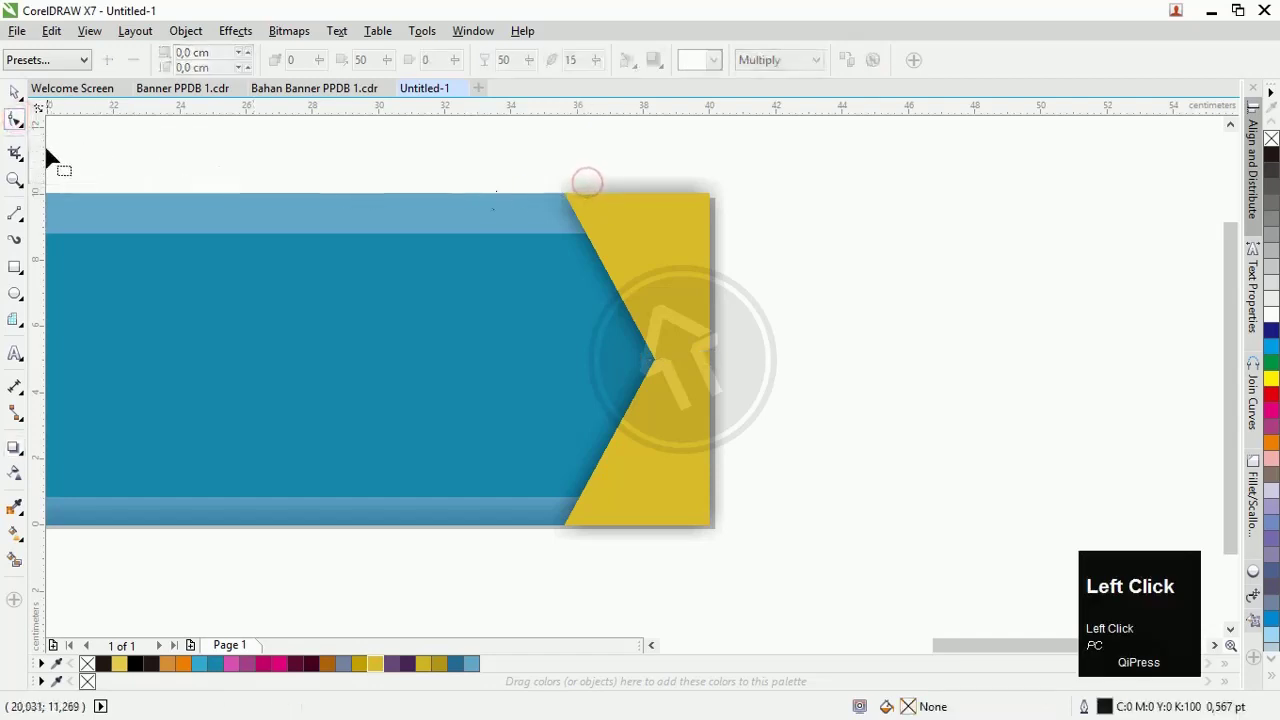
# - Break the yellow end piece's drop shadow apart into its own object via Ctrl+K
pyautogui.rightClick(691, 204)
pyautogui.click(686, 193)
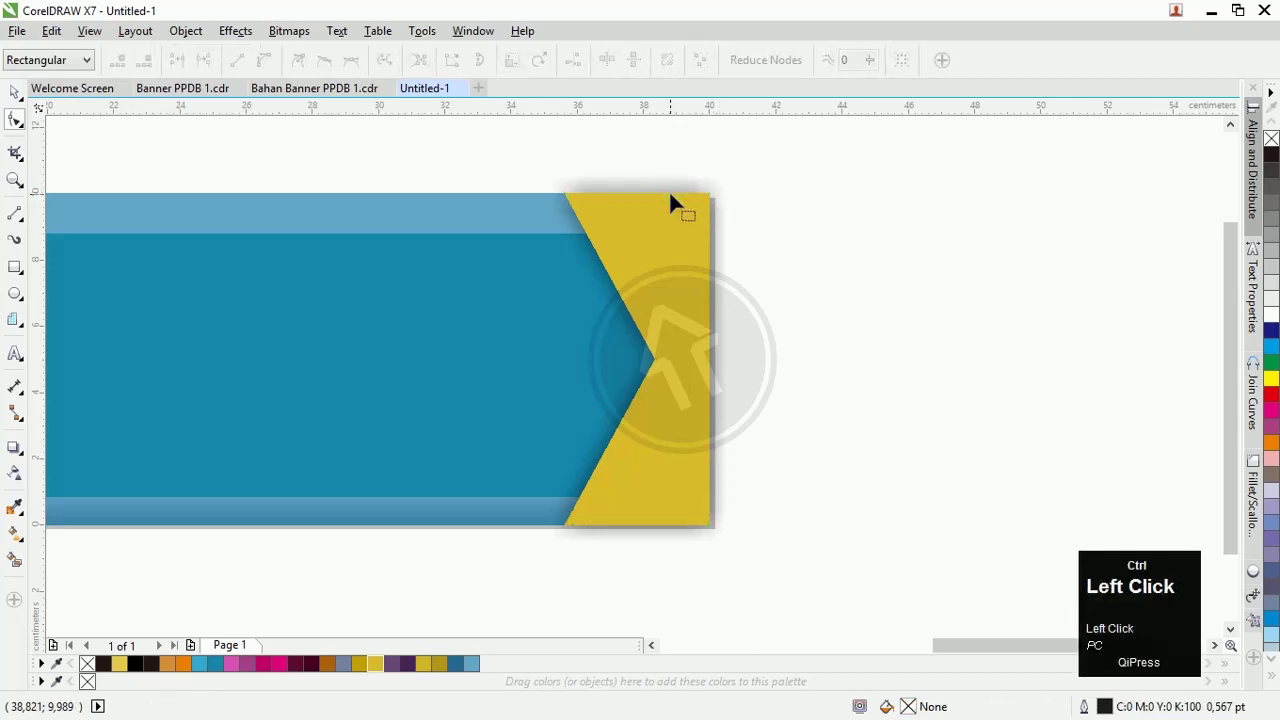
pyautogui.press('ctrl+k')
pyautogui.click(29, 109)
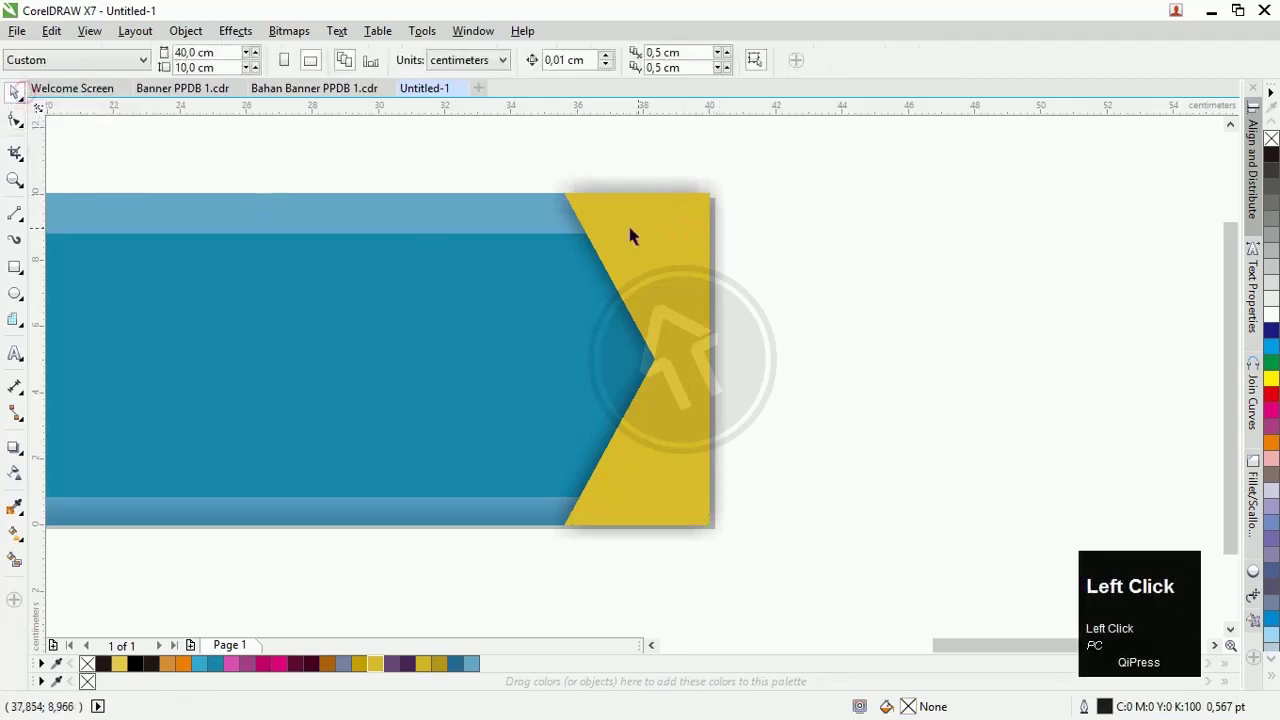
pyautogui.press('ctrl+z')
pyautogui.press('ctrl+k')
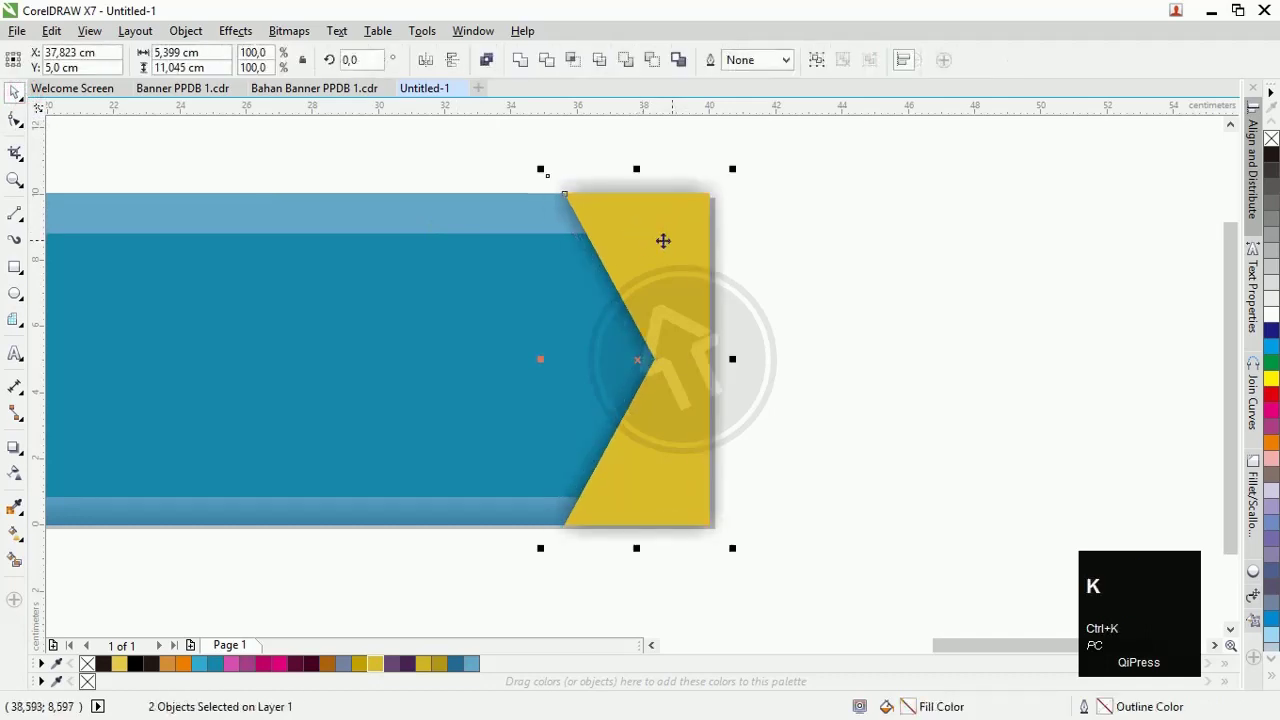
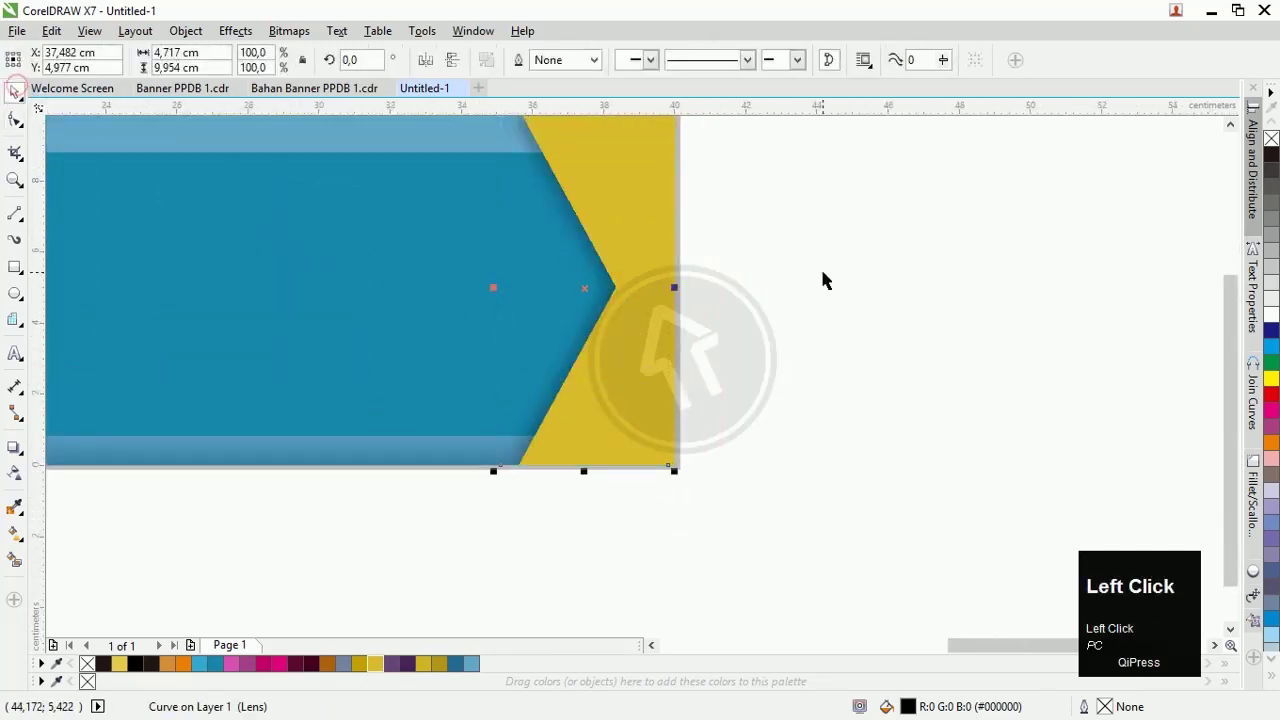
pyautogui.scroll(-3)
# - Duplicate the shadowed chevron edge and nudge the copy left as a second stripe
pyautogui.click(840, 419)
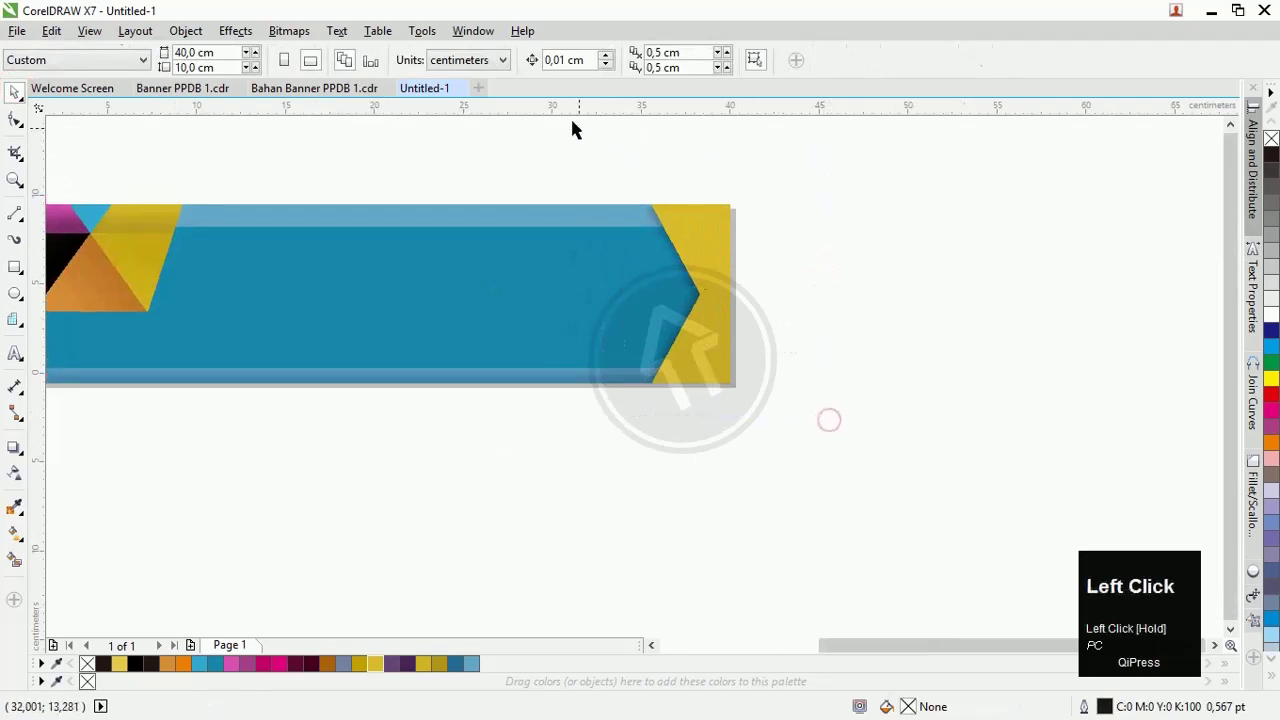
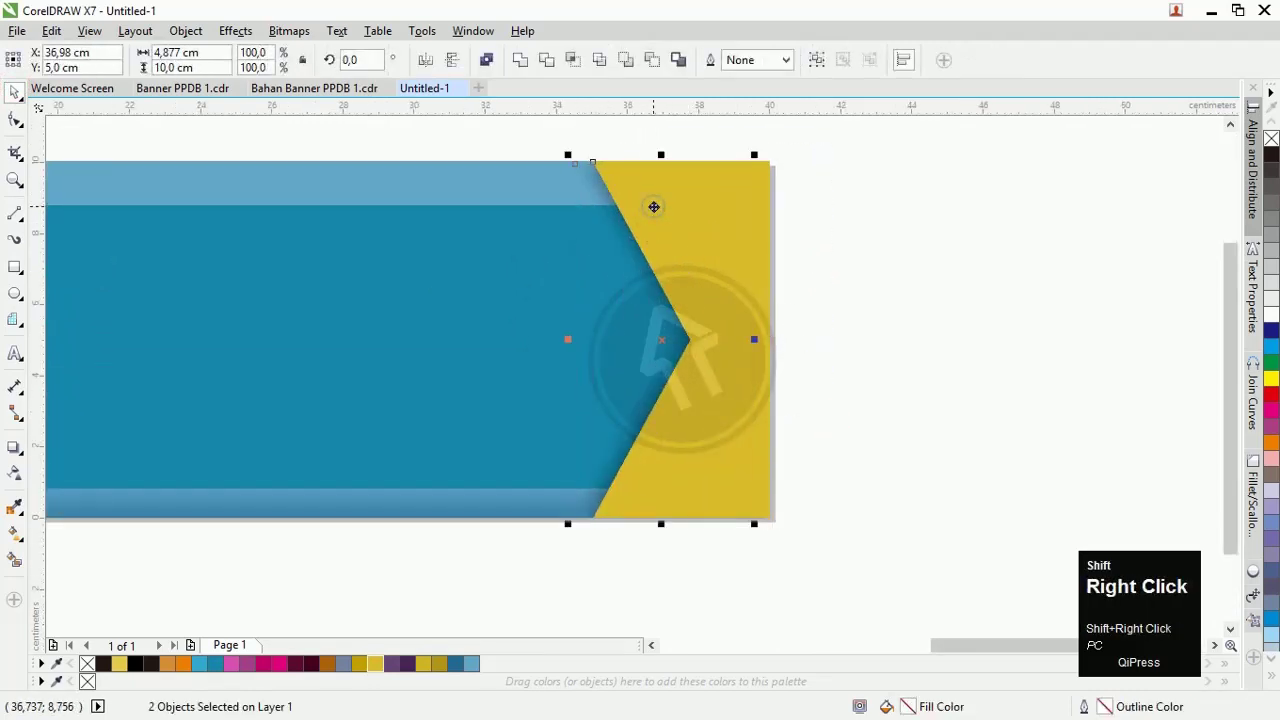
pyautogui.press('ctrl+Page_Down')
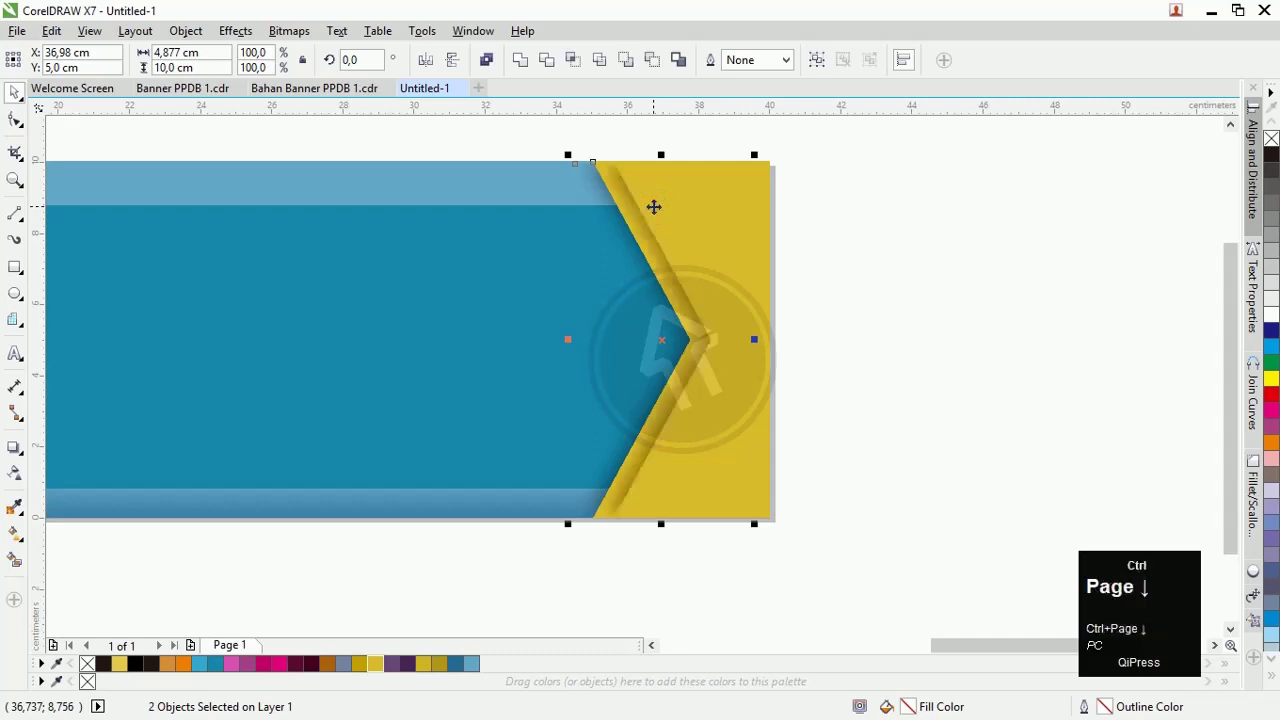
pyautogui.press('Left')
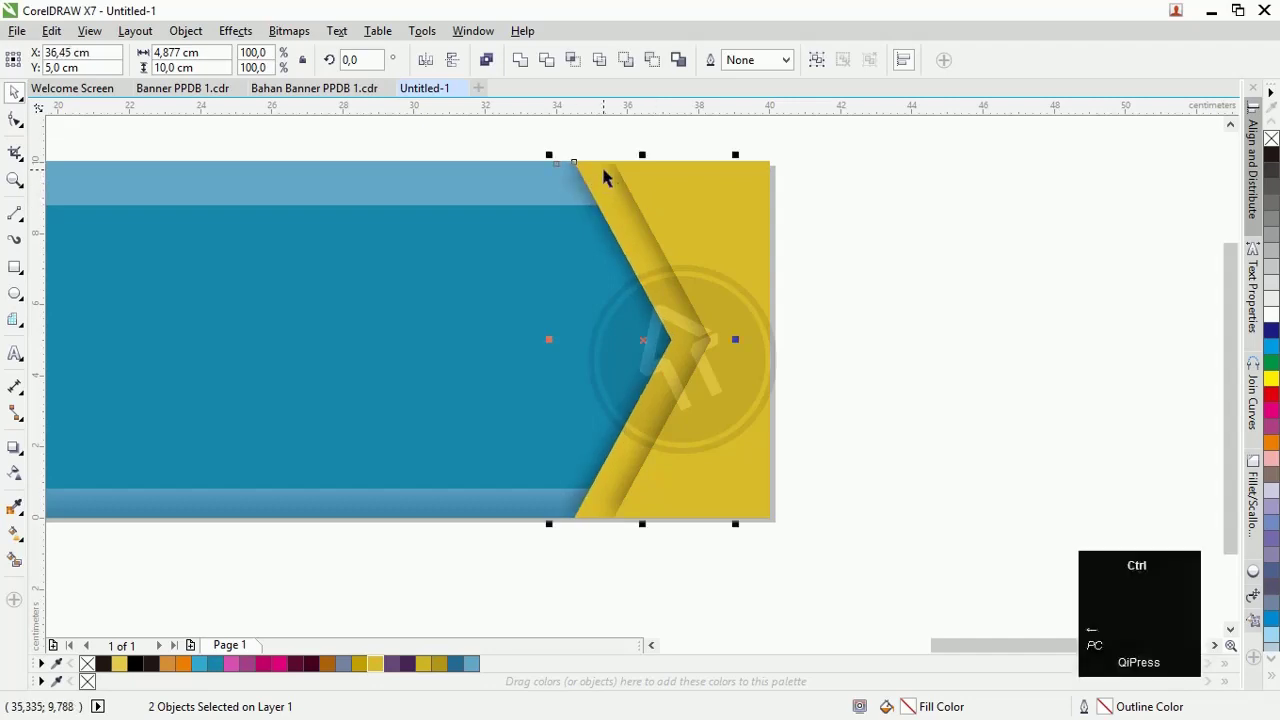
pyautogui.press('ctrl+d')
pyautogui.press('ctrl+z')
# - Add further shifted chevron stripe copies, stacking parallel stripes across the yellow end
pyautogui.click(604, 176)
pyautogui.press('ctrl+z')
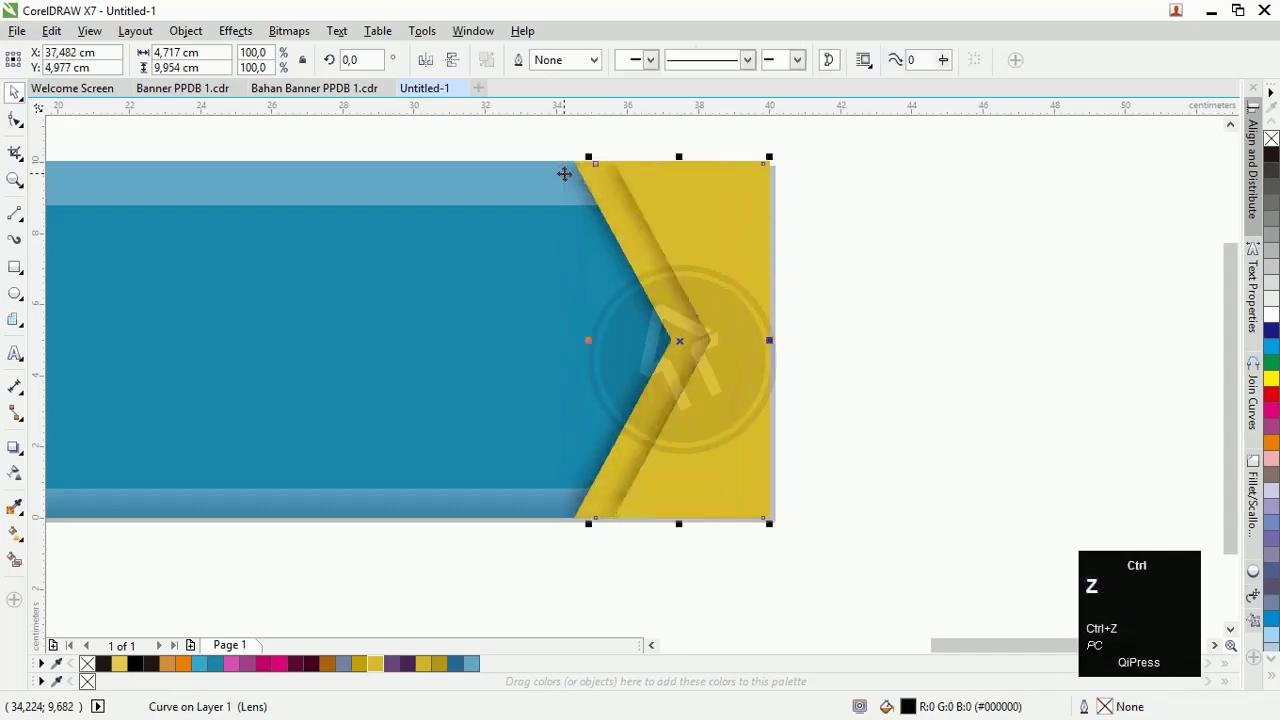
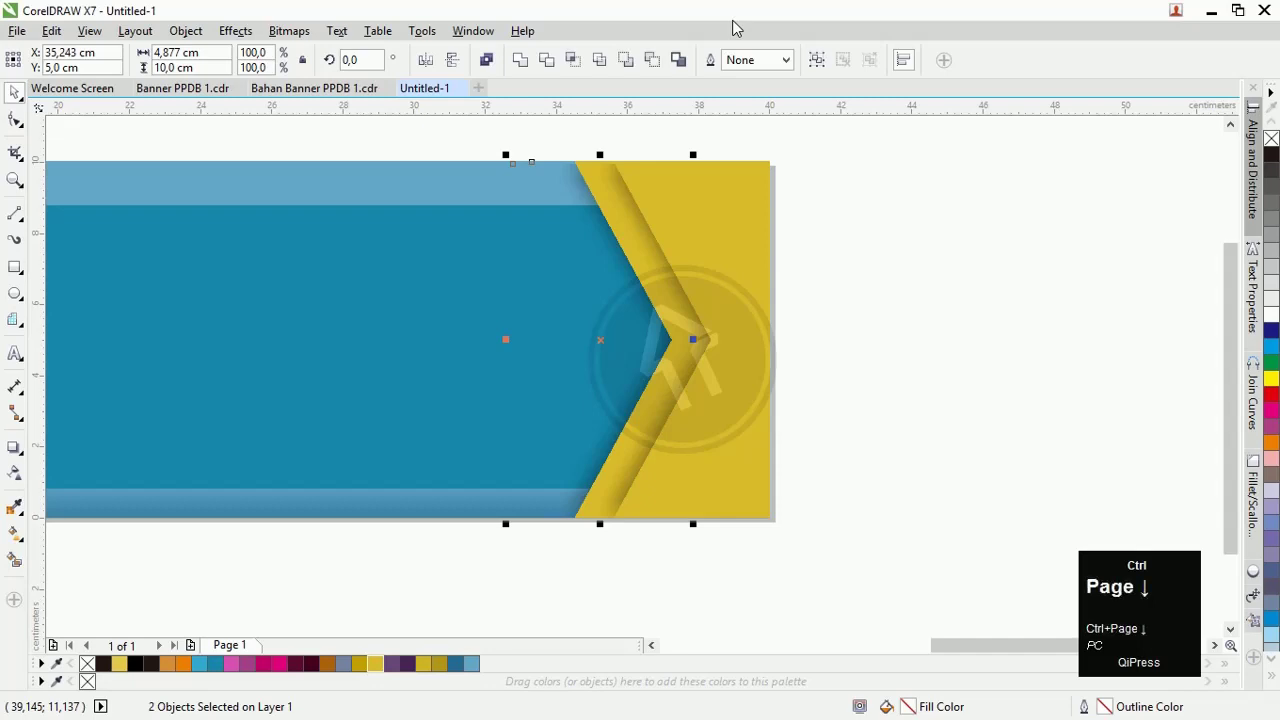
pyautogui.press('ctrl+Page_Up')
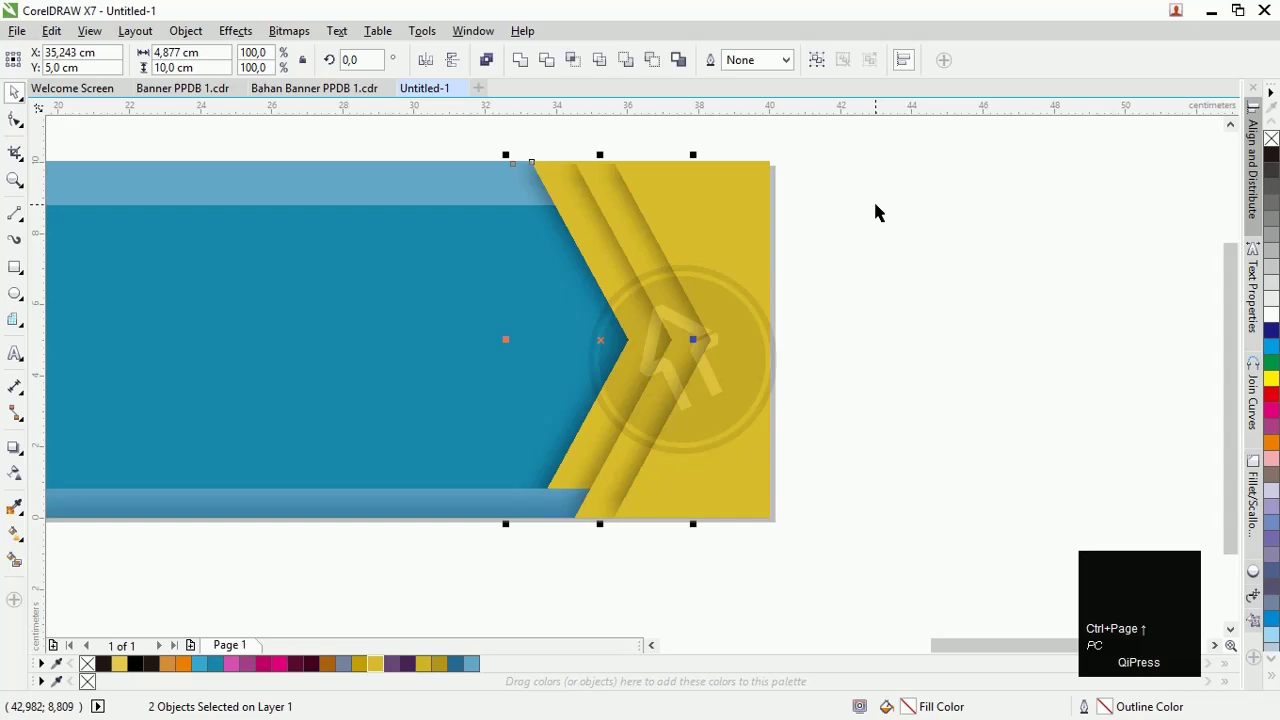
pyautogui.click(884, 207)
pyautogui.press('ctrl+z')
pyautogui.click(599, 178)
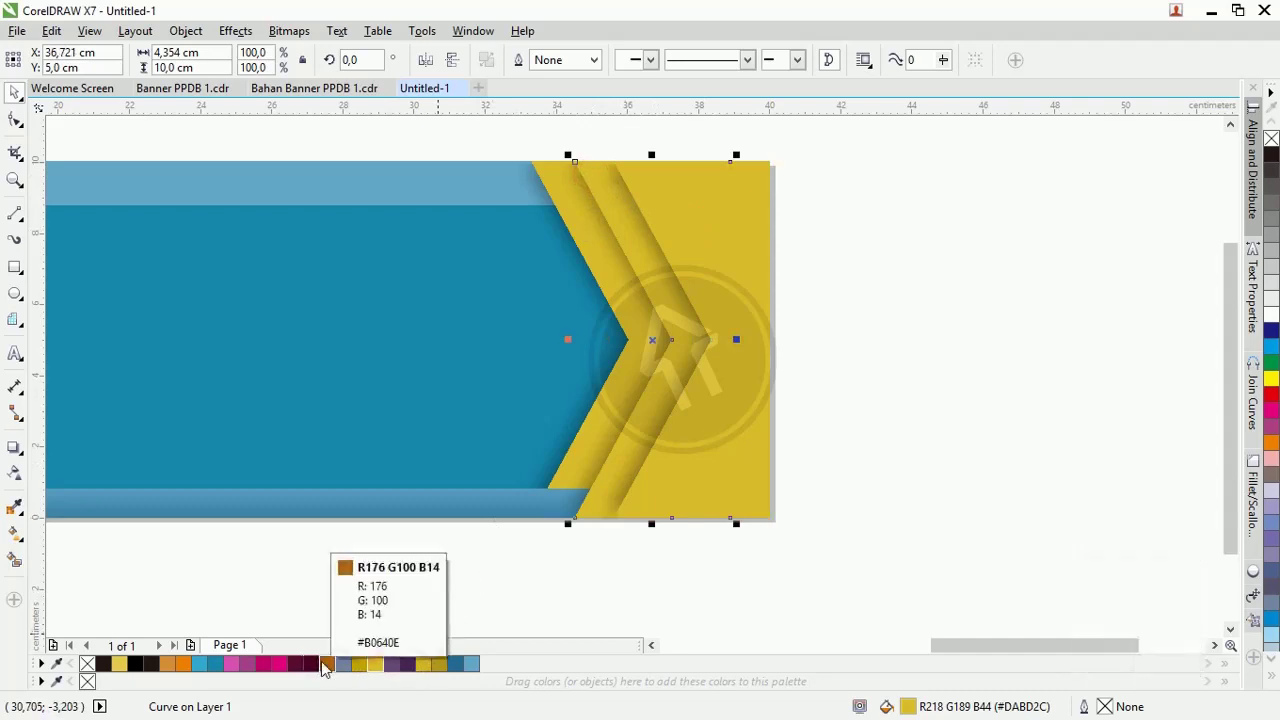
# - Colour the chevron stripe curves orange from the palette and check their edges up close
pyautogui.moveTo(327, 670); pyautogui.dragTo(706, 415)
pyautogui.scroll(3)
pyautogui.press('Right')
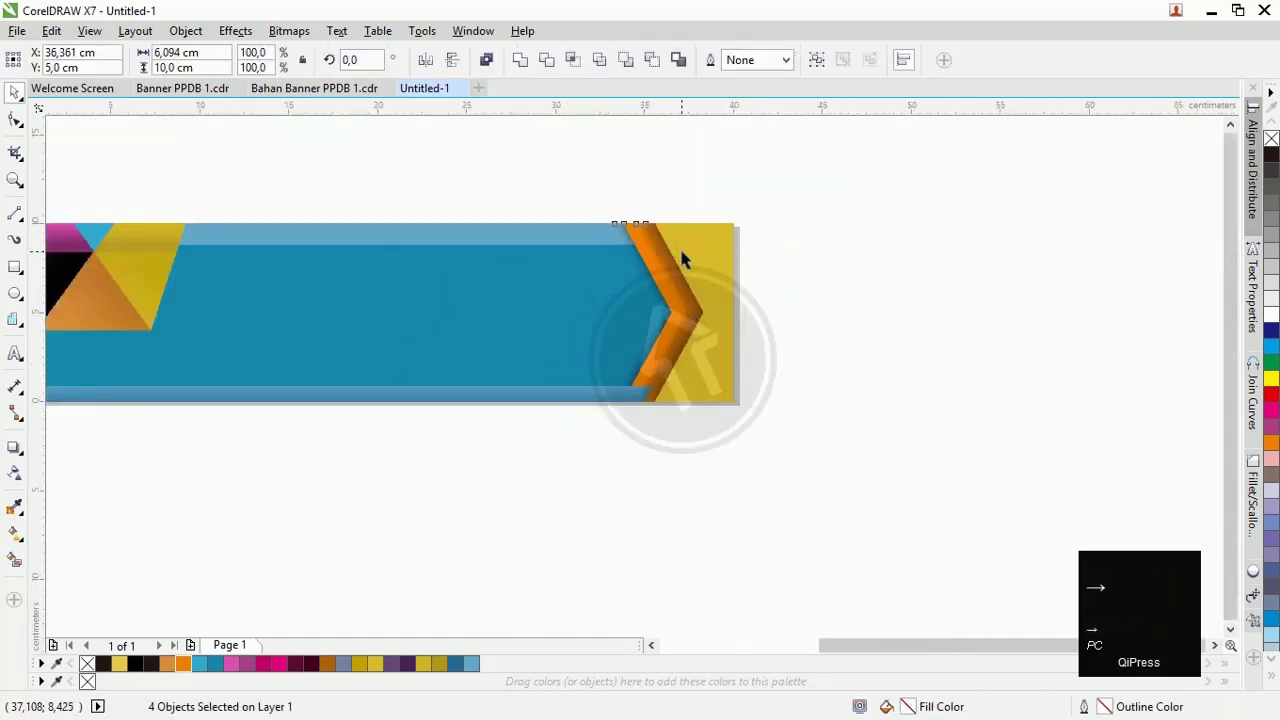
pyautogui.scroll(3)
pyautogui.click(618, 191)
pyautogui.scroll(3)
pyautogui.click(675, 222)
# - Check the stripes near the banner's top edge, then clear the selection
pyautogui.scroll(-3)
pyautogui.press('Right')
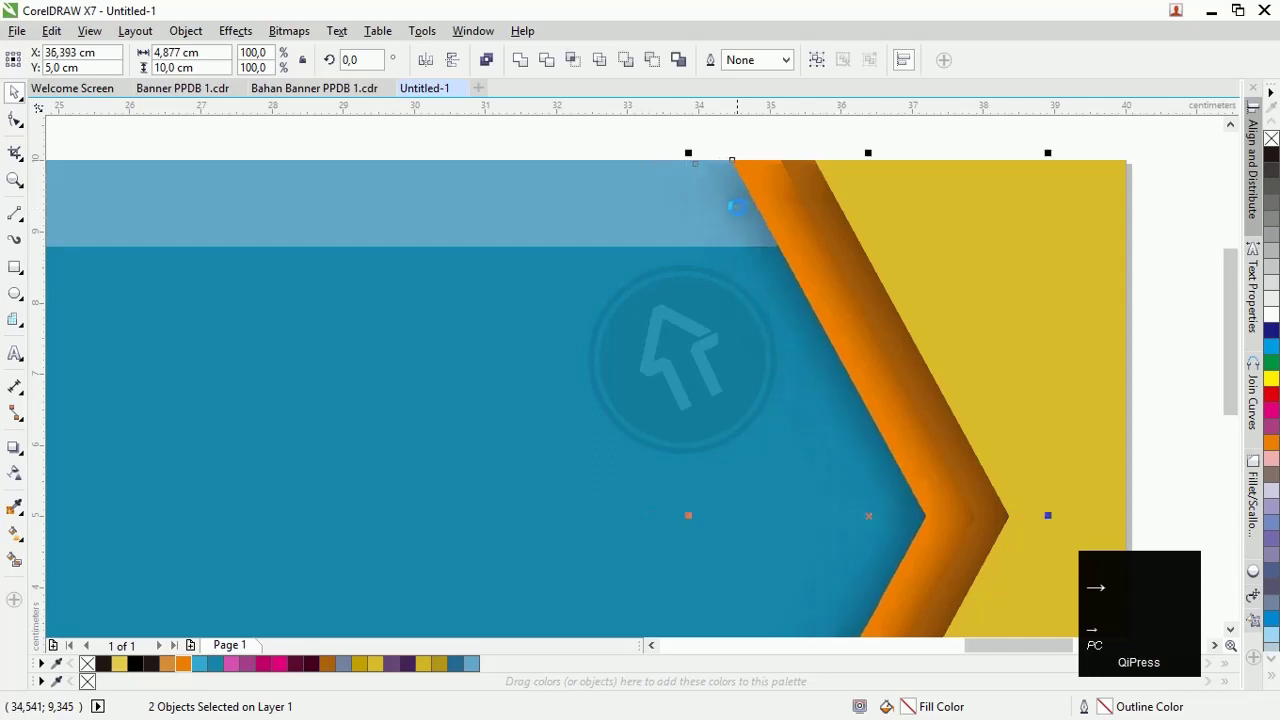
pyautogui.click(838, 127)
pyautogui.scroll(-3)
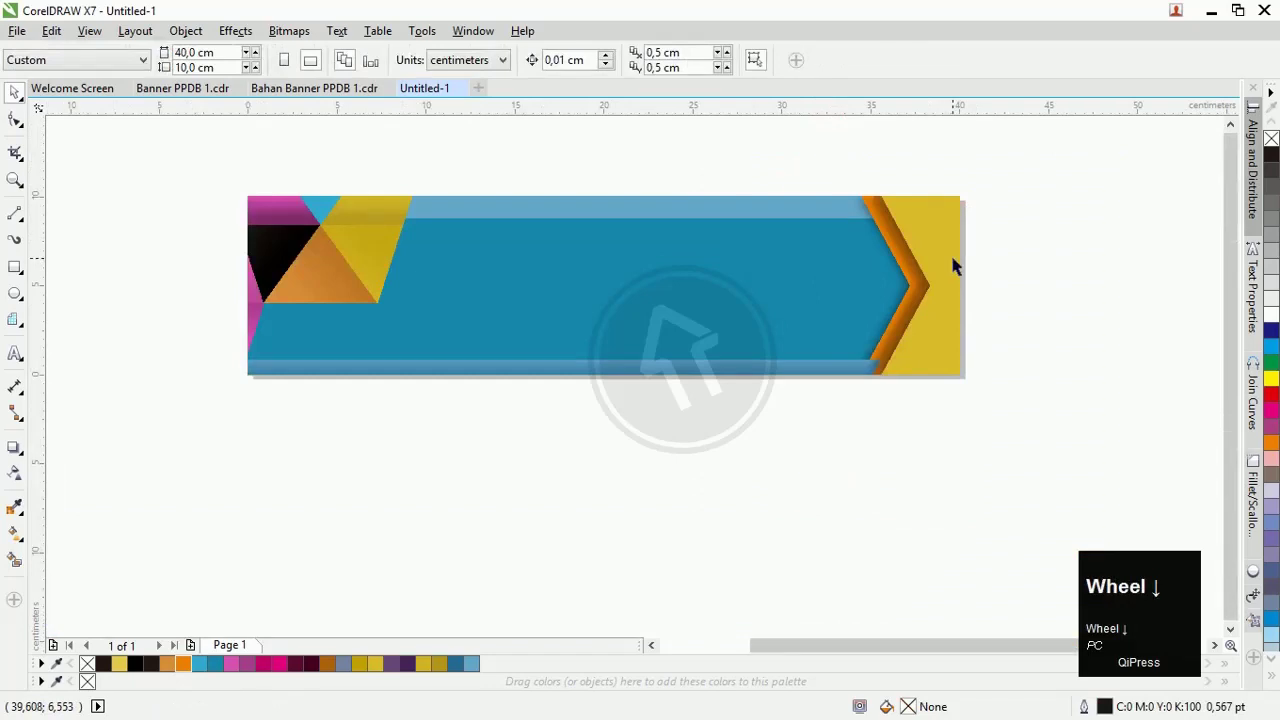
pyautogui.click(1024, 254)
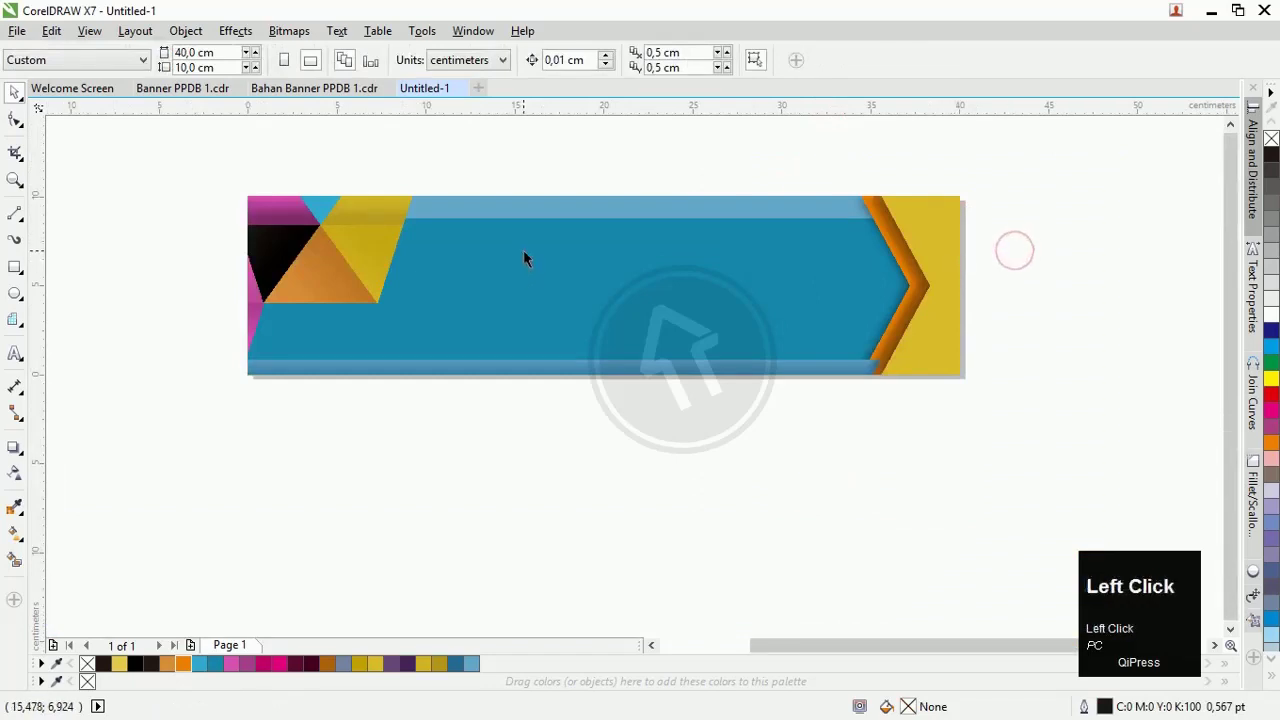
# - Add faint Impact quotation marks at left and a 180°-rotated copy as closing marks at lower right
pyautogui.press('F4')
pyautogui.press('Pause')
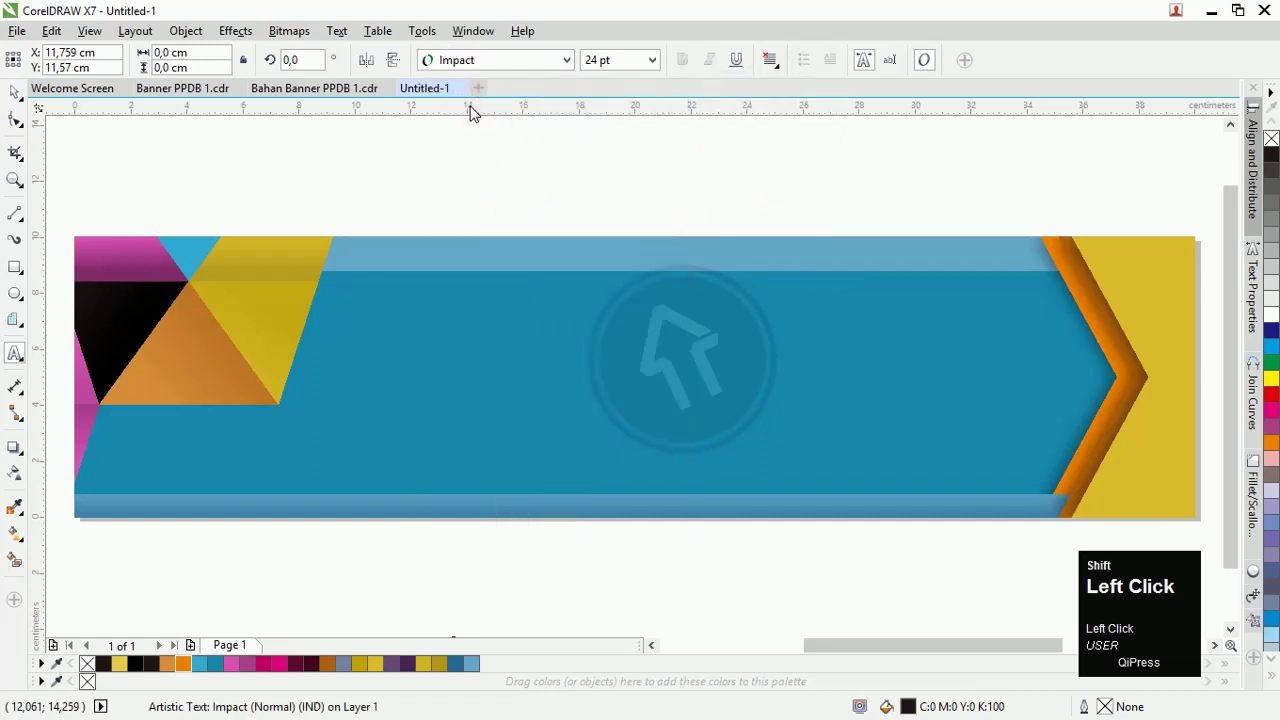
pyautogui.press("shift+'")
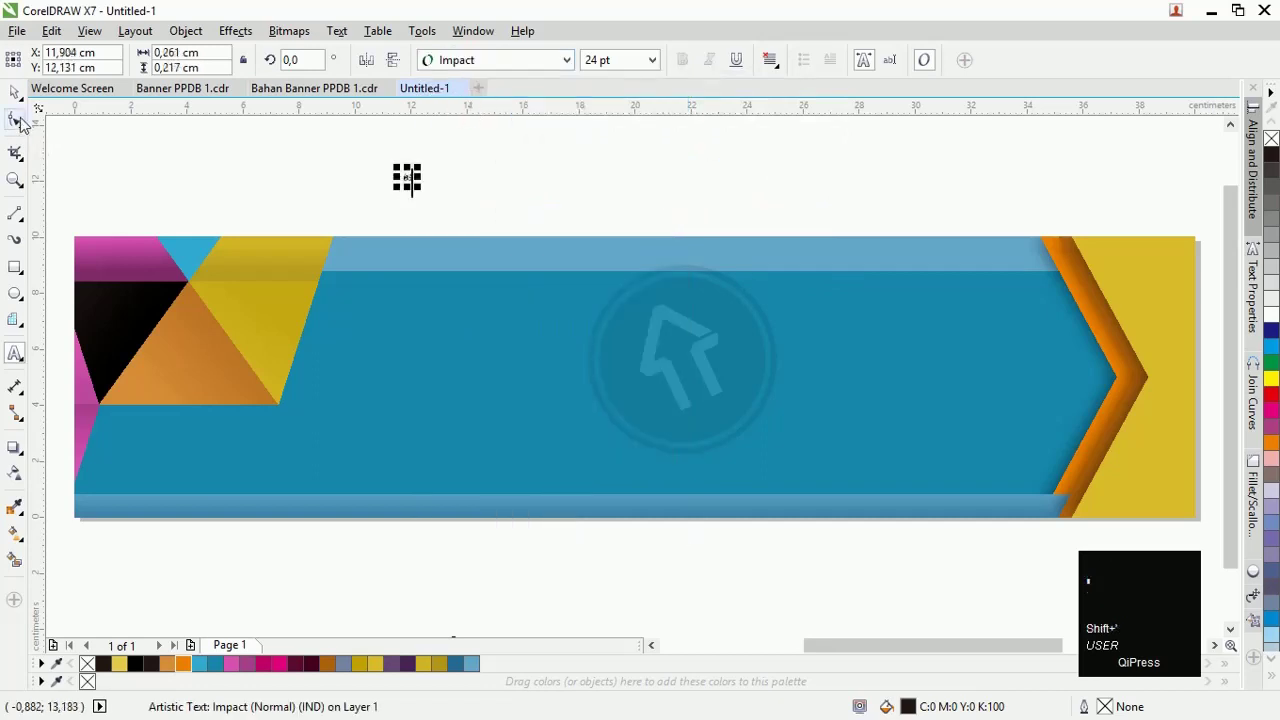
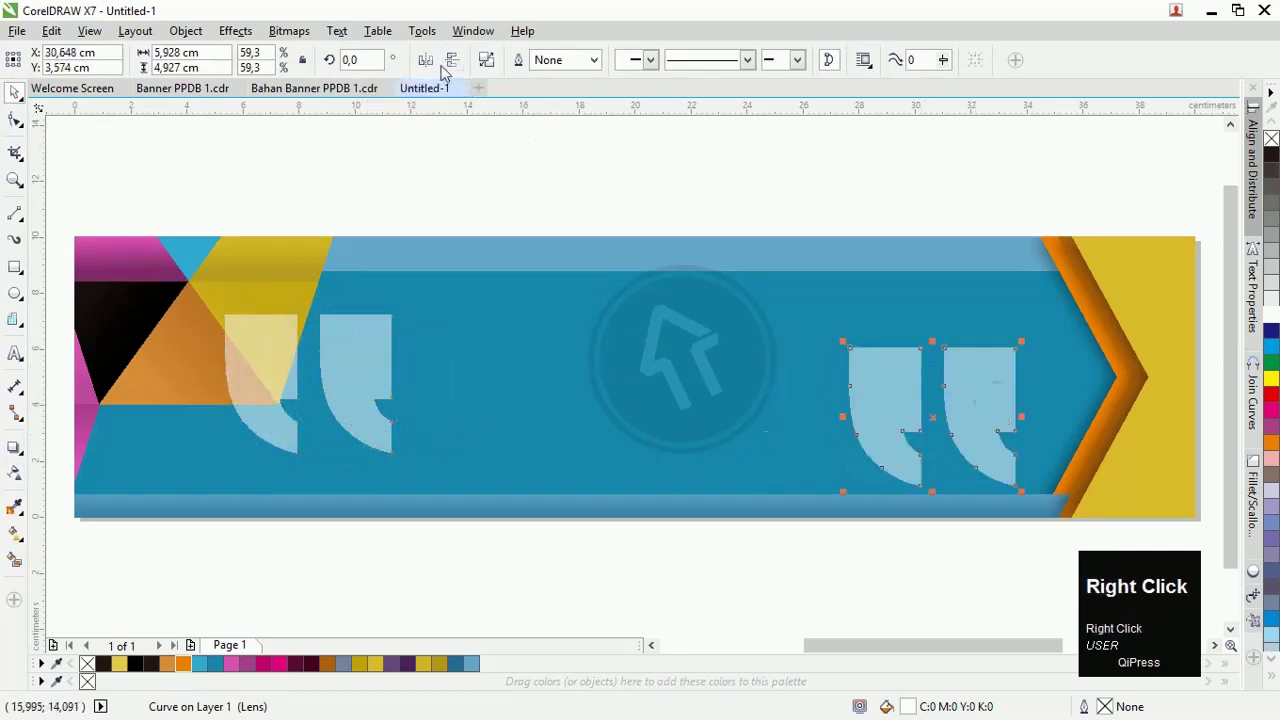
pyautogui.click(446, 73)
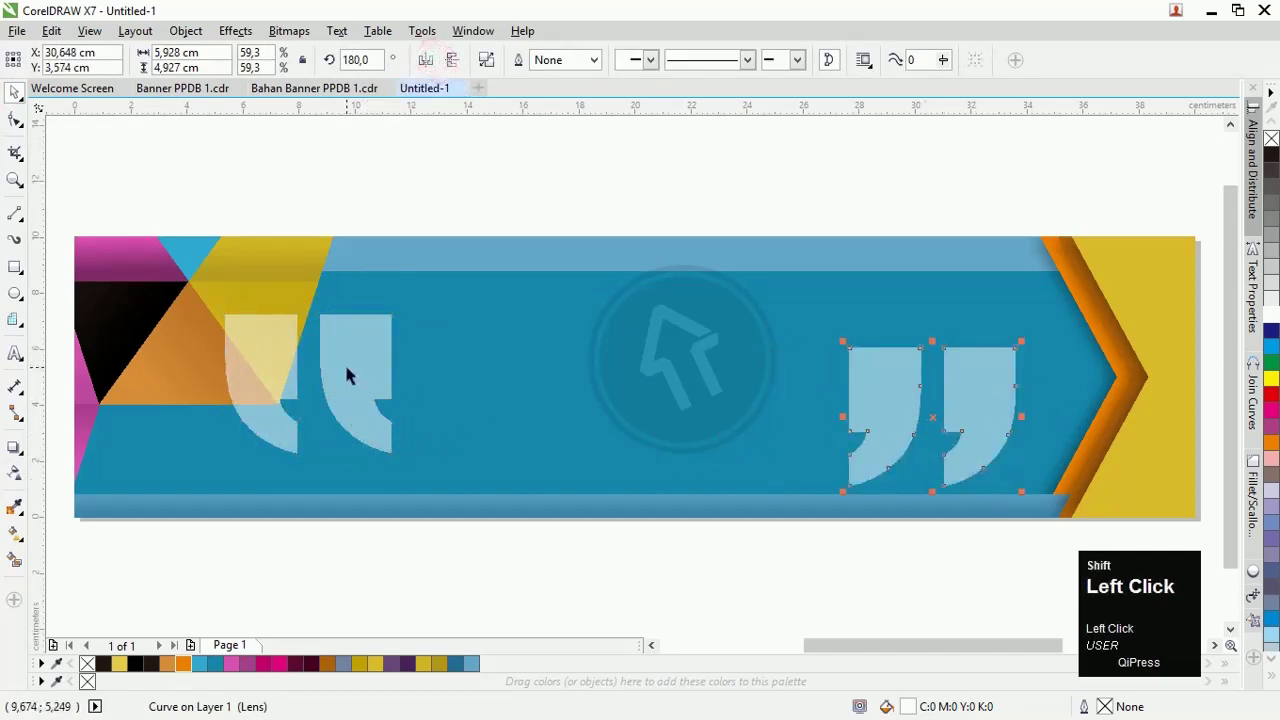
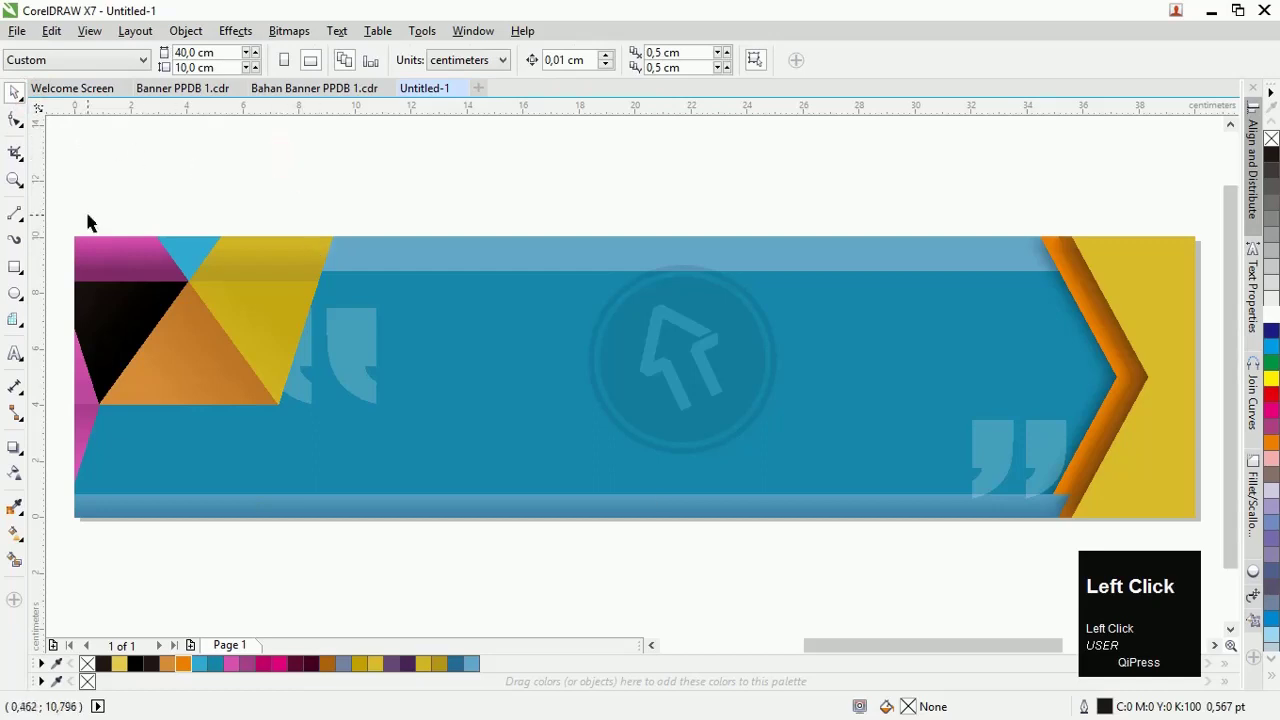
pyautogui.click(206, 212)
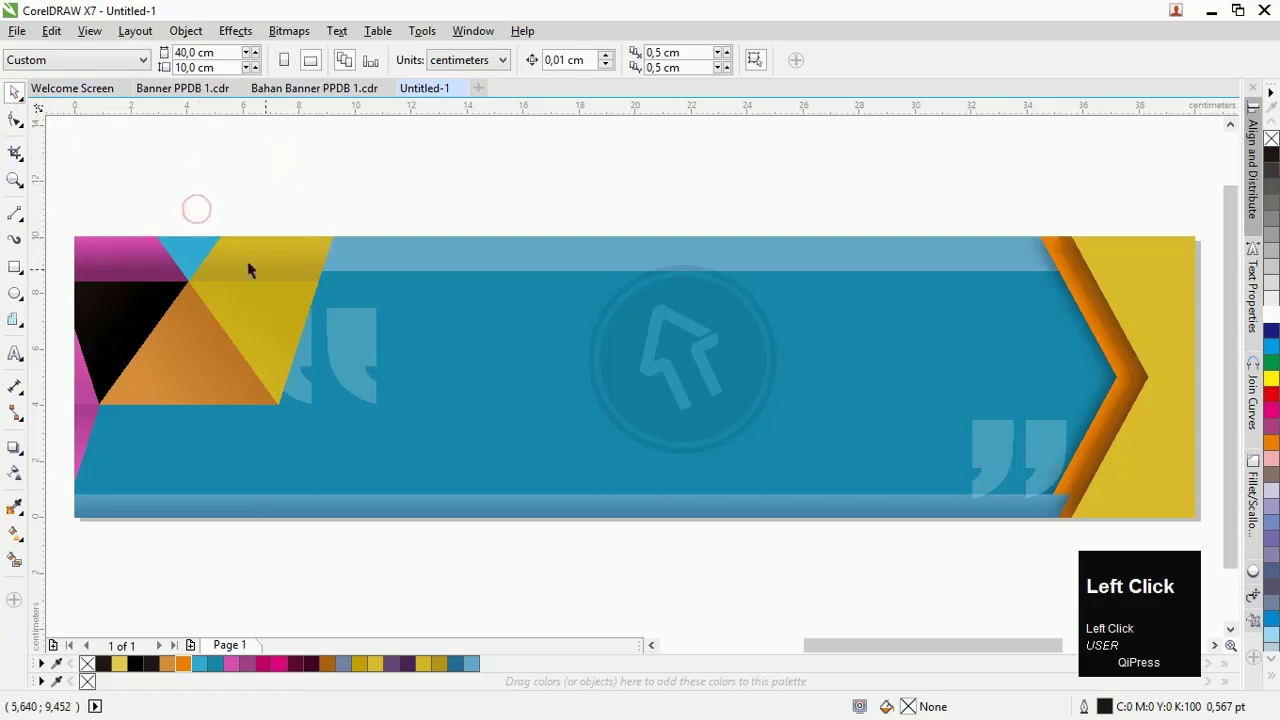
pyautogui.scroll(-3)
pyautogui.scroll(3)
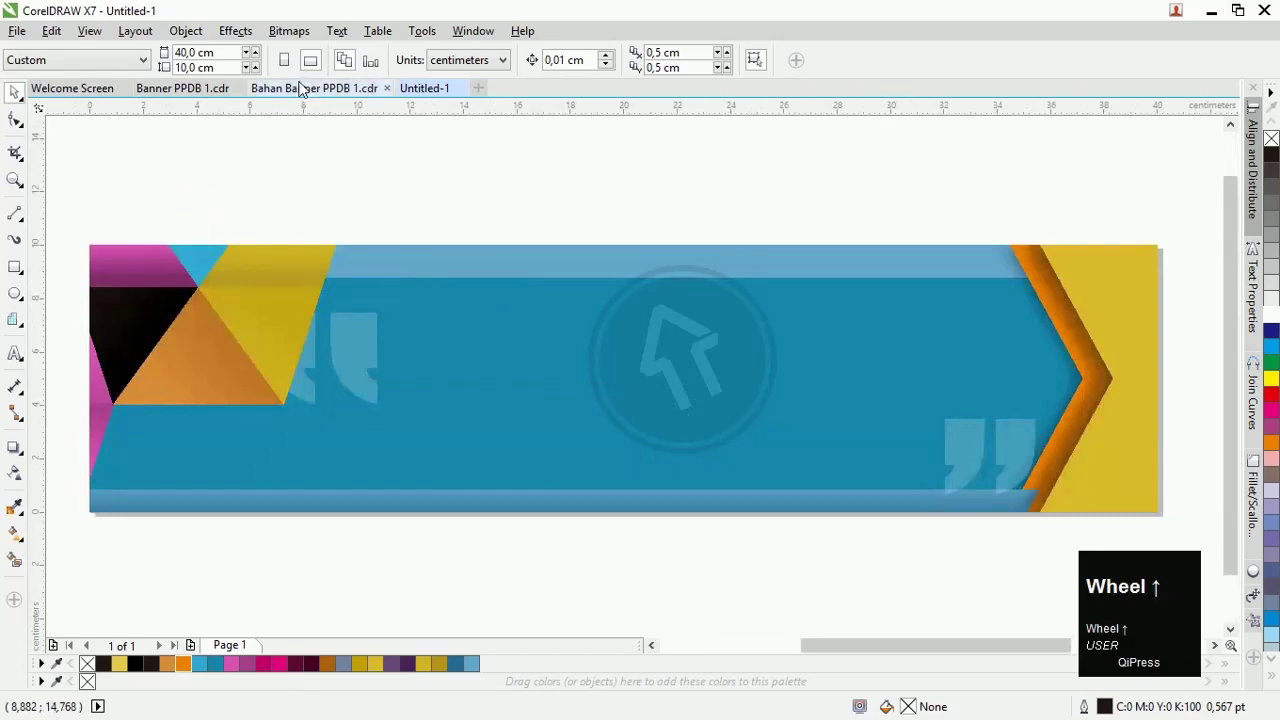
pyautogui.click(307, 95)
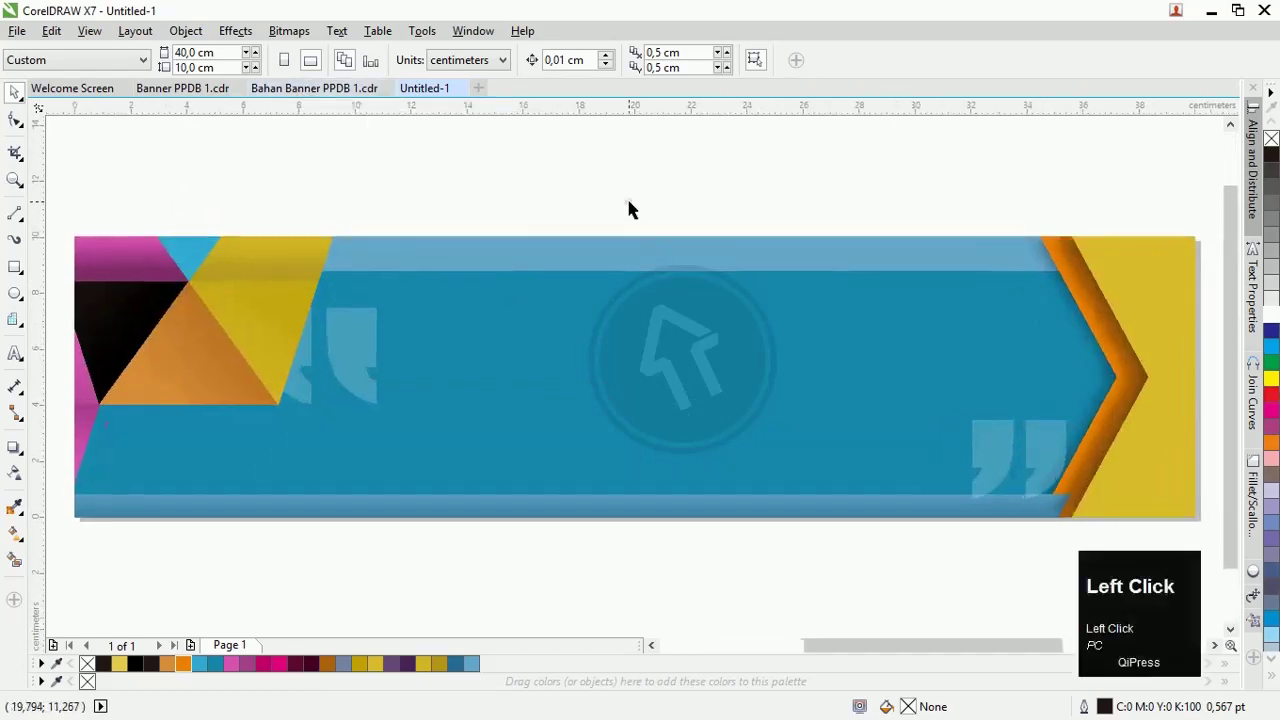
pyautogui.click(651, 207)
# - Switch to the Bahan Banner PPDB 1 document and view its headline group
pyautogui.scroll(3)
pyautogui.click(609, 272)
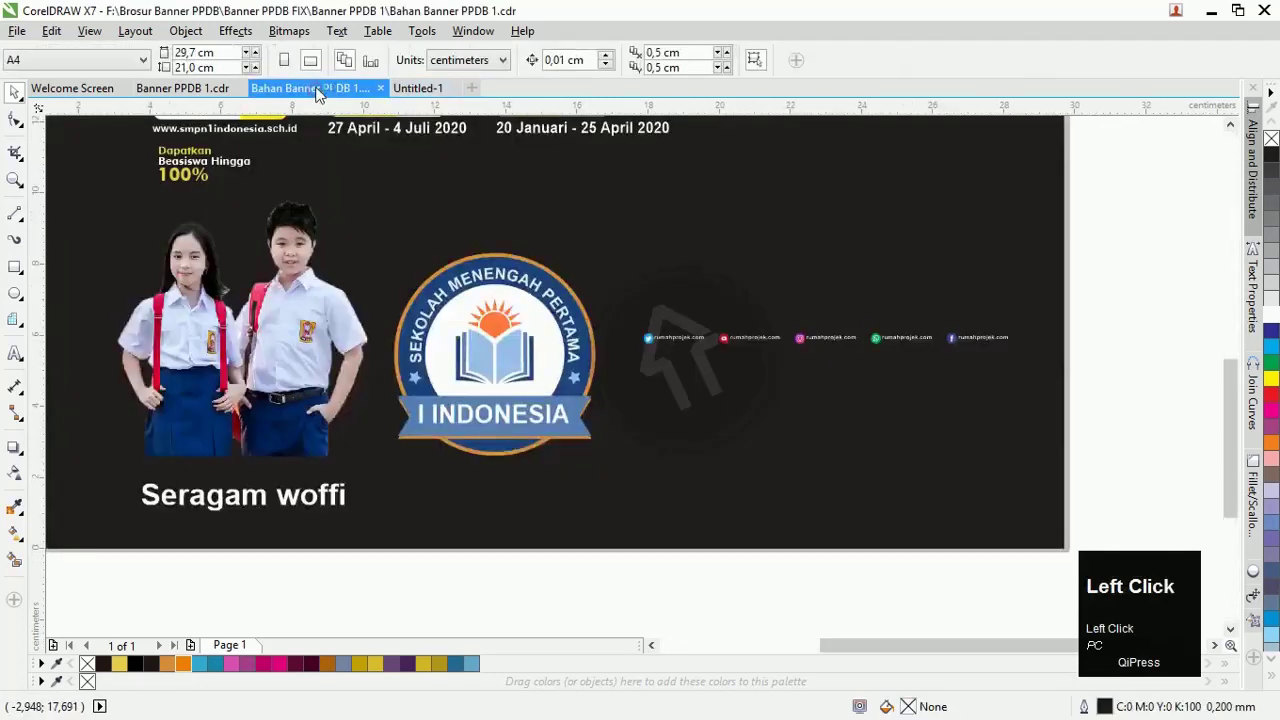
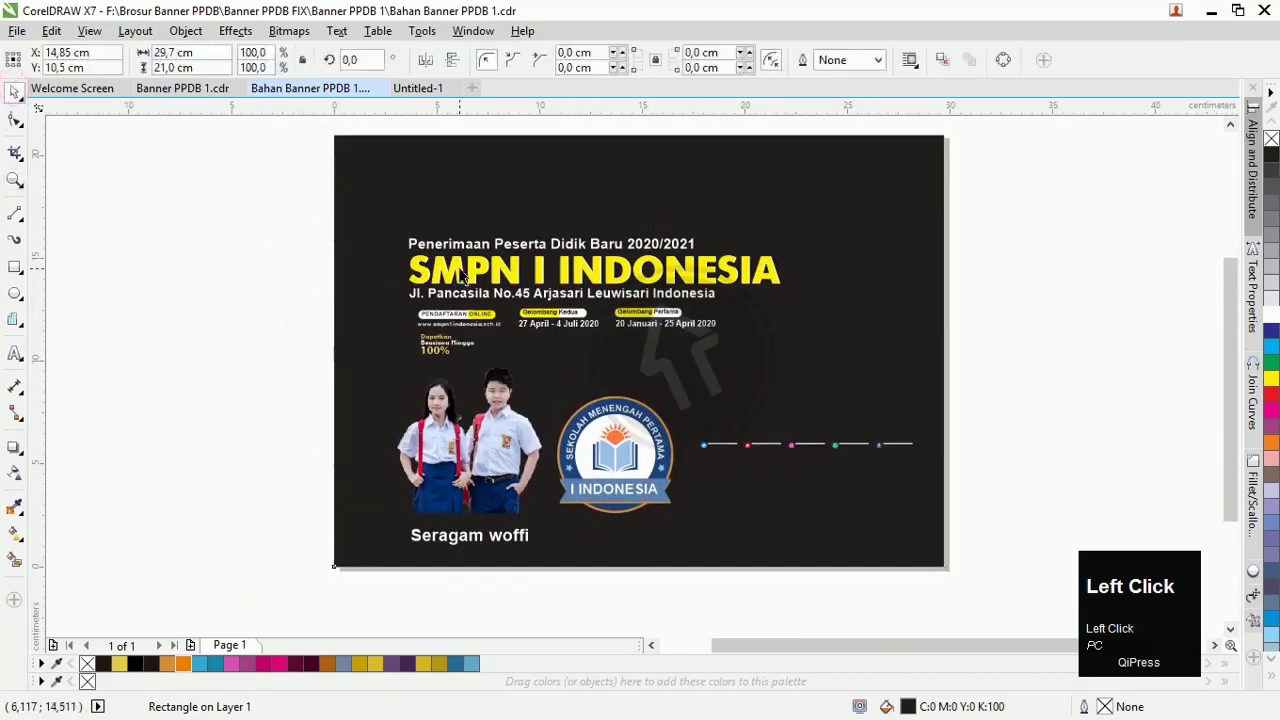
pyautogui.scroll(3)
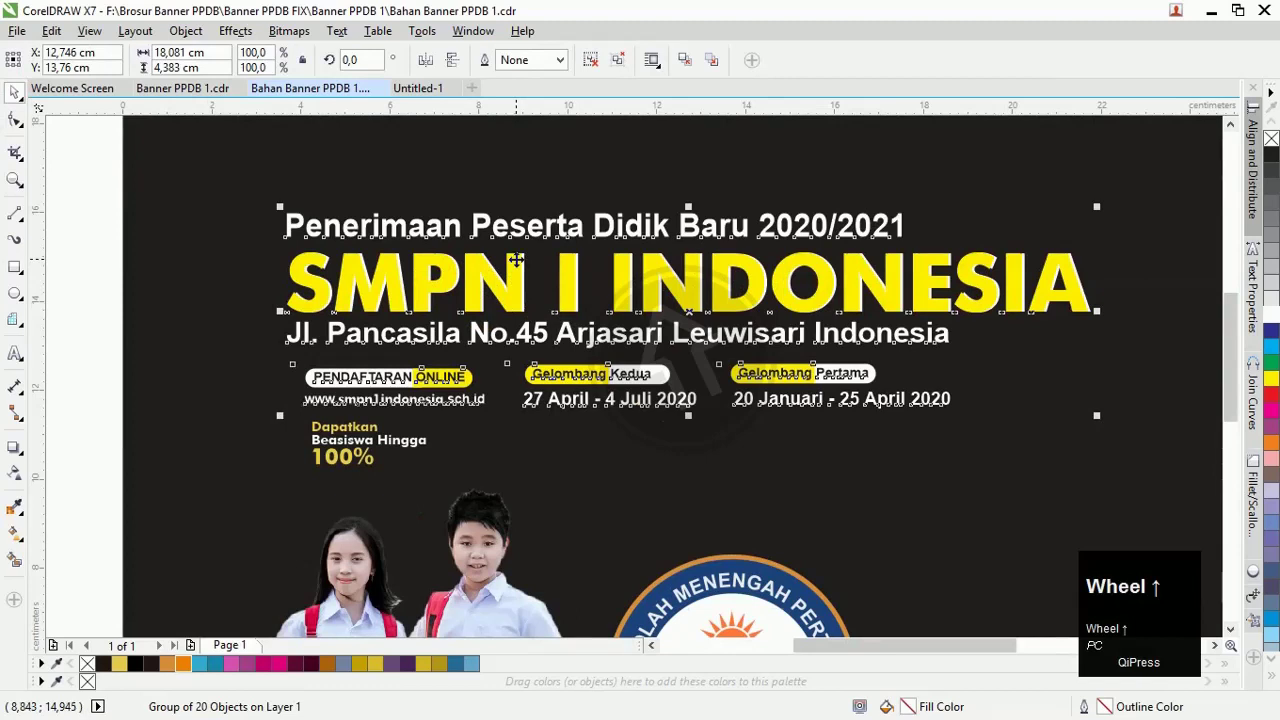
pyautogui.click(297, 608)
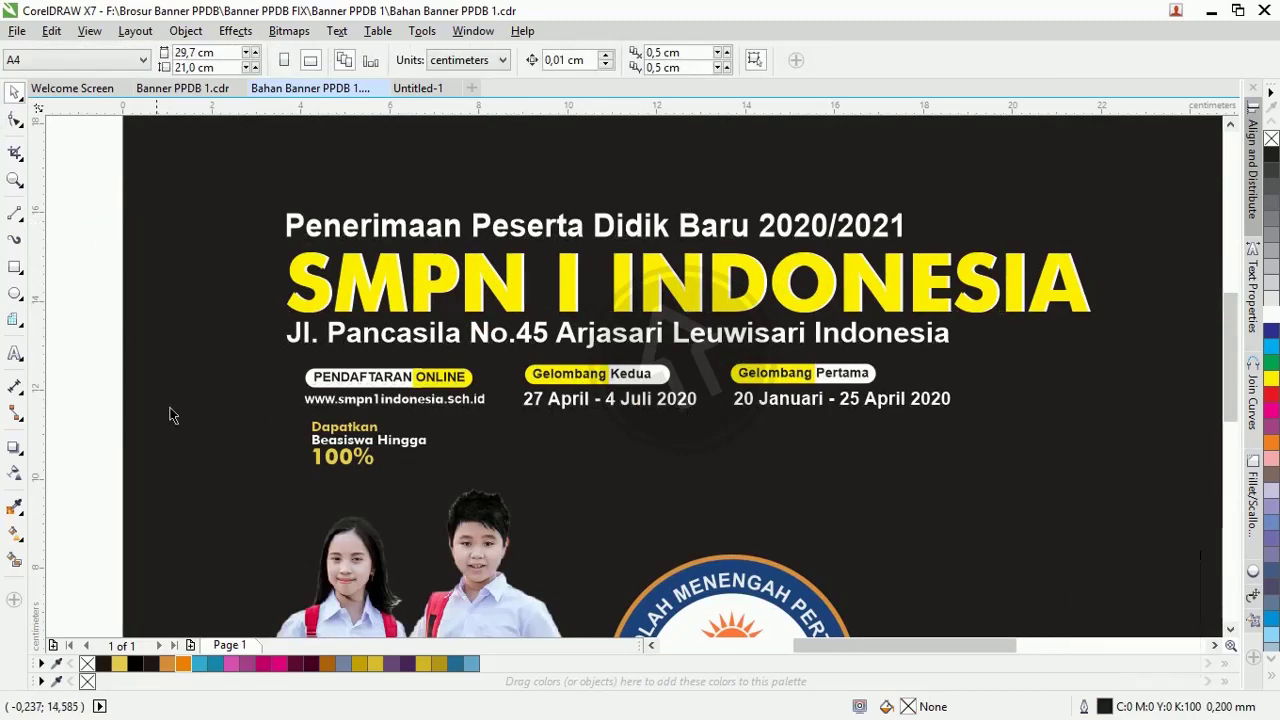
# - Inspect the headline text, scholarship 100% text and the students photo
pyautogui.click(298, 607)
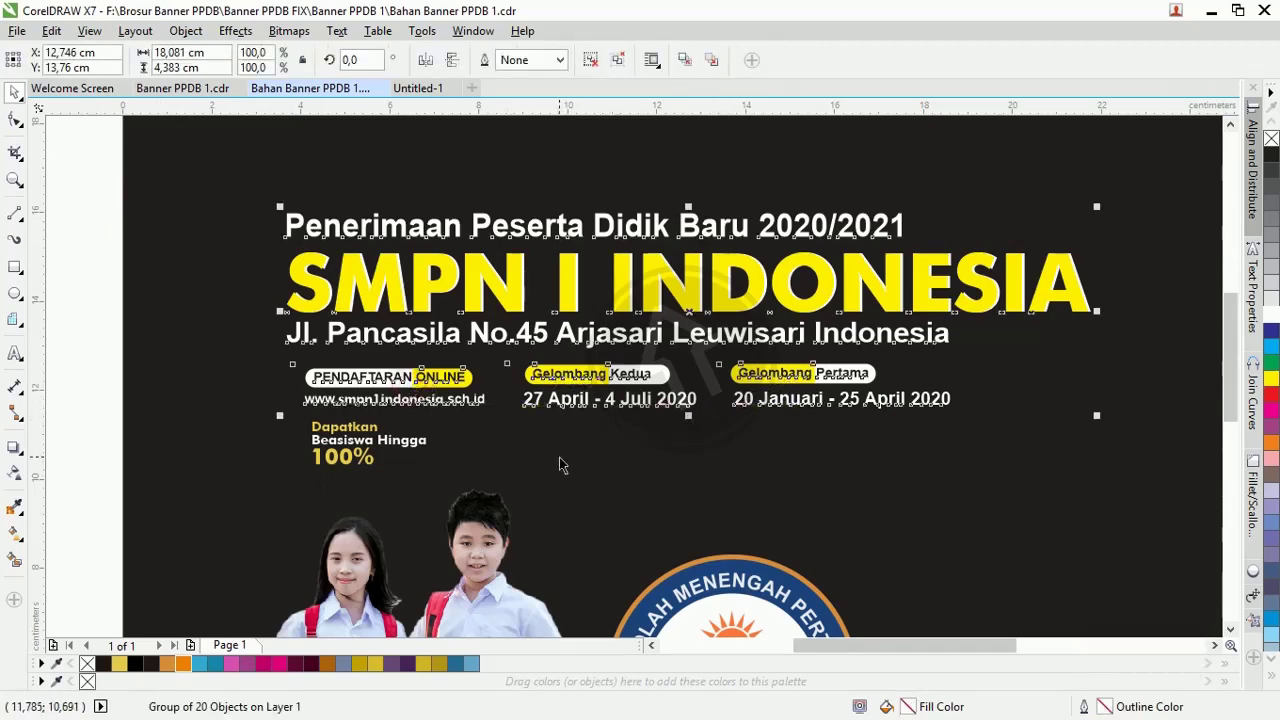
pyautogui.click(298, 607)
pyautogui.scroll(-3)
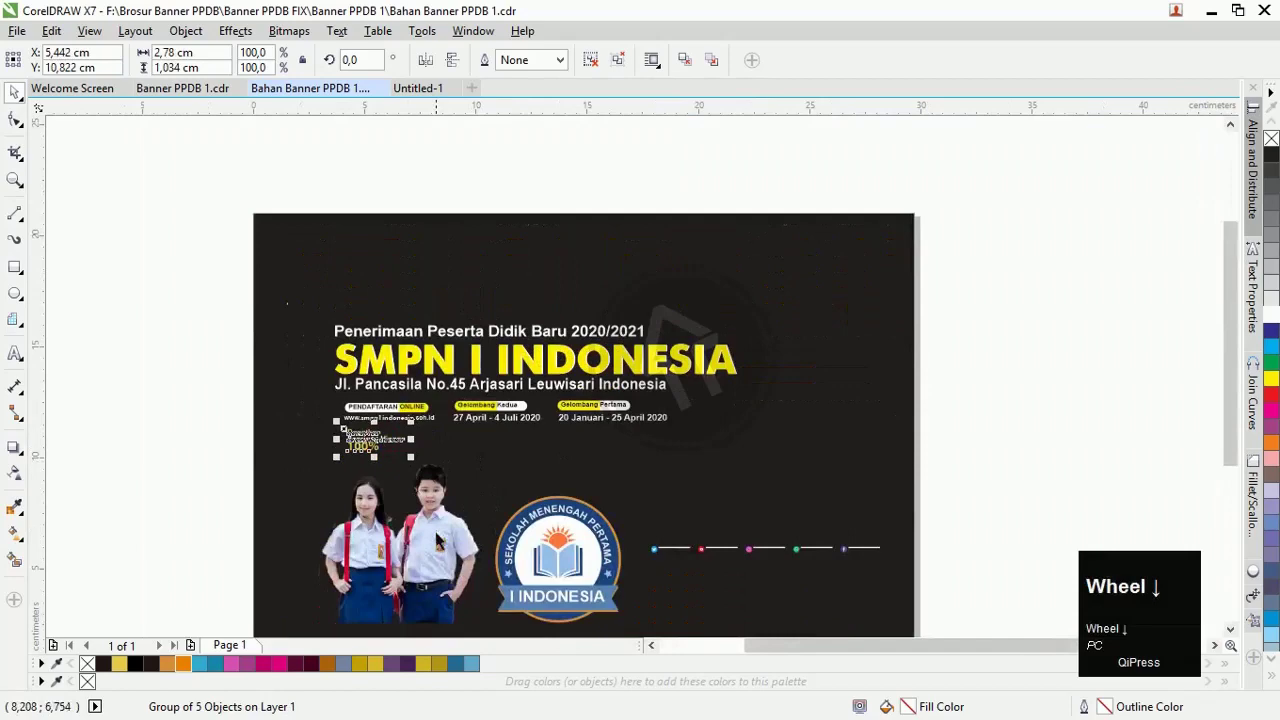
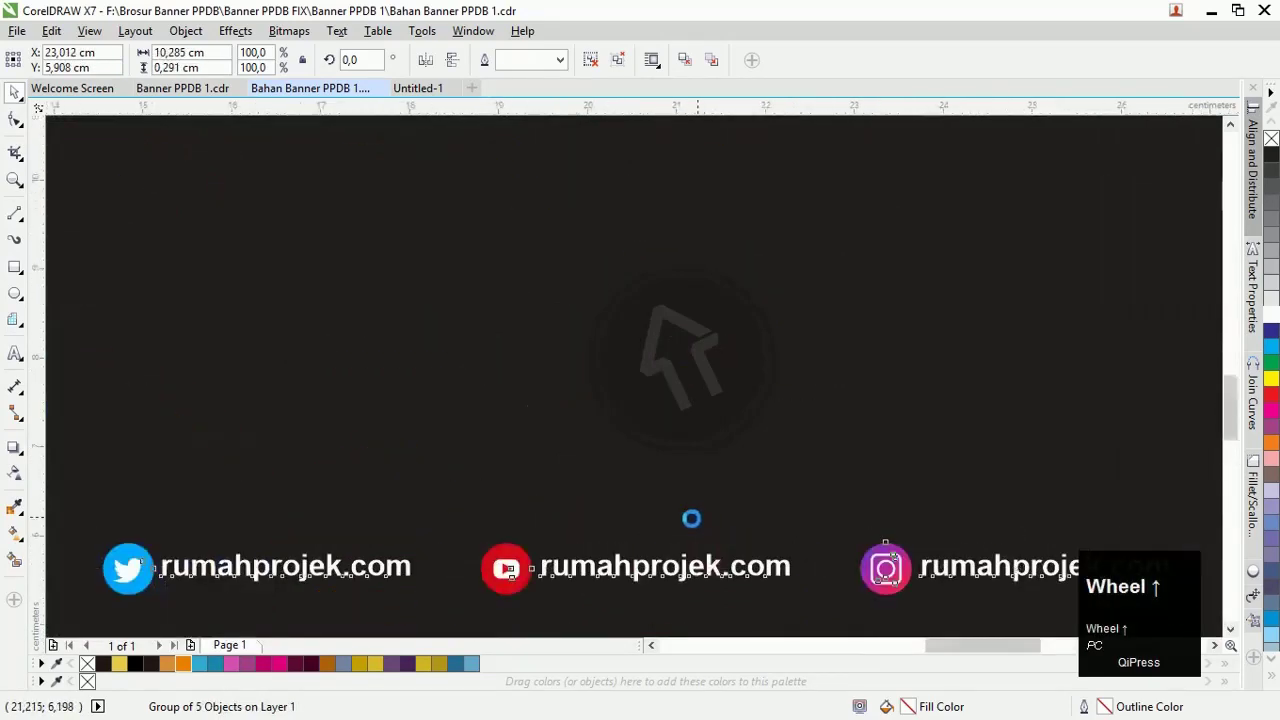
pyautogui.click(533, 509)
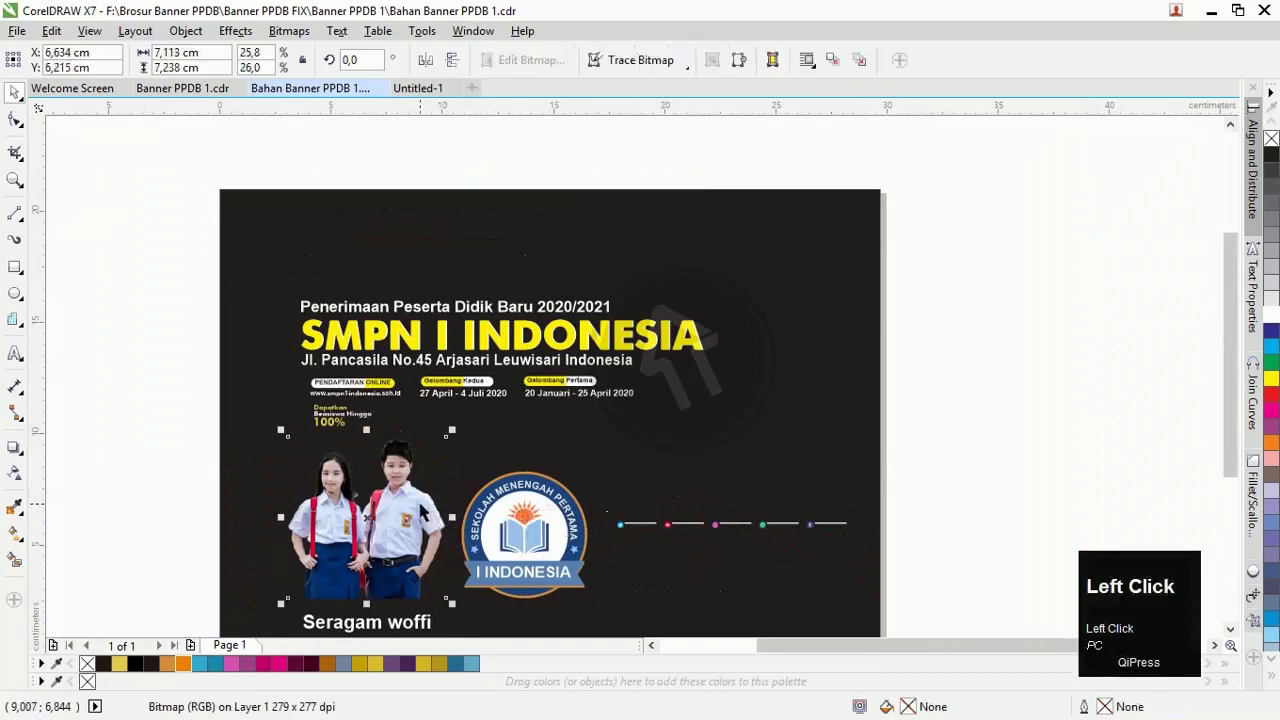
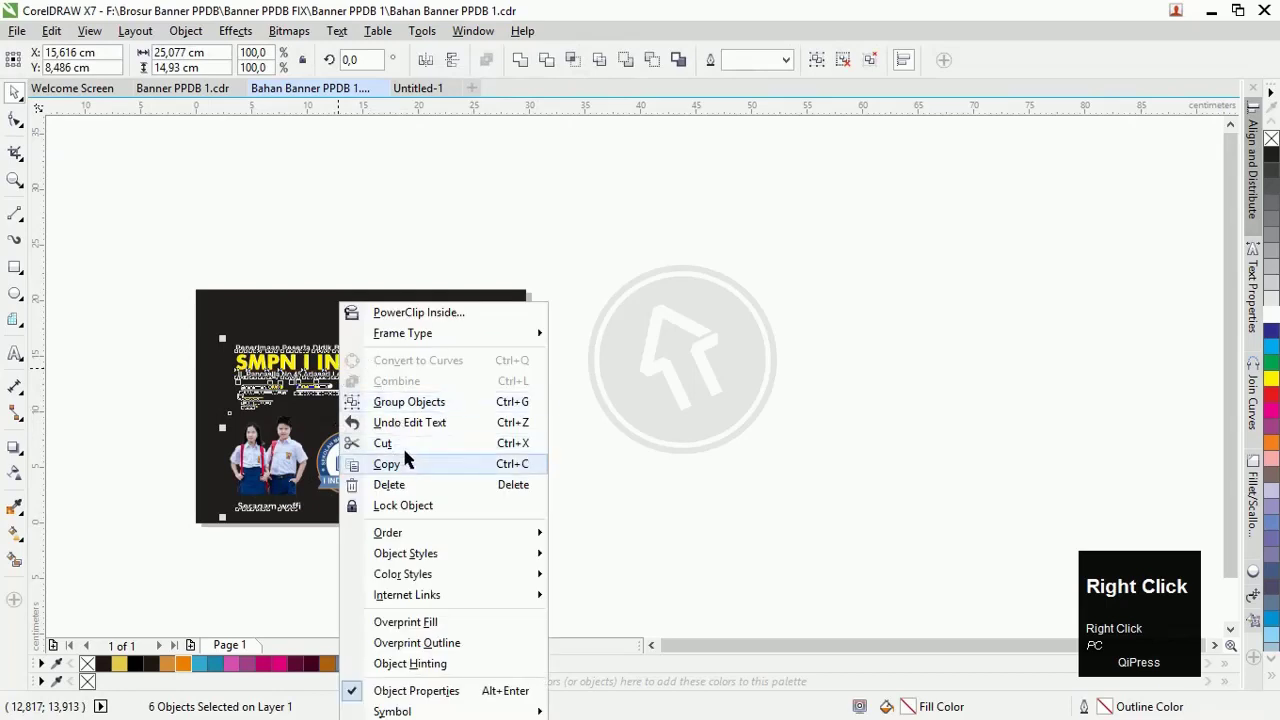
# - Copy all six selected banner assets from the Bahan Banner document
pyautogui.click(413, 462)
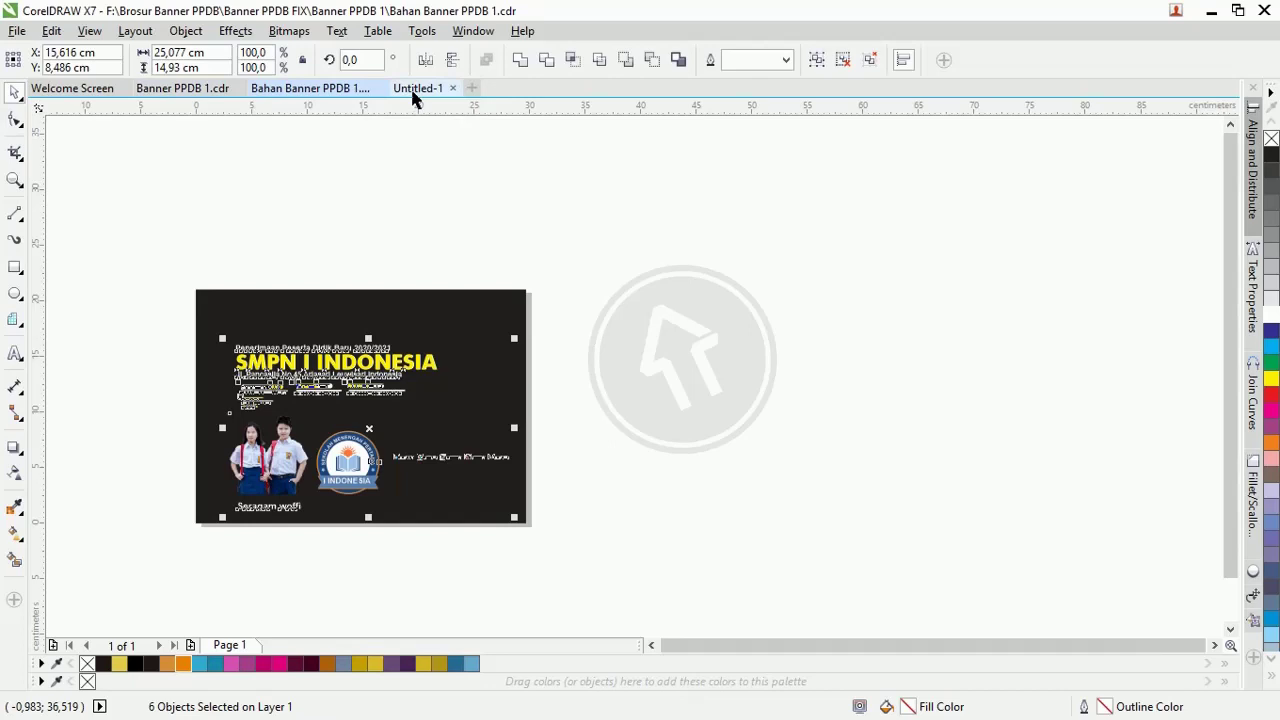
# - Paste the assets into Untitled-1 and place the students photo at the banner's left end
pyautogui.click(428, 89)
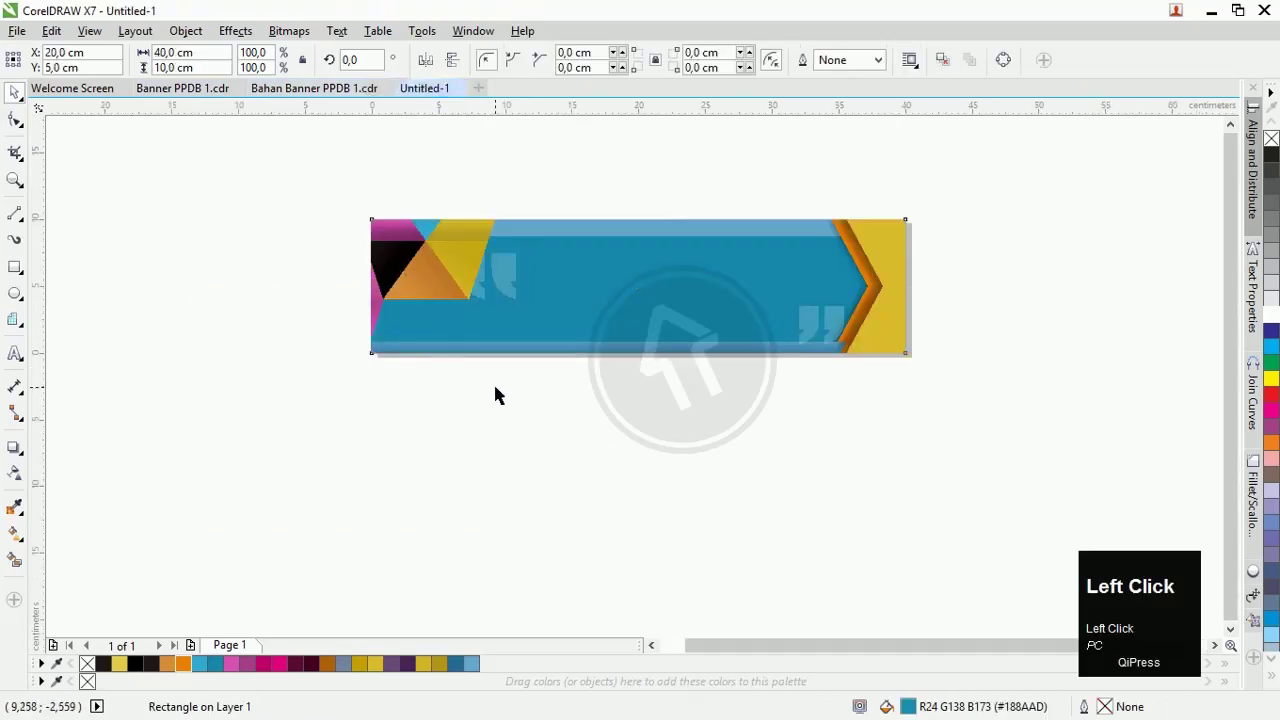
pyautogui.press('ctrl+v')
pyautogui.moveTo(629, 350); pyautogui.dragTo(901, 310)
pyautogui.press('F4')
pyautogui.moveTo(822, 389); pyautogui.dragTo(135, 339)
# - Select the remaining pasted elements beside the banner and bring them to the front
pyautogui.scroll(3)
pyautogui.scroll(-3)
pyautogui.click(744, 451)
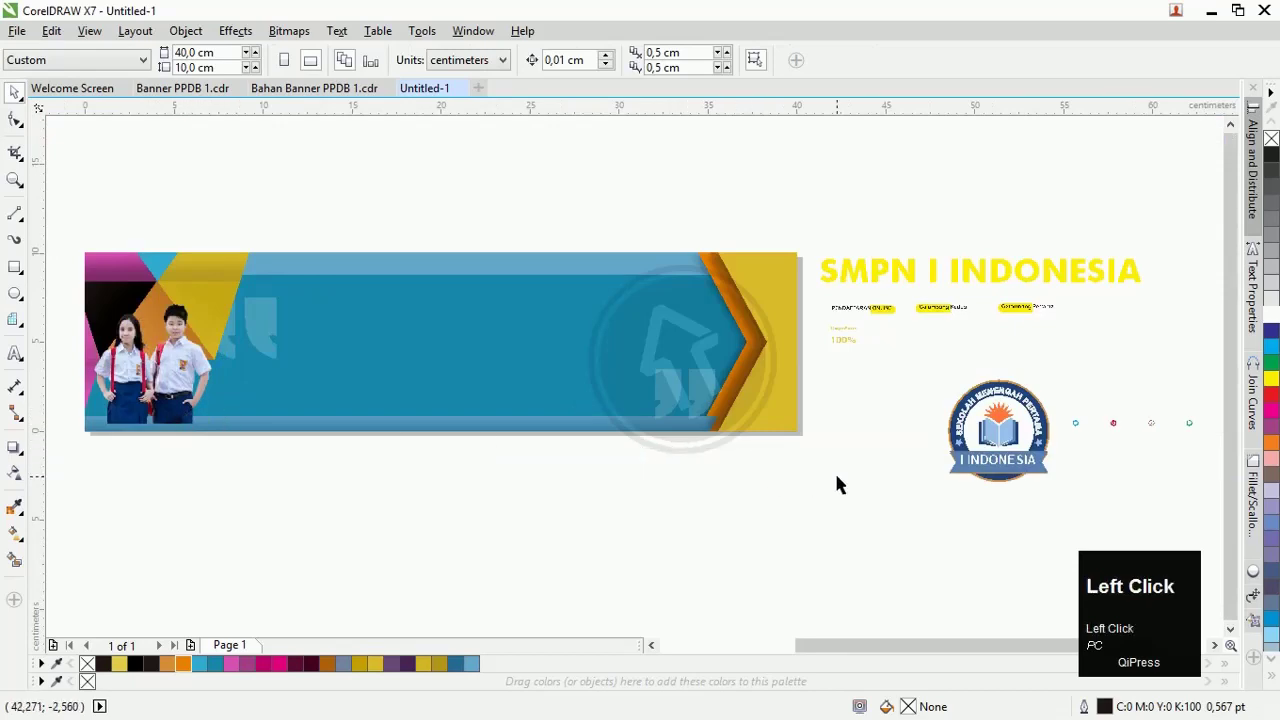
pyautogui.press('ctrl+z')
pyautogui.moveTo(147, 337); pyautogui.dragTo(652, 213)
pyautogui.press('ctrl+Home')
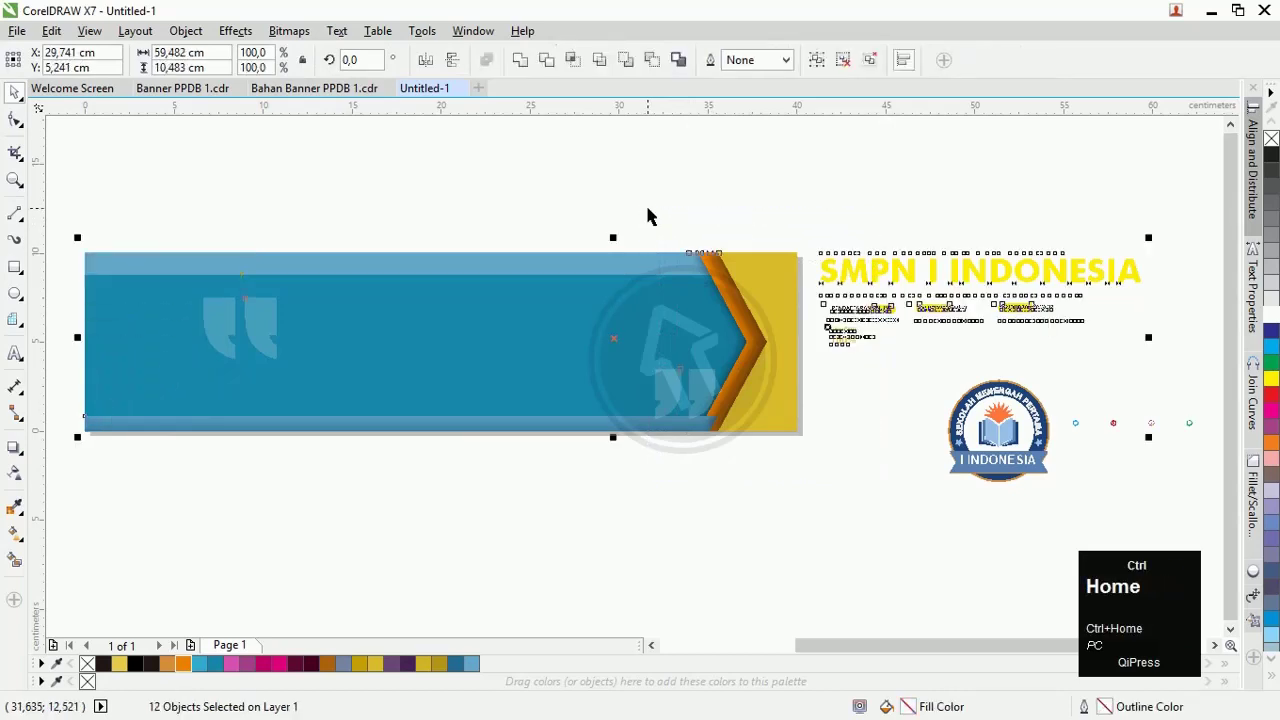
# - Reorder stacking so the photo sits behind the bottom strip but in front of the coloured triangles
pyautogui.press('ctrl+z')
pyautogui.click(694, 197)
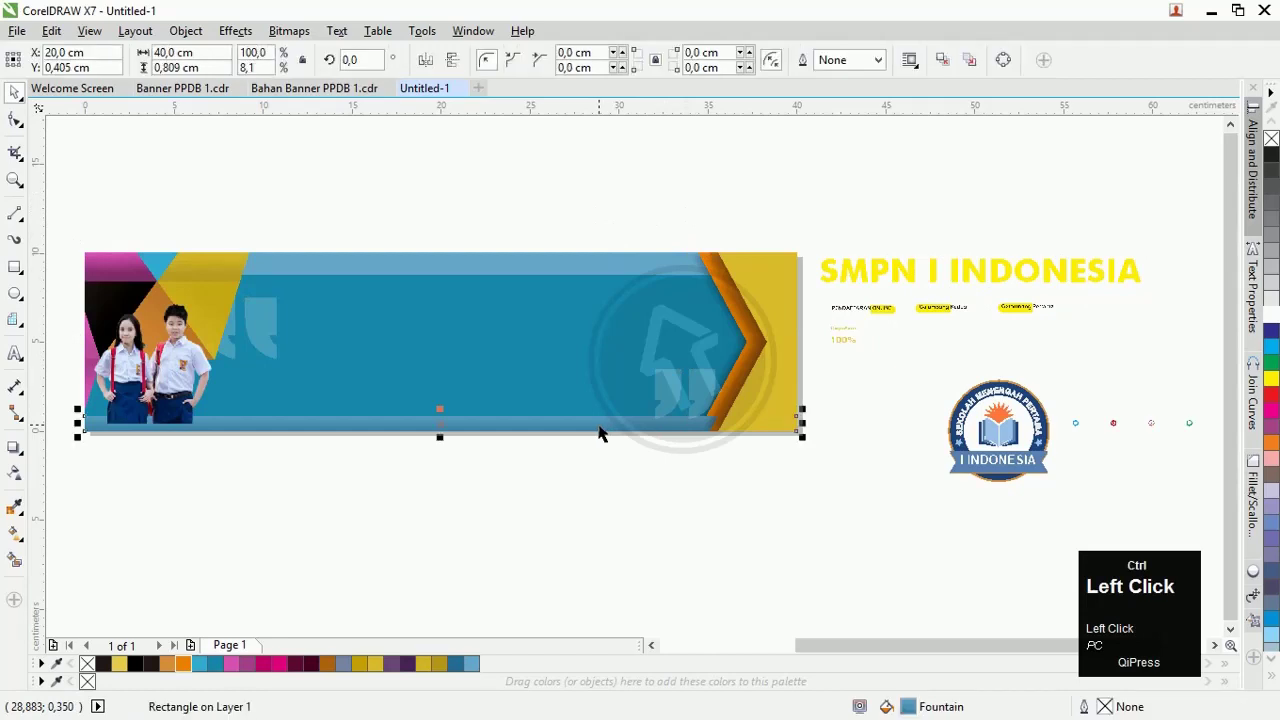
pyautogui.press('ctrl+Page_Up')
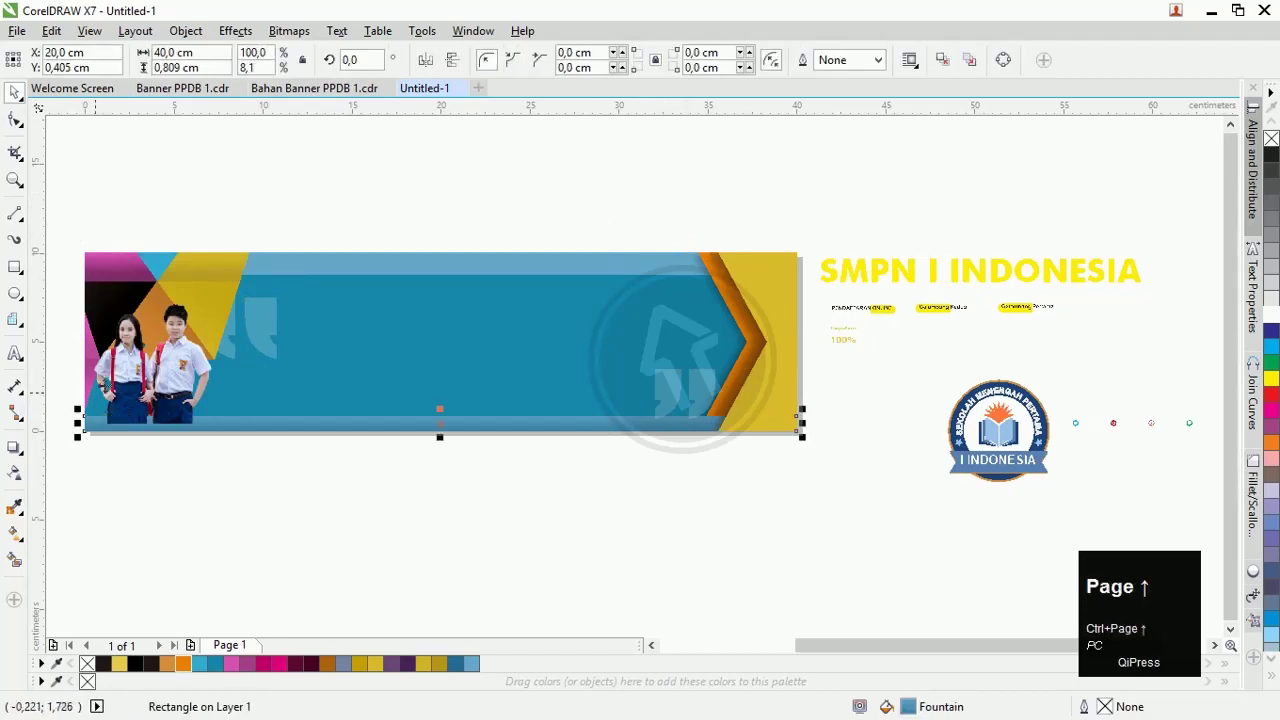
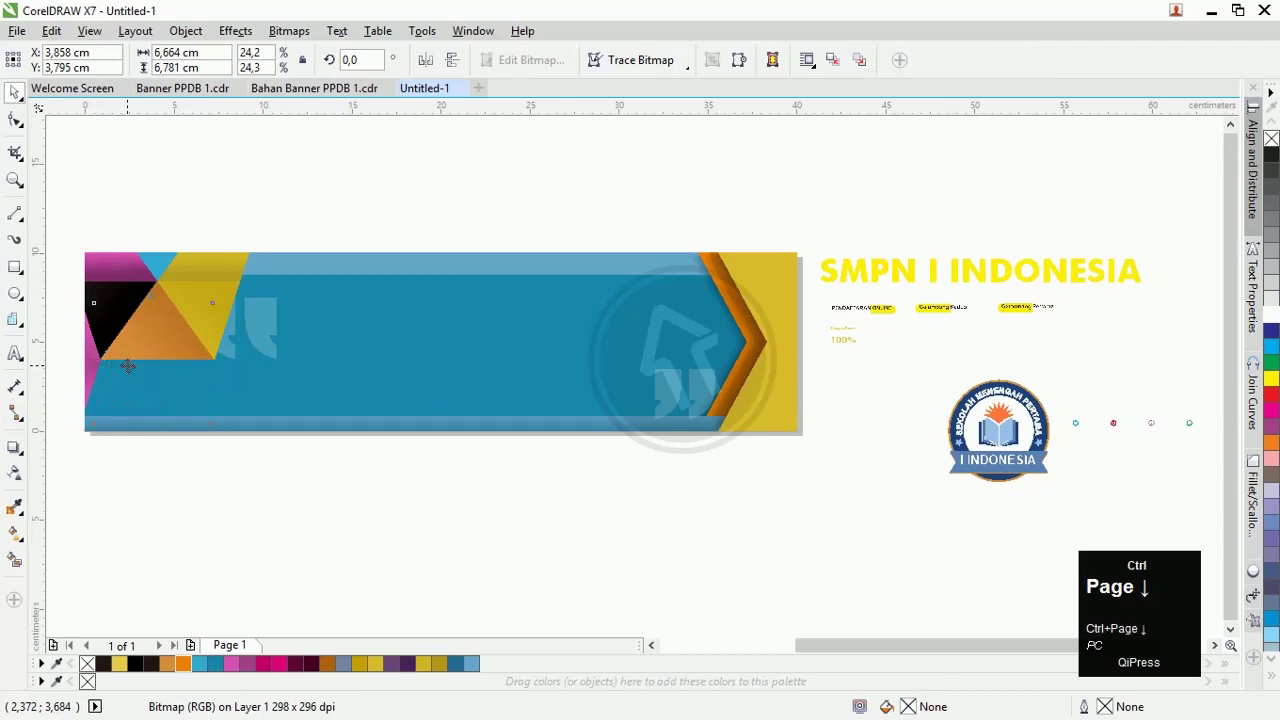
pyautogui.press('ctrl+Page_Up')
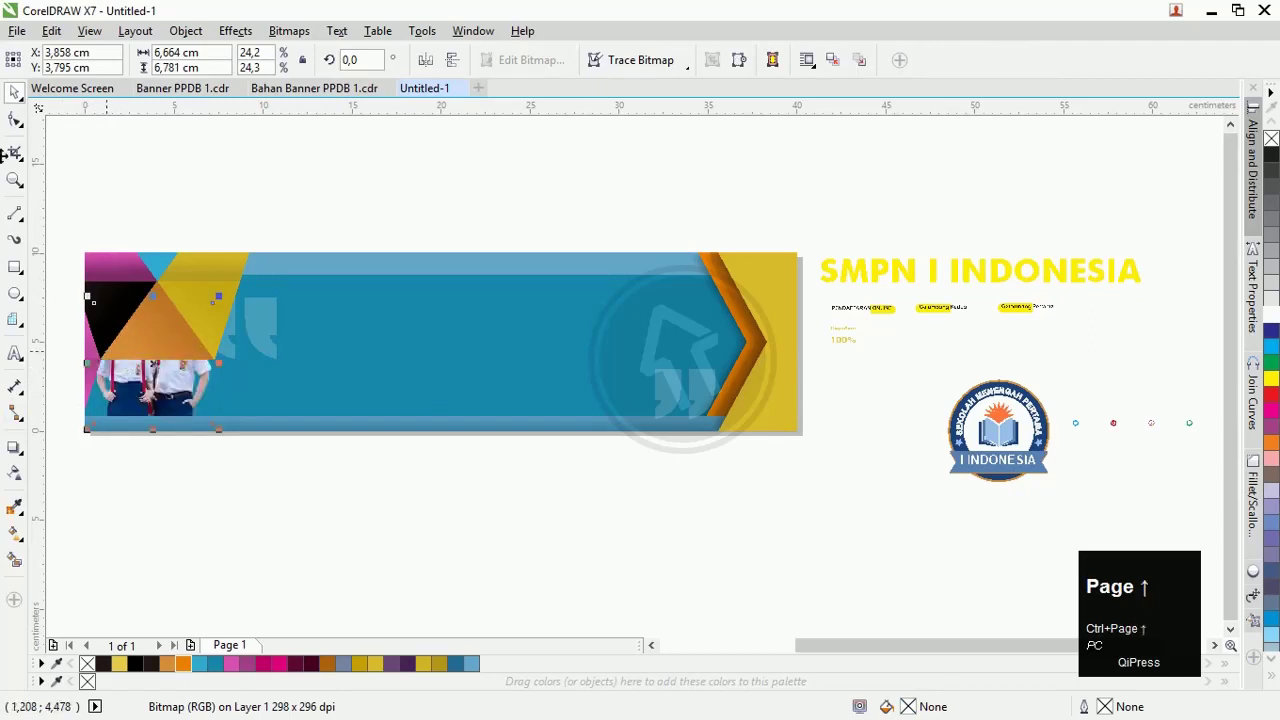
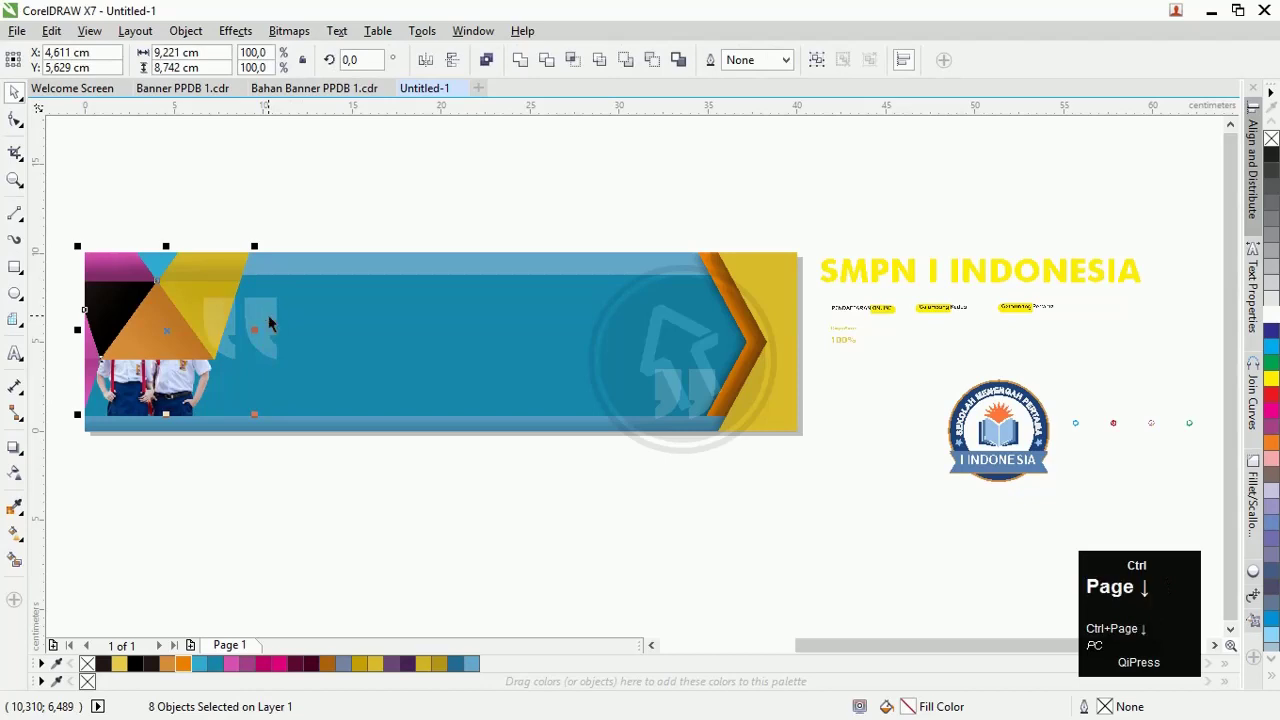
pyautogui.press('ctrl+Page_Down')
pyautogui.press('ctrl+Page_Up')
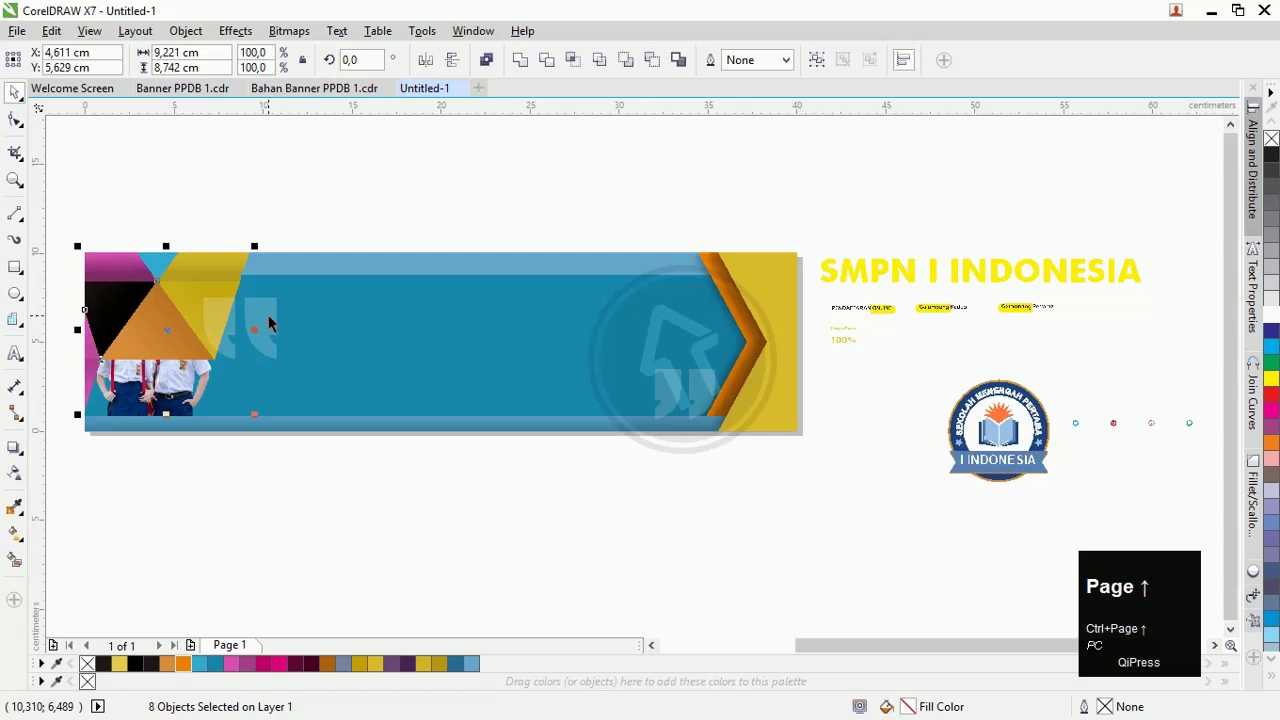
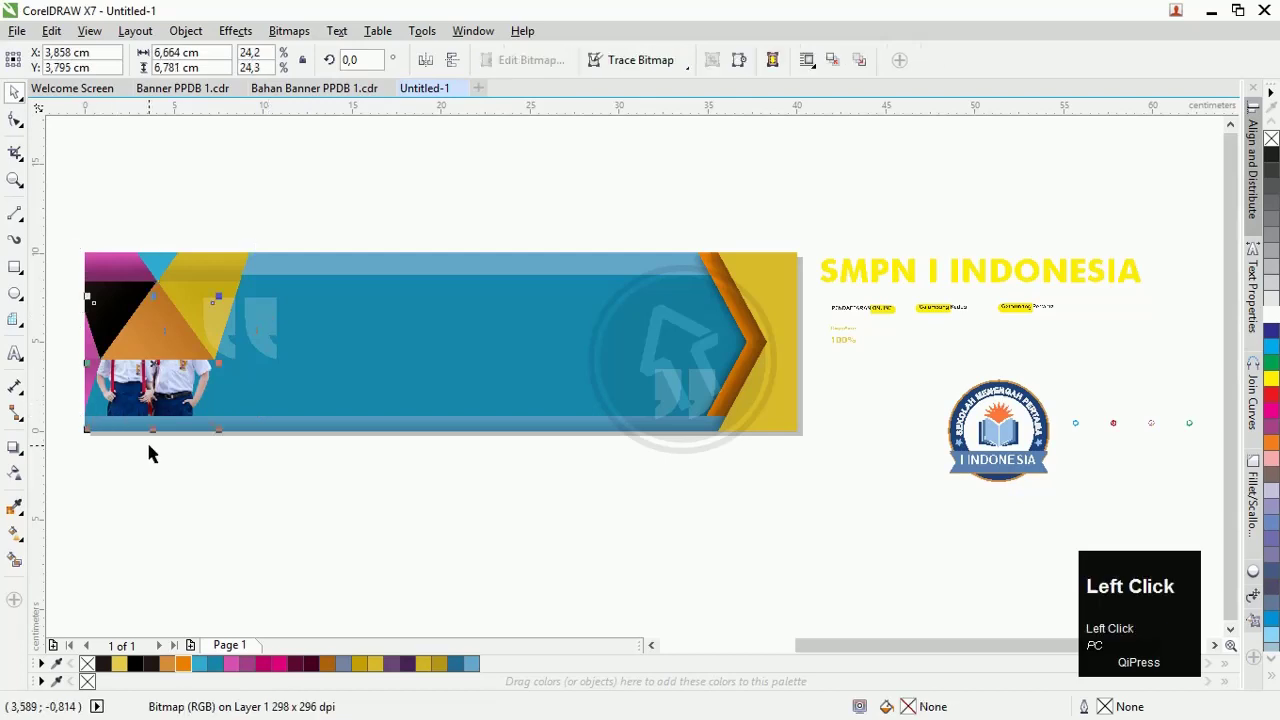
pyautogui.press('ctrl+Page_Up')
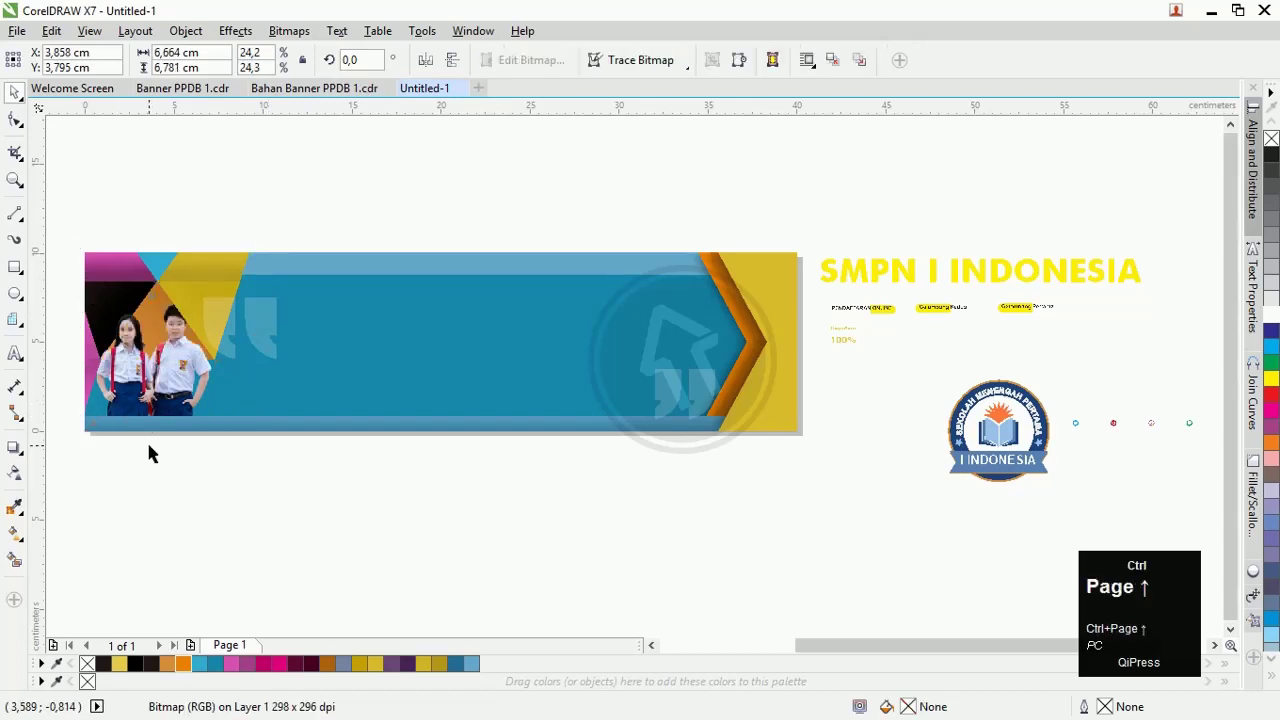
# - Enlarge the students photo to fill the banner's left end down to the bottom strip
pyautogui.moveTo(192, 200); pyautogui.dragTo(213, 290)
pyautogui.scroll(3)
pyautogui.press('ctrl+Page_Up')
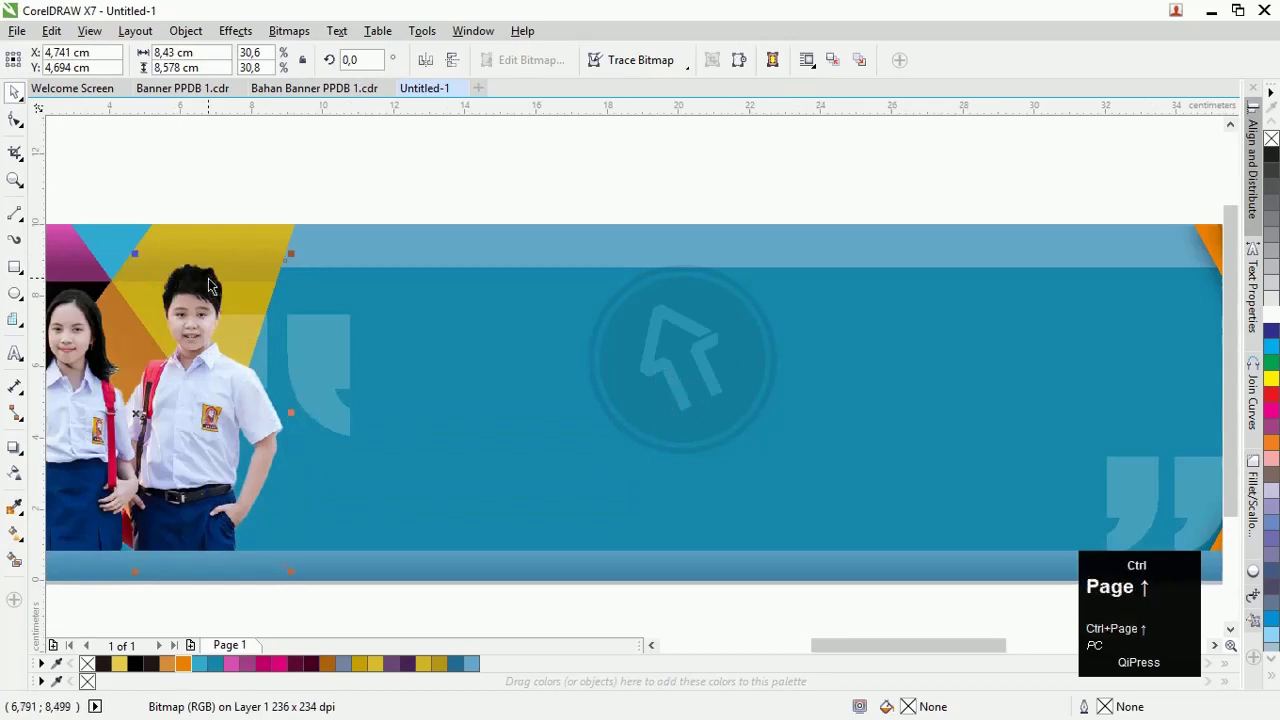
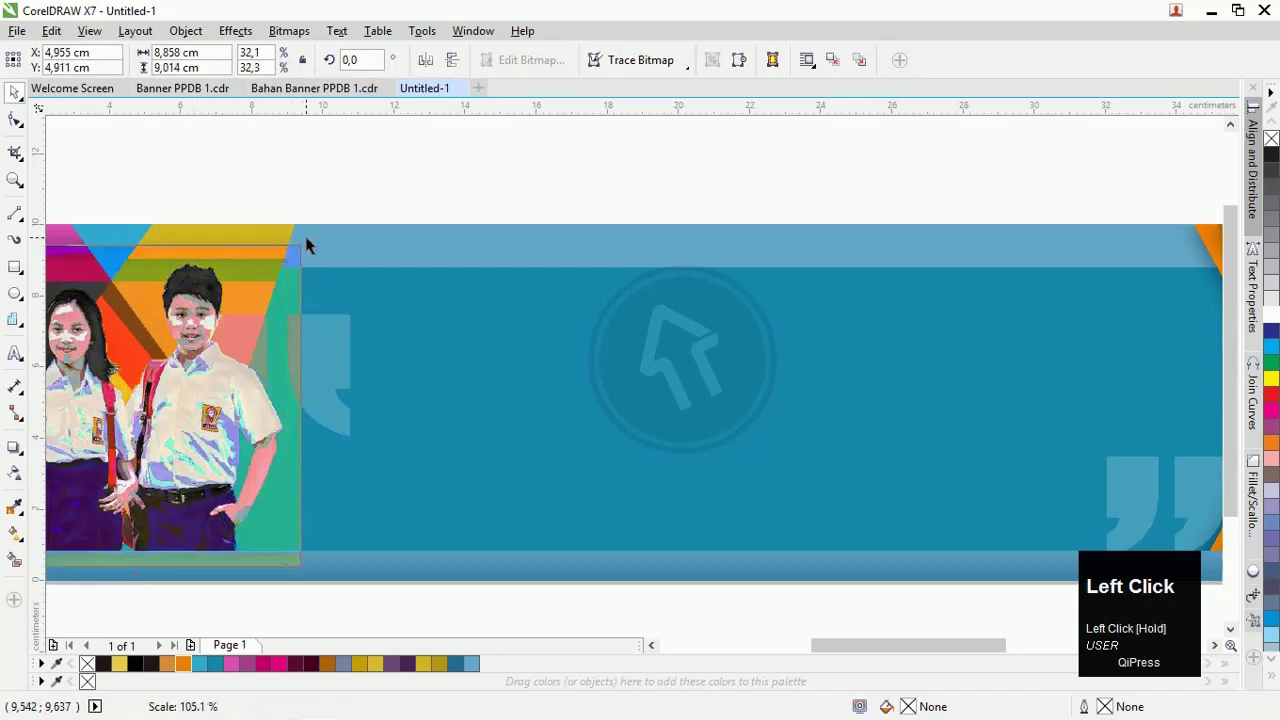
pyautogui.press('ctrl+Page_Down')
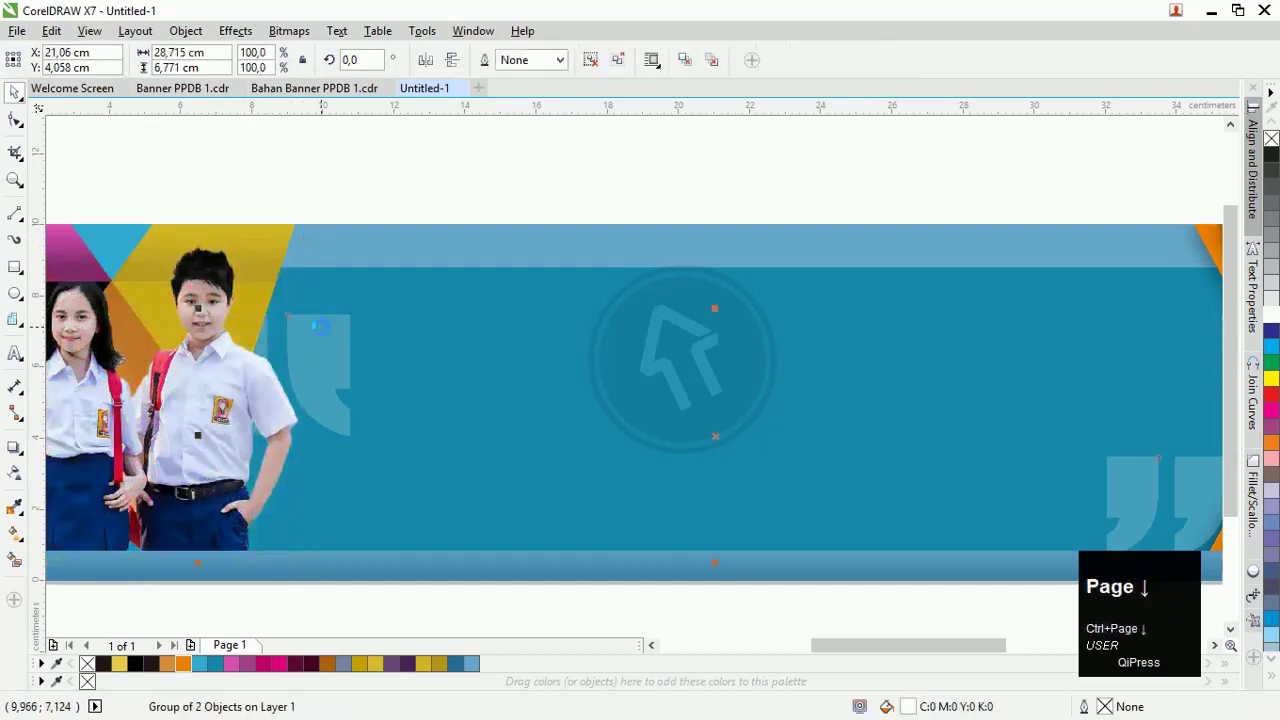
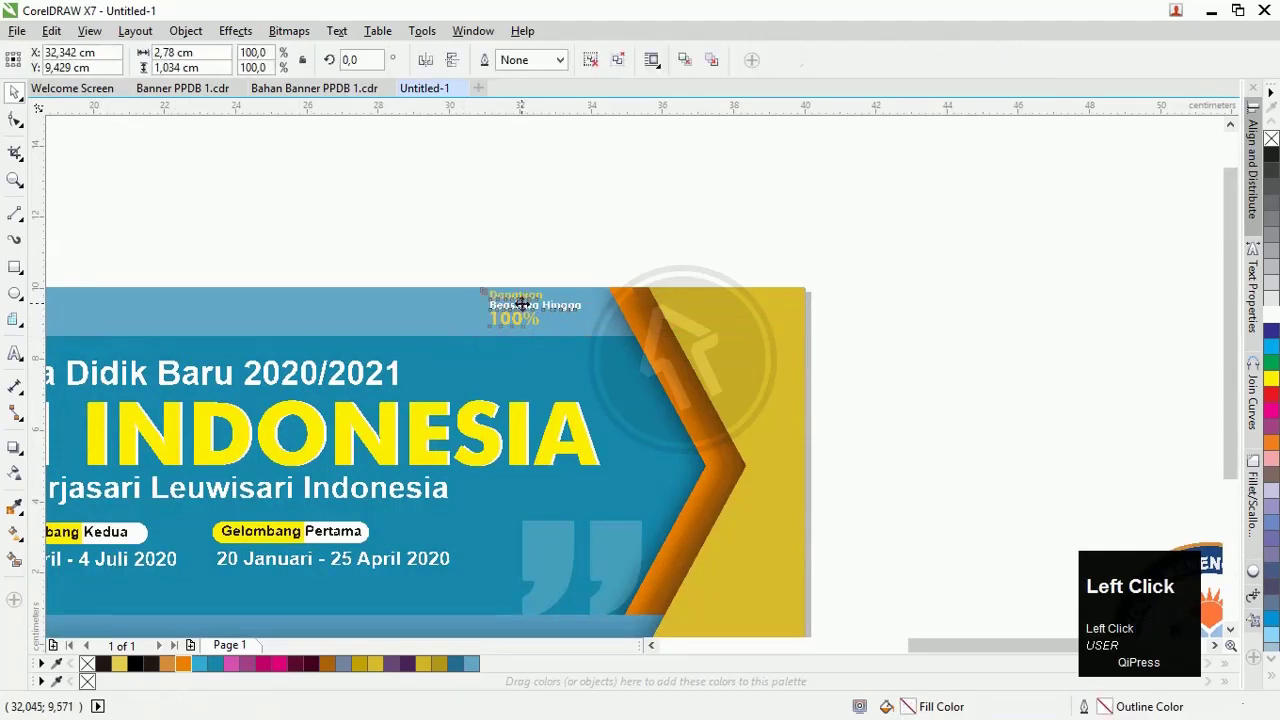
# - Move the school logo onto the banner's right, just before the orange chevron
pyautogui.press('Down')
pyautogui.click(543, 228)
pyautogui.scroll(-3)
pyautogui.click(527, 295)
pyautogui.scroll(3)
pyautogui.moveTo(673, 255); pyautogui.dragTo(721, 268)
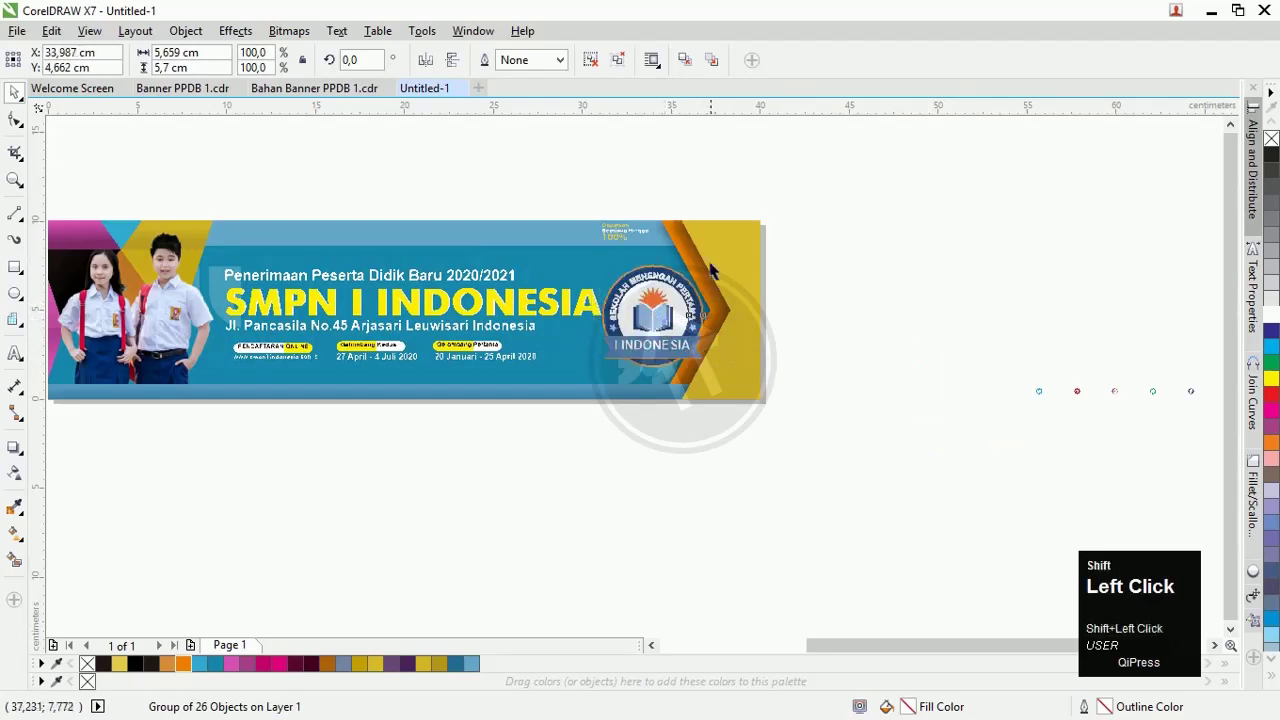
# - Adjust the logo and the SMPN I INDONESIA headline block's placement on the banner
pyautogui.click(685, 320)
pyautogui.scroll(3)
pyautogui.click(379, 307)
pyautogui.scroll(-3)
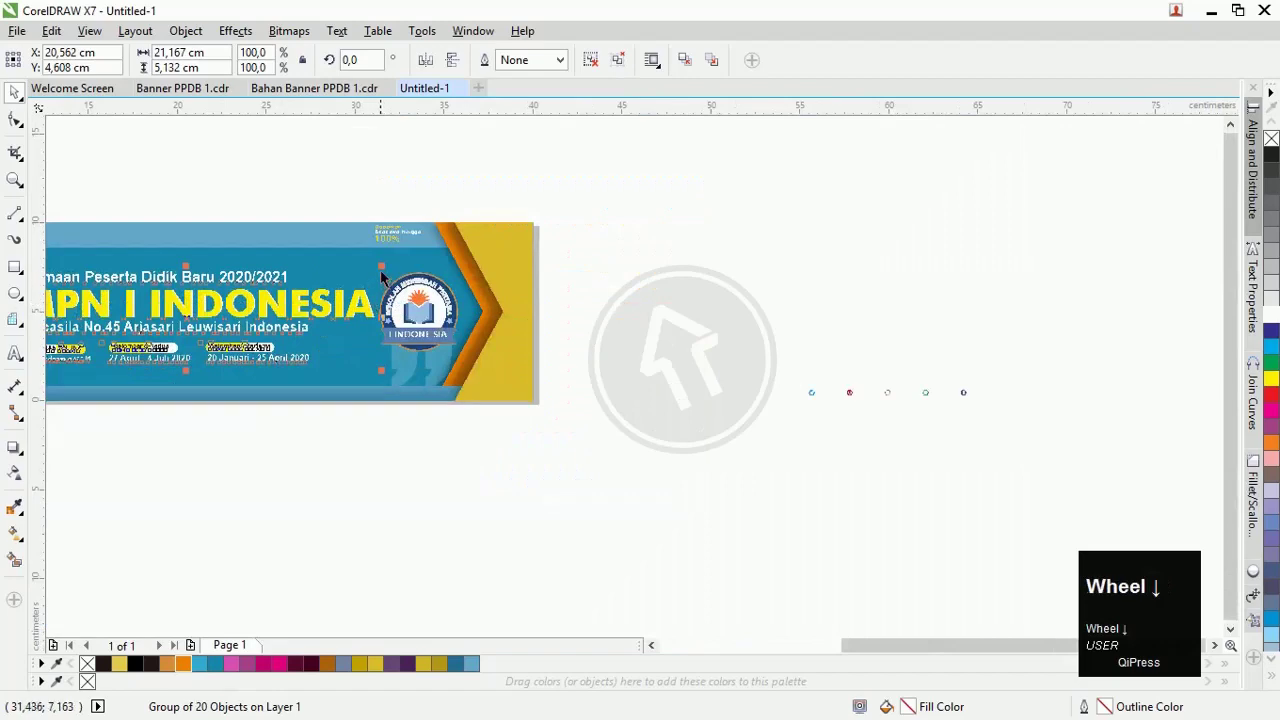
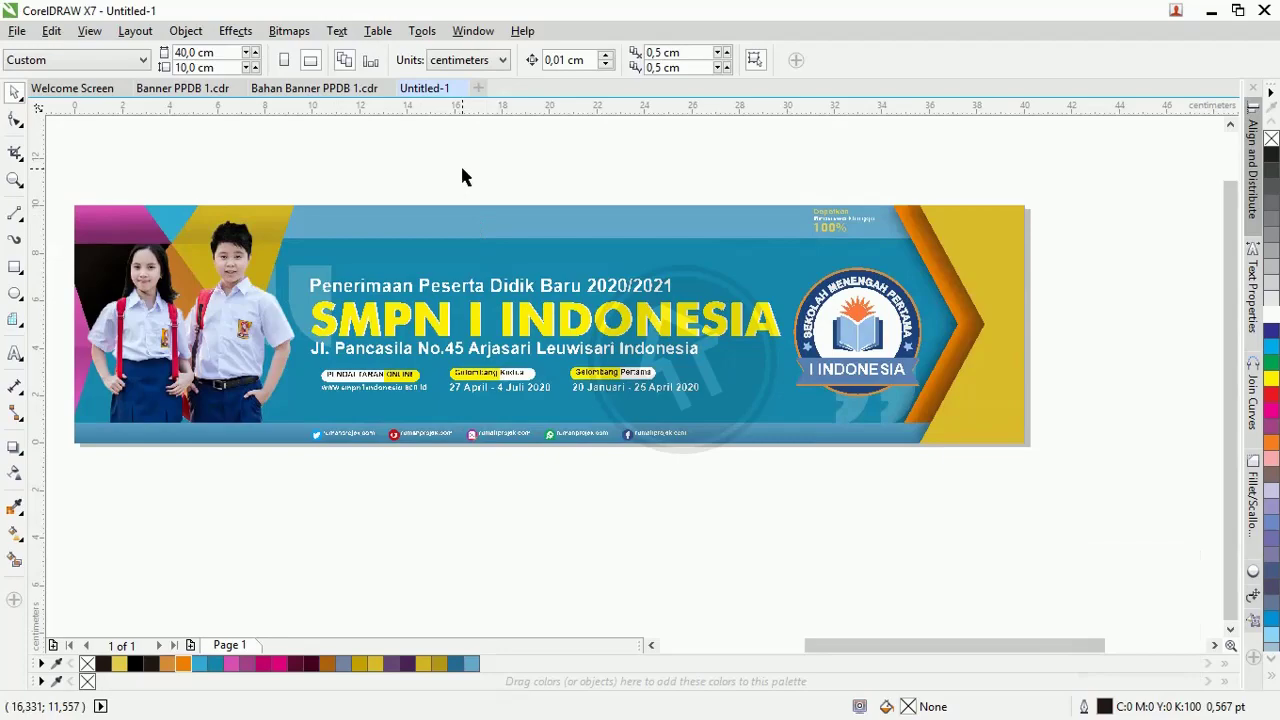
# - Deselect everything to review the completed banner with social icons along the bottom strip
pyautogui.click(471, 172)
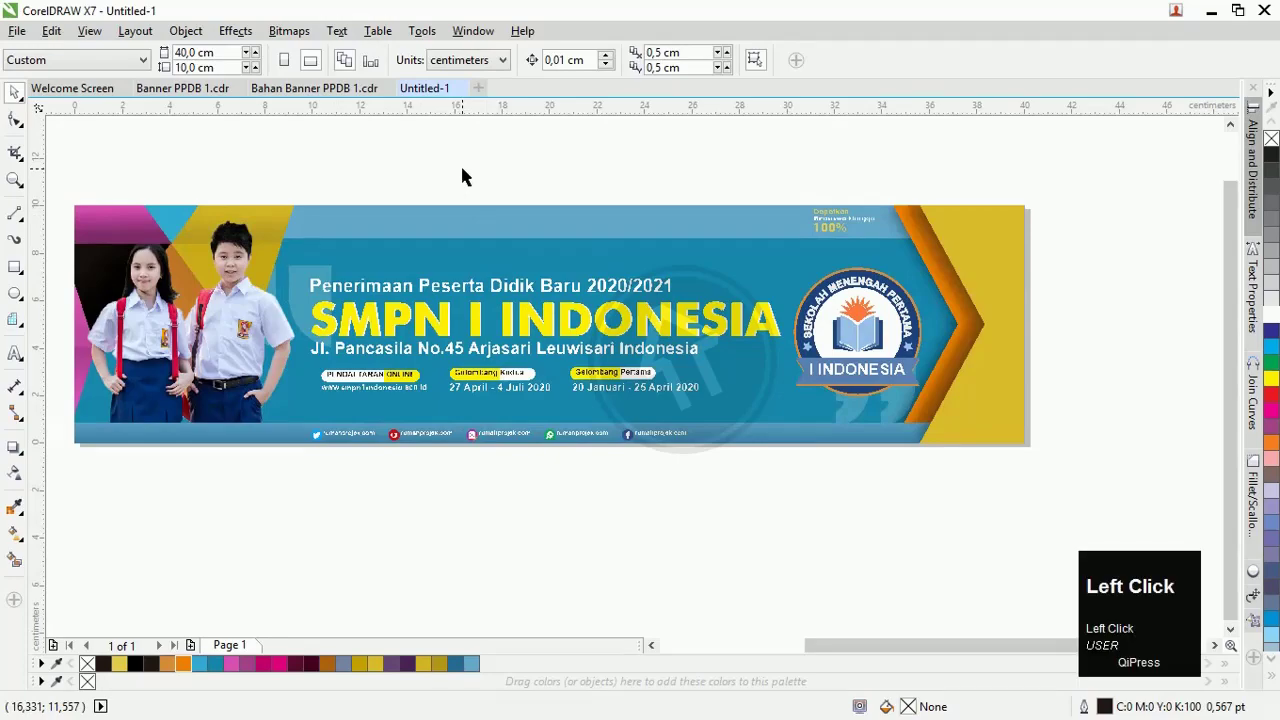